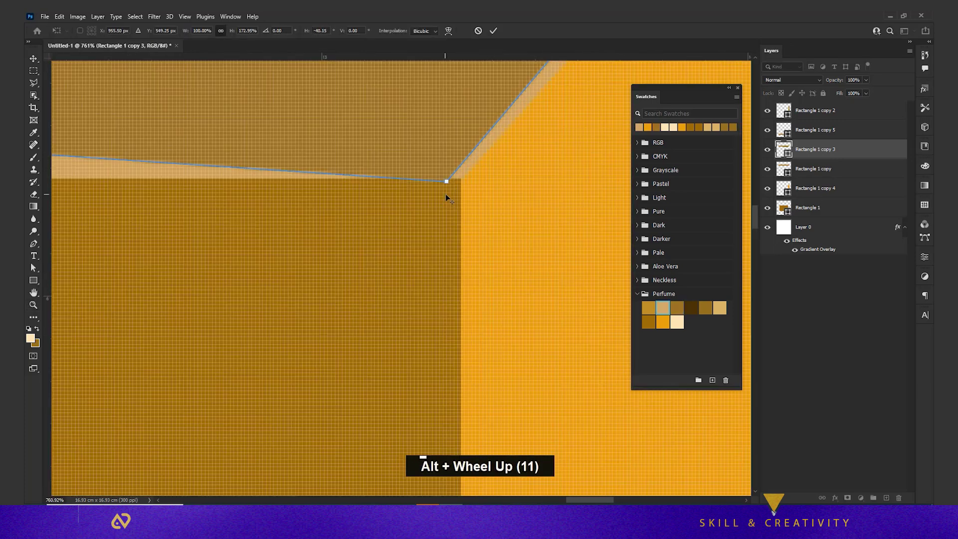
- Skew the niche's top wall and drag the right wall's anchors into perspective trapezoids
left_click(452, 188)
scroll("down", 3)
key("space")
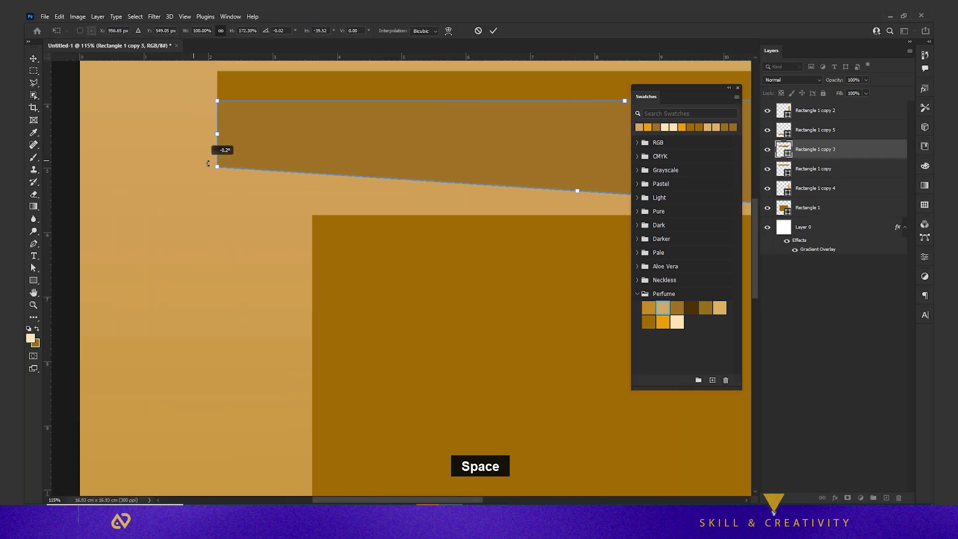
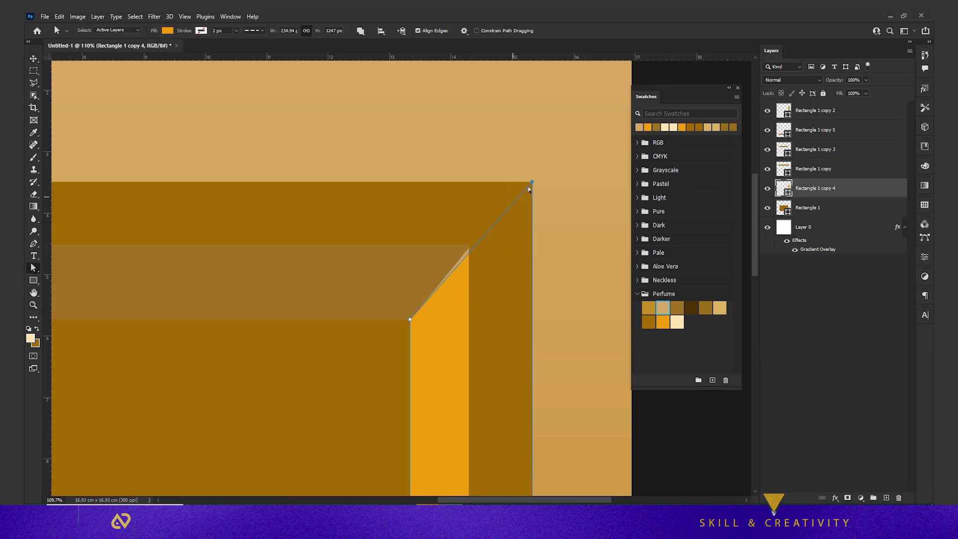
key("Return")
key("Return")
scroll("down", 3)
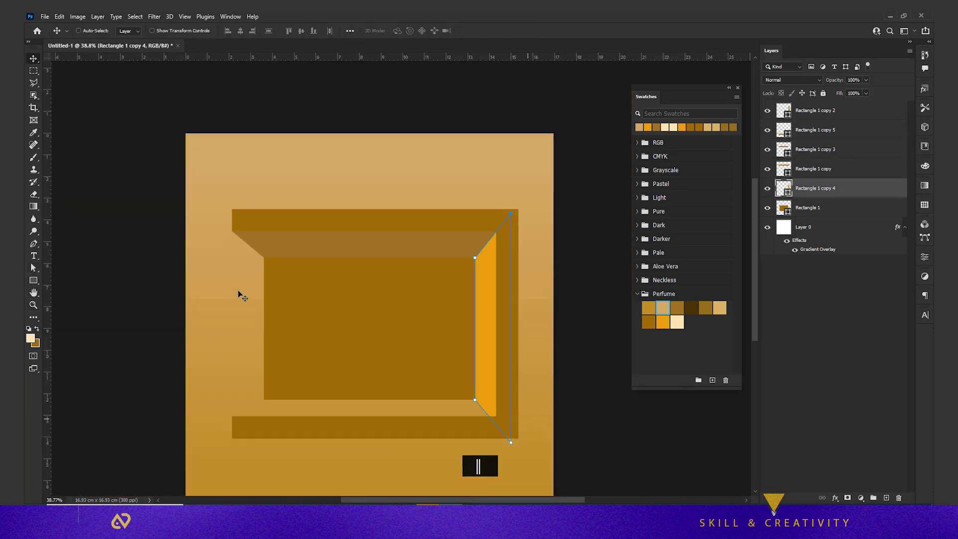
- Recolour the slanted top wall to dark brown via its shape thumbnail
key("‖")
key("alt+Tab")
right_click(427, 244)
key("alt+Tab")
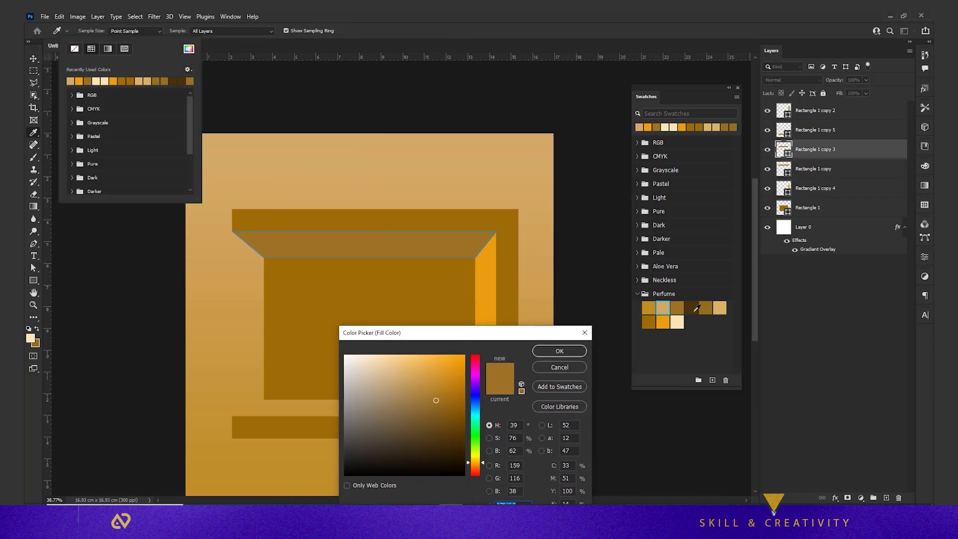
key("Return")
scroll("up", 3)
- Duplicate a ledge shape (Ctrl+J), reshape it and give it a pale cream fill at the bottom right
right_click(387, 427)
left_click(461, 436)
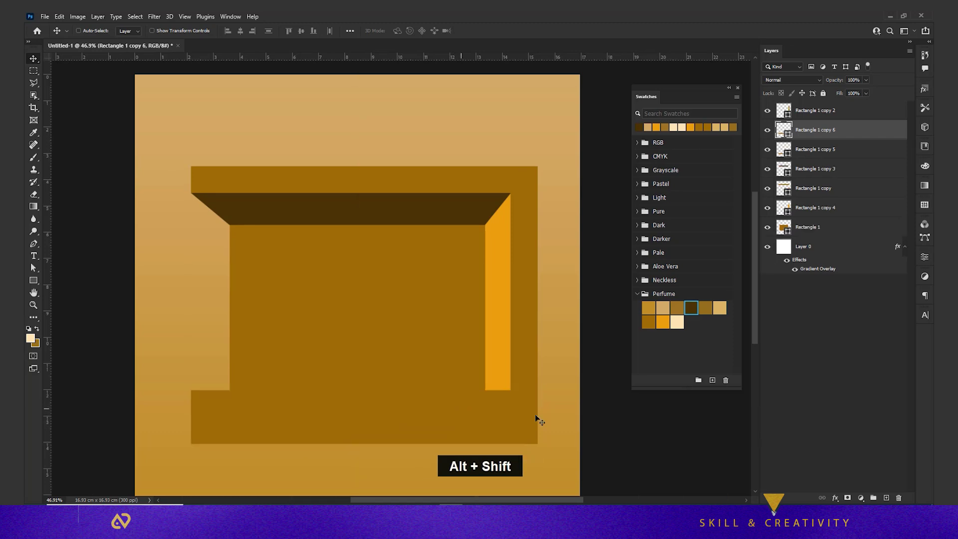
key("ctrl+t")
left_click(509, 404)
key("Return")
left_click(464, 407)
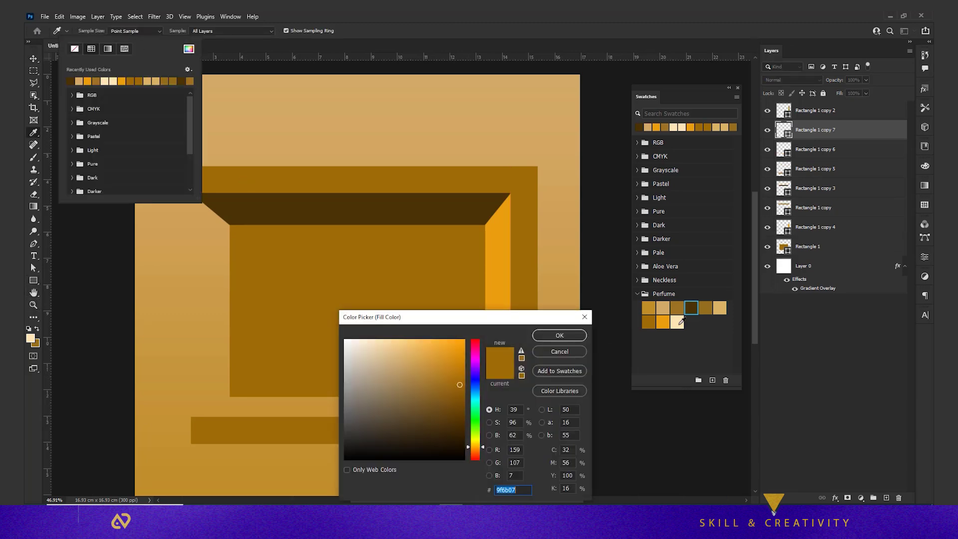
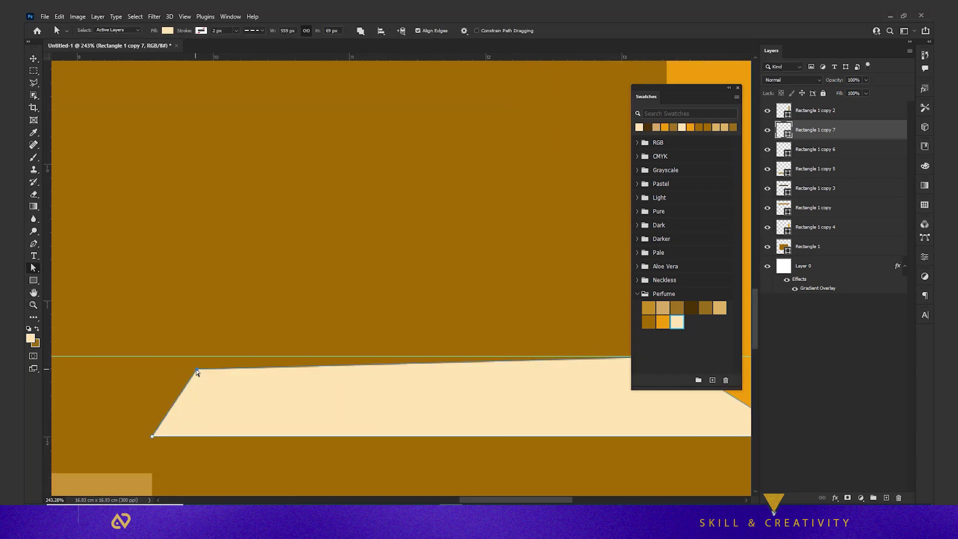
- Duplicate the cream ledge to the lower left, widen it with a slanted left end, and group the niche shapes
scroll("down", 3)
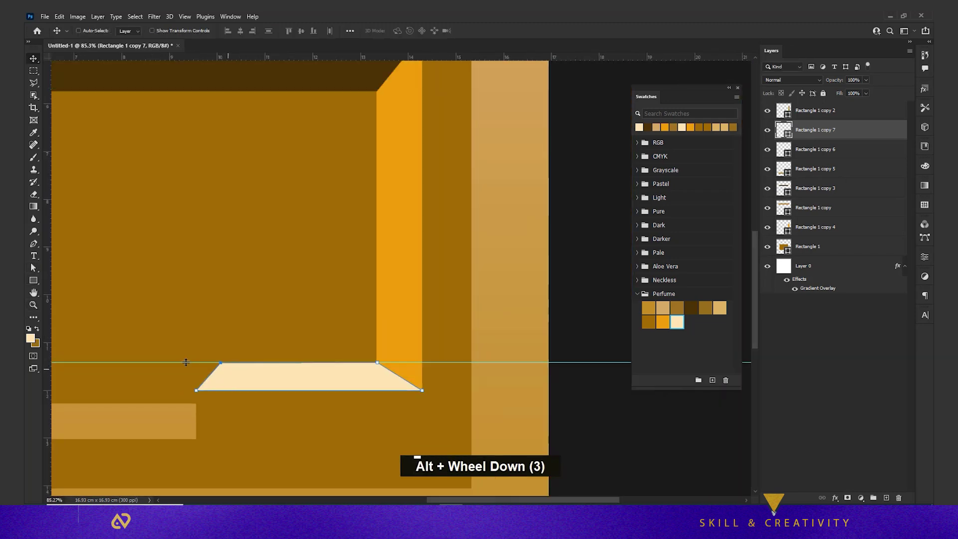
key("space")
scroll("down", 3)
key("alt+space")
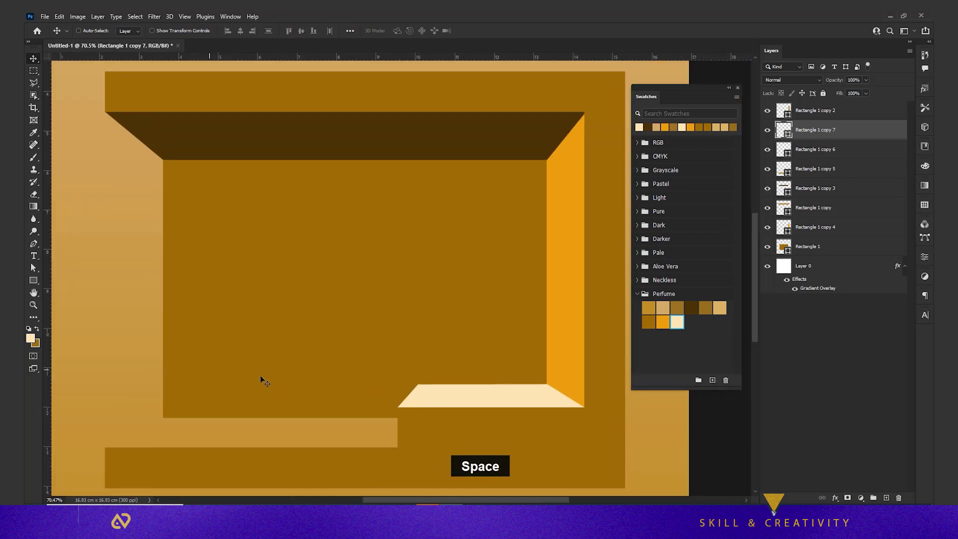
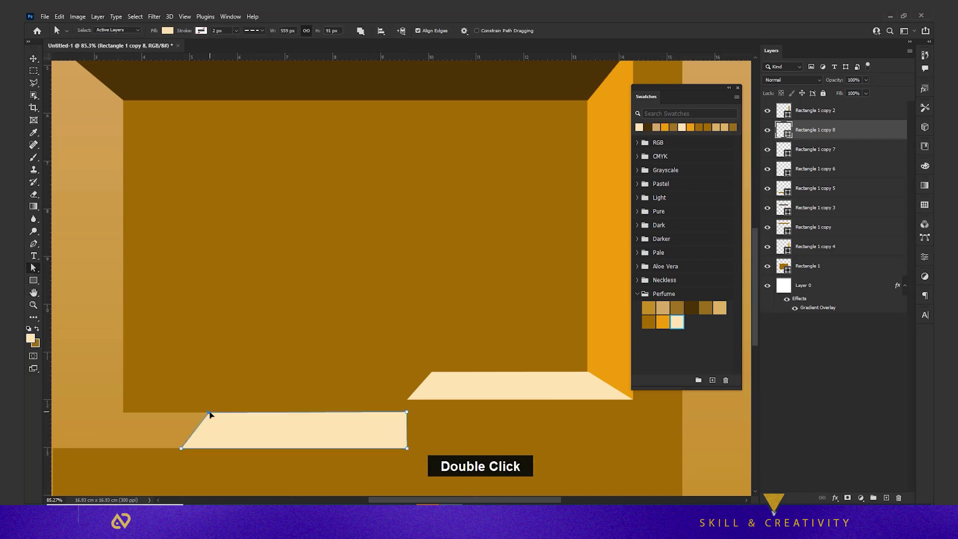
key("space")
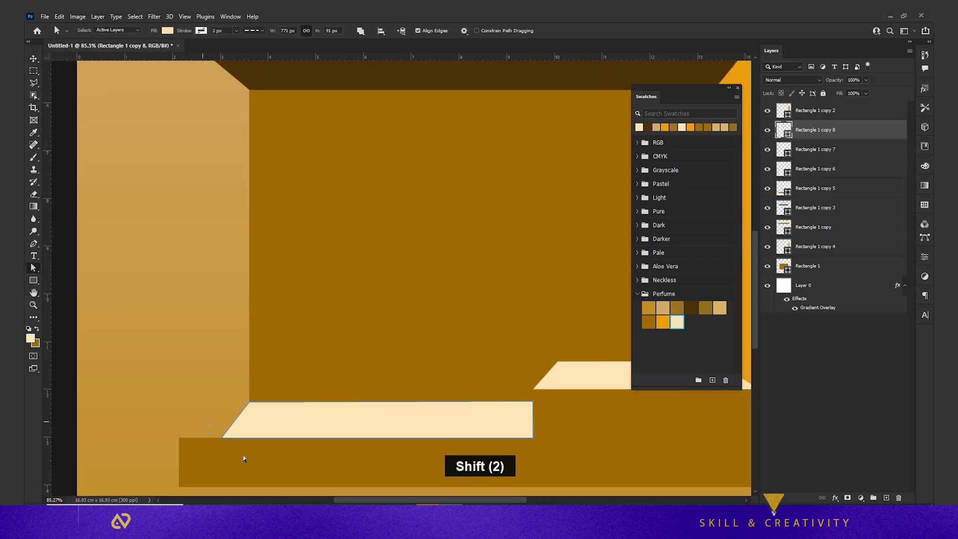
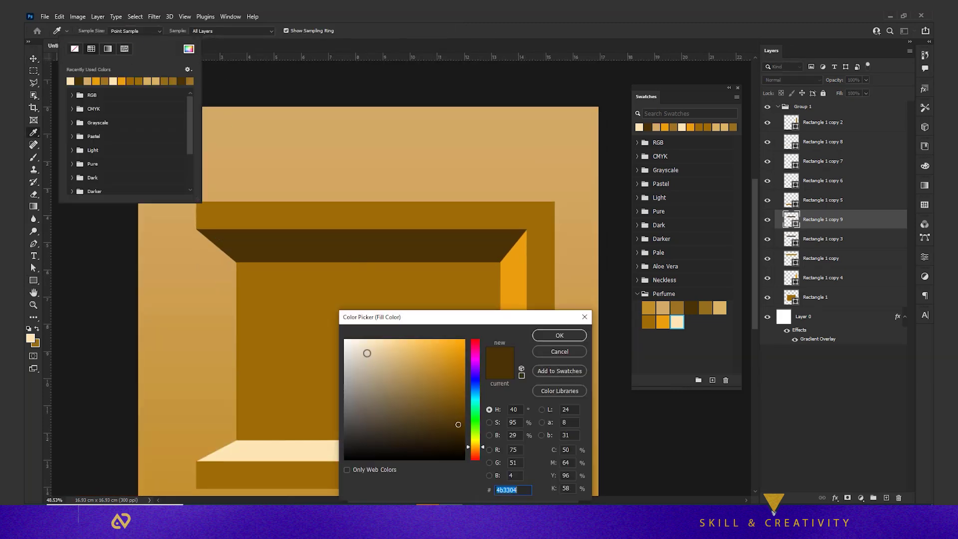
- Fill the inner top-wall copy white and nudge its anchors into a thin light strip
key("v")
scroll("down", 3)
scroll("up", 3)
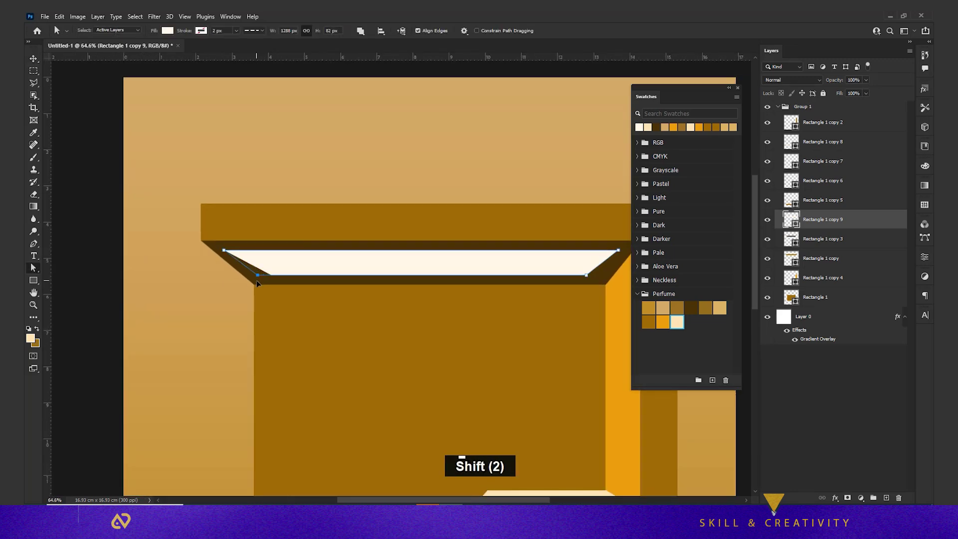
key("space")
- Add a new empty layer and trace a trapezoid lasso selection for the light beam
key("c")
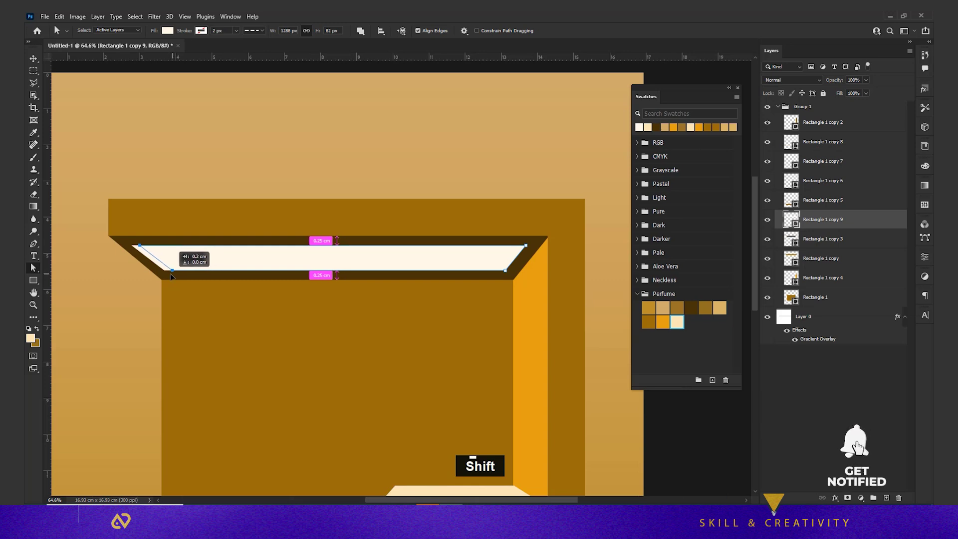
key("v")
right_click(111, 38)
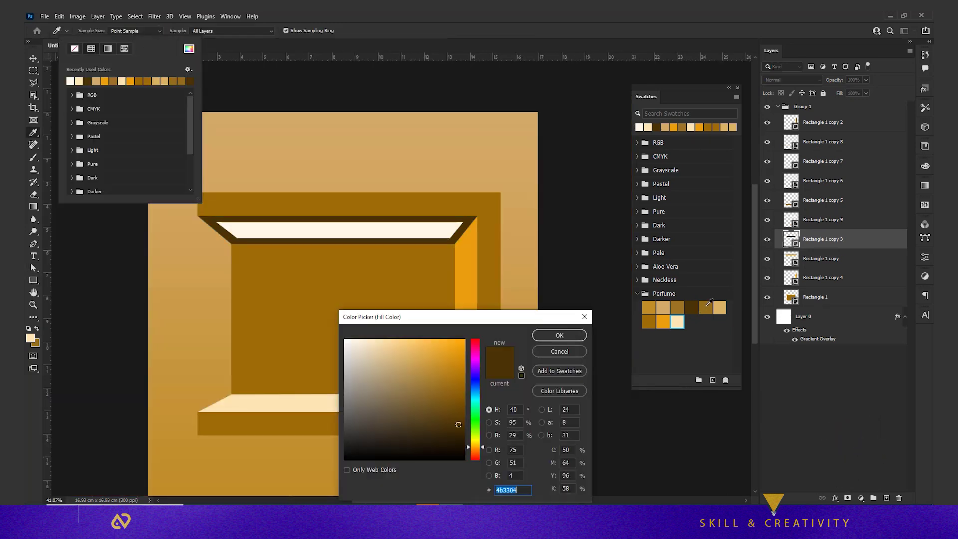
key("v")
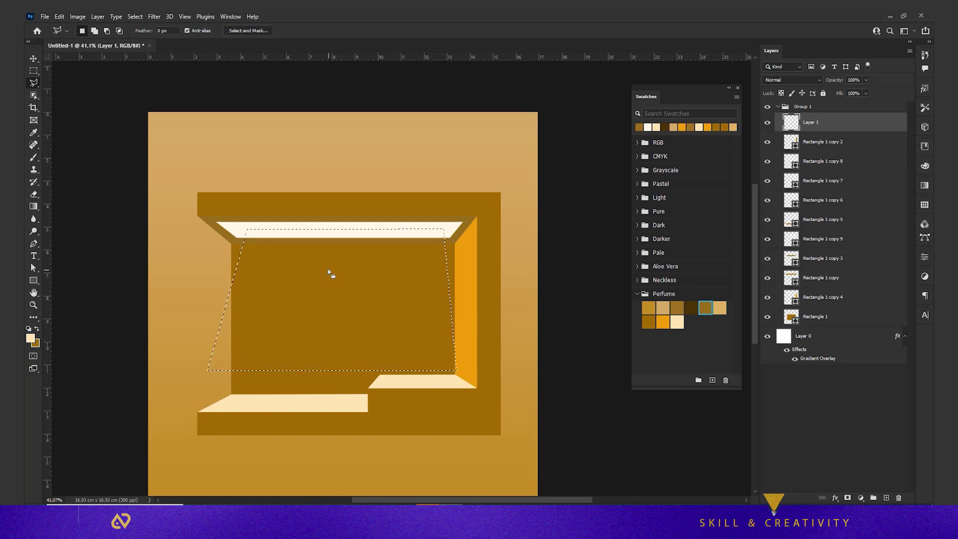
- Drag a white-to-transparent gradient in the beam selection, reshape it and Gaussian-blur it 12.5 px
key("g")
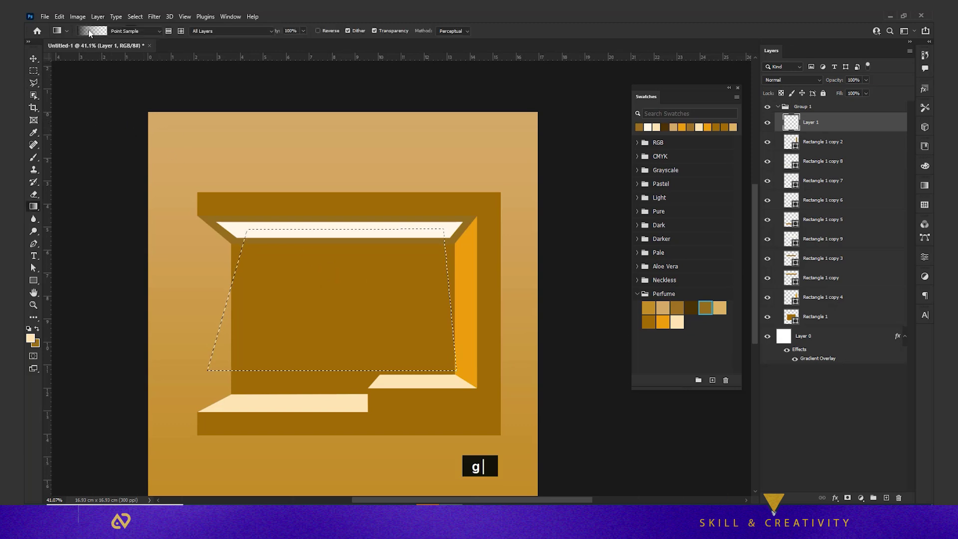
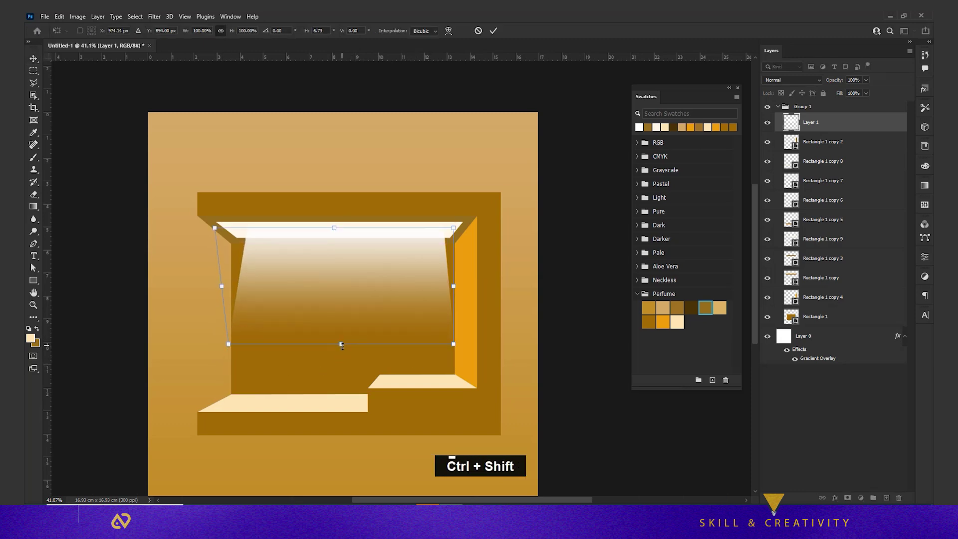
key("Return")
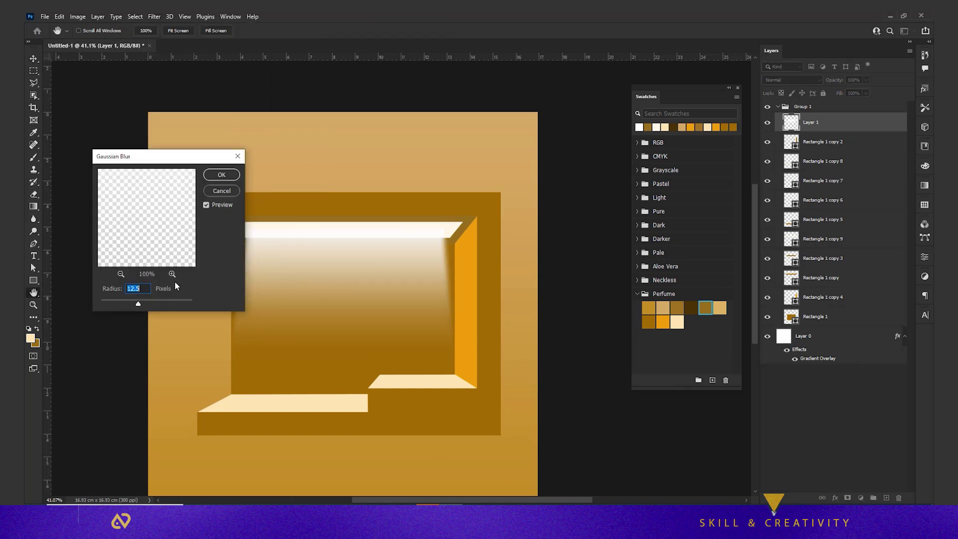
key("ctrl+t")
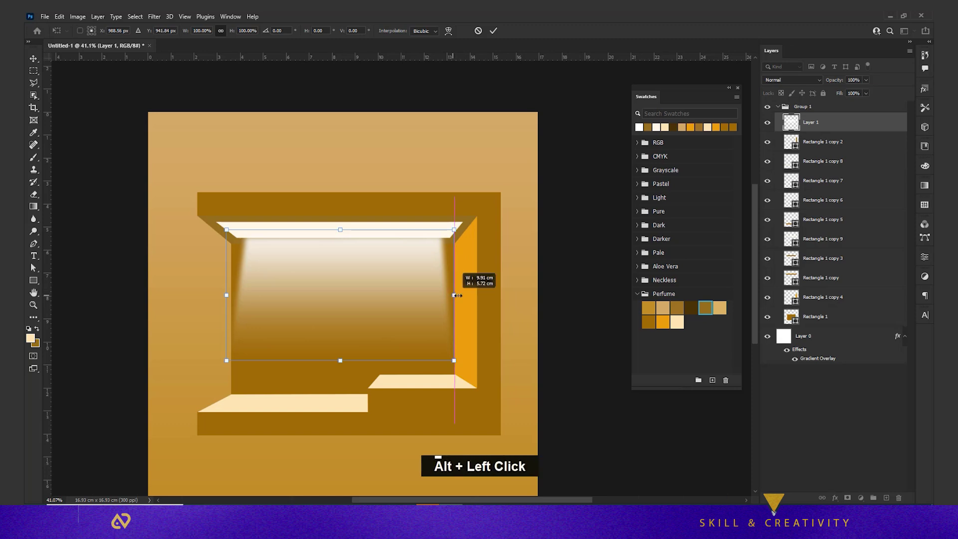
key("Return")
- Reposition the blurred light beam and place the first perfume bottle image inside the niche
key("ctrl+t")
key("Return")
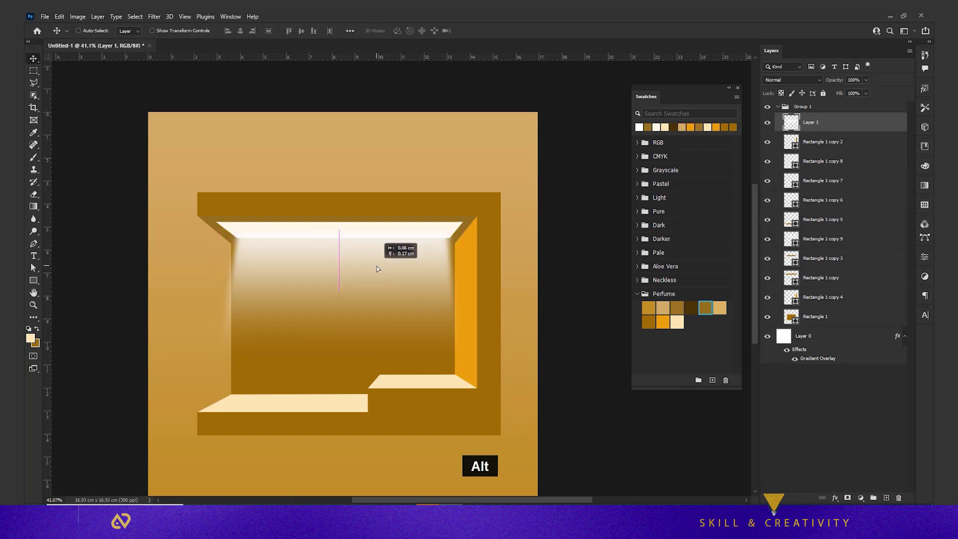
scroll("down", 3)
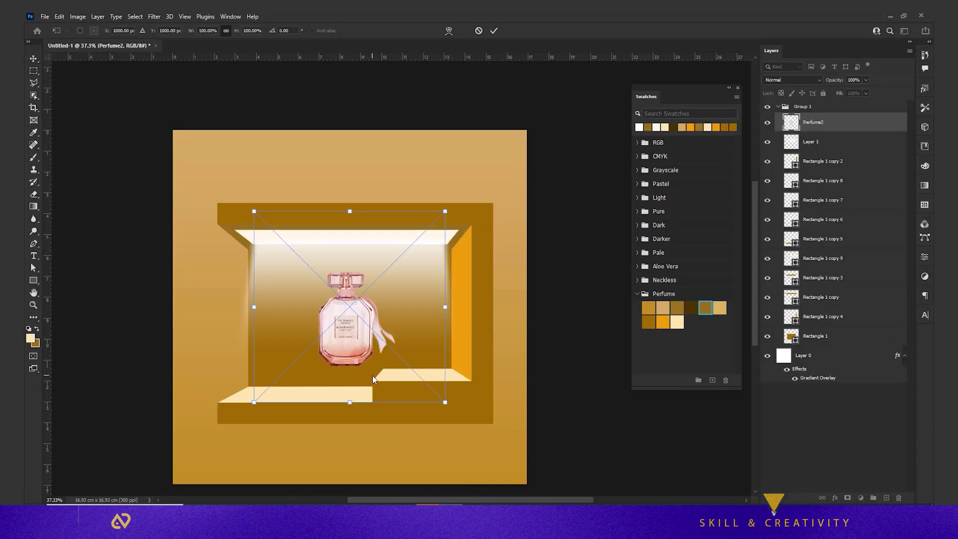
- Commit the first bottle's placement and select the Perfume2 layer for transforming
key("Return")
key("Return")
key("v")
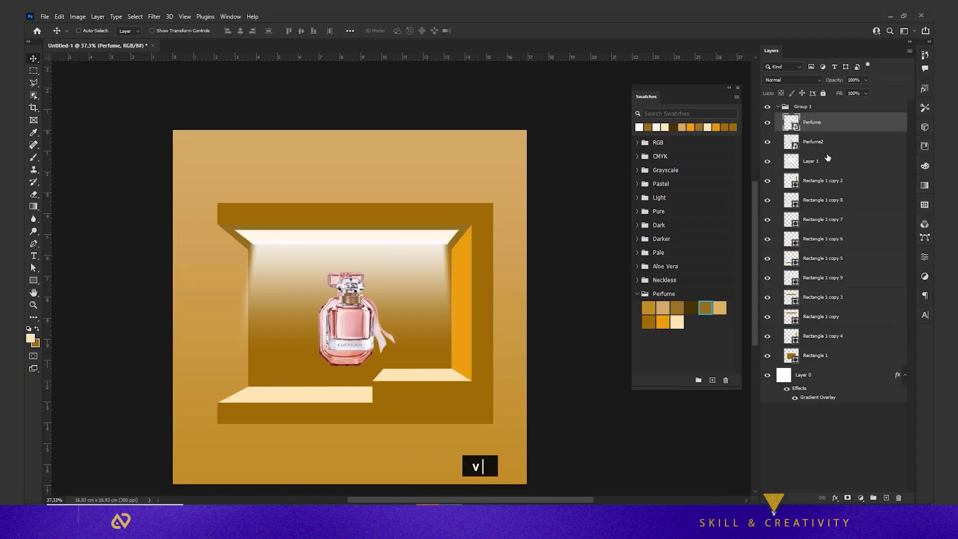
left_click(815, 144)
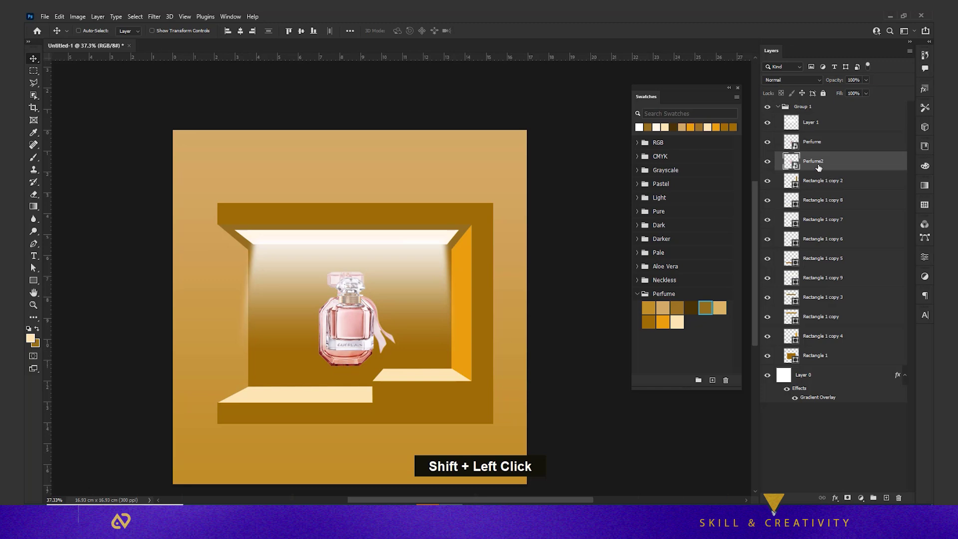
key("ctrl+t")
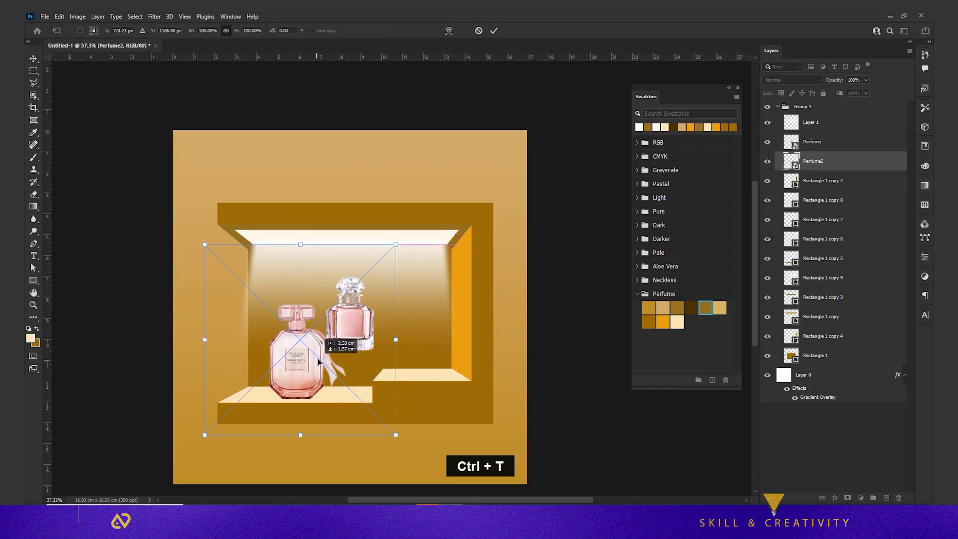
key("Return")
- Rotate and tilt the second bottle onto the upper right ledge and commit it
key("shift+Up")
key("Left")
key("Down")
right_click(355, 325)
double_click(356, 322)
key("ctrl+t")
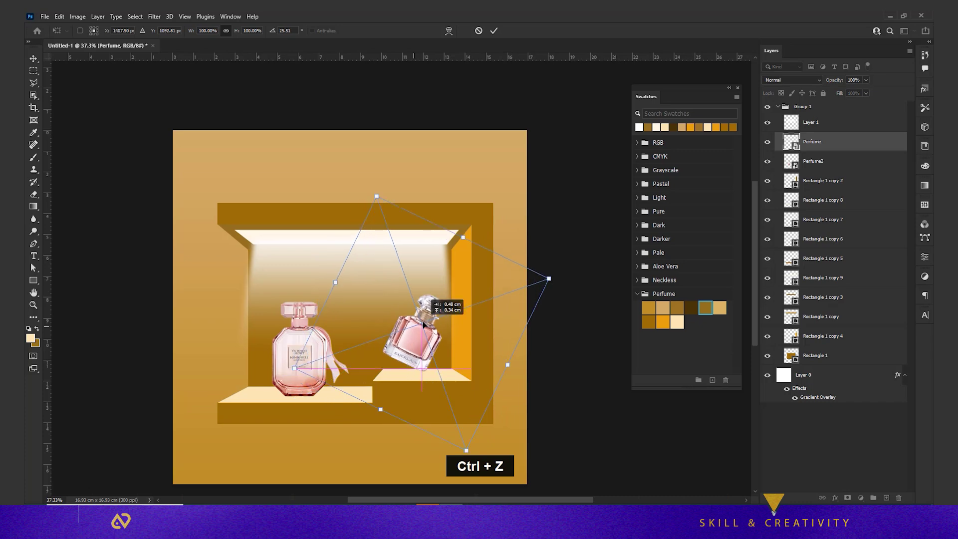
- Add a new empty layer beneath the bottle and switch to a soft brush for shadows
key("Return")
scroll("up", 3)
key("b")
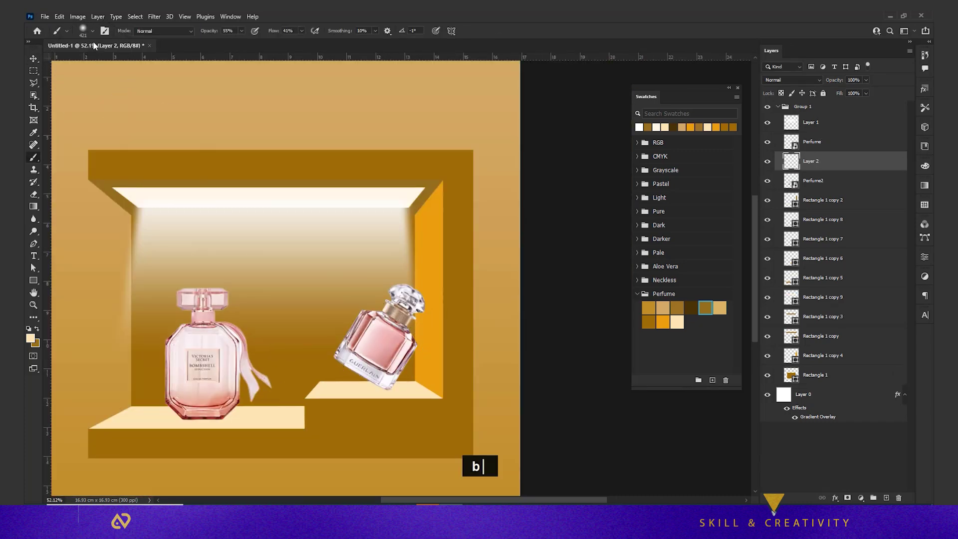
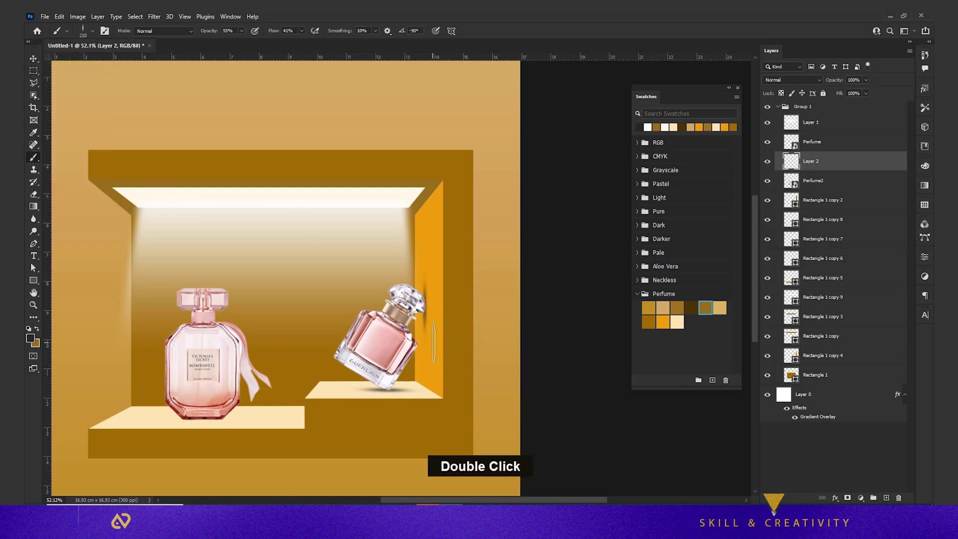
- Paint a soft contact shadow under the first bottle and set its layer opacity to 80%
key("ctrl+z")
key("ctrl+z")
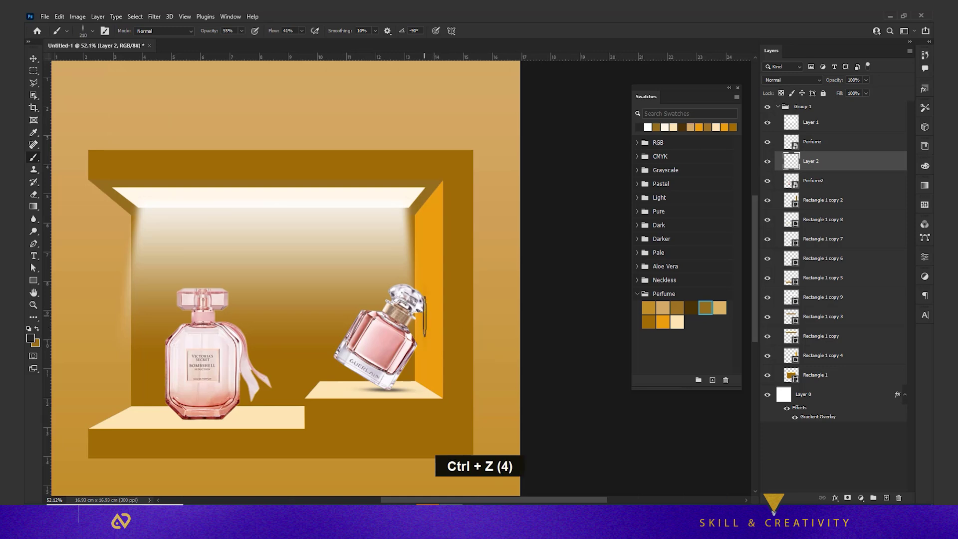
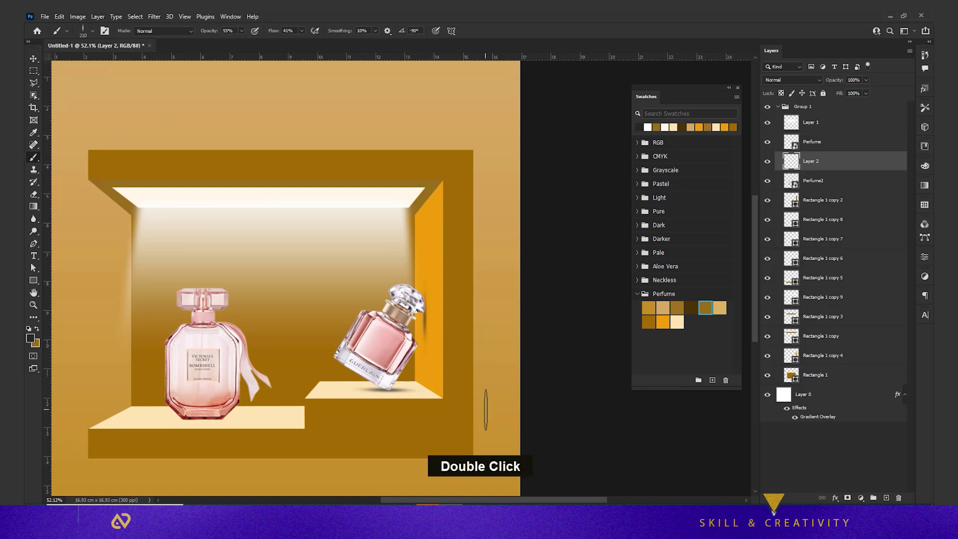
type("v")
left_click(859, 86)
type("80")
key("Return")
- Paint the second bottle's contact shadow on its own layer beneath it
type("vb")
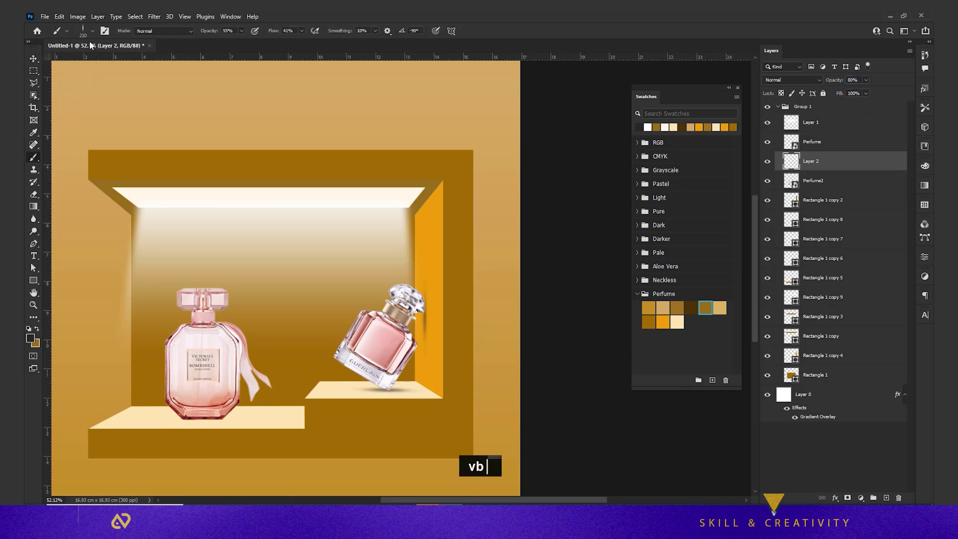
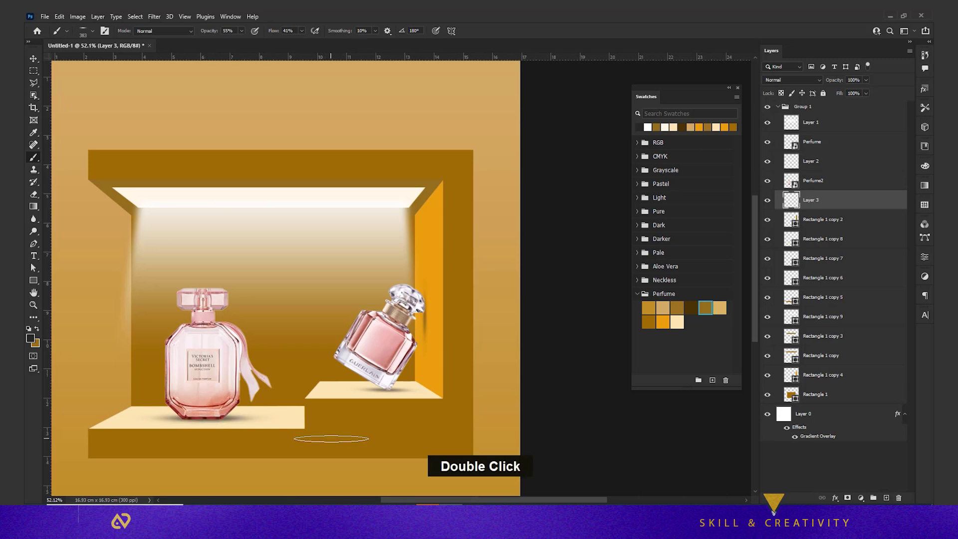
scroll("down", 3)
- Collapse Group 1 and free-transform the whole lit niche with both bottles into place
scroll("up", 3)
scroll("down", 3)
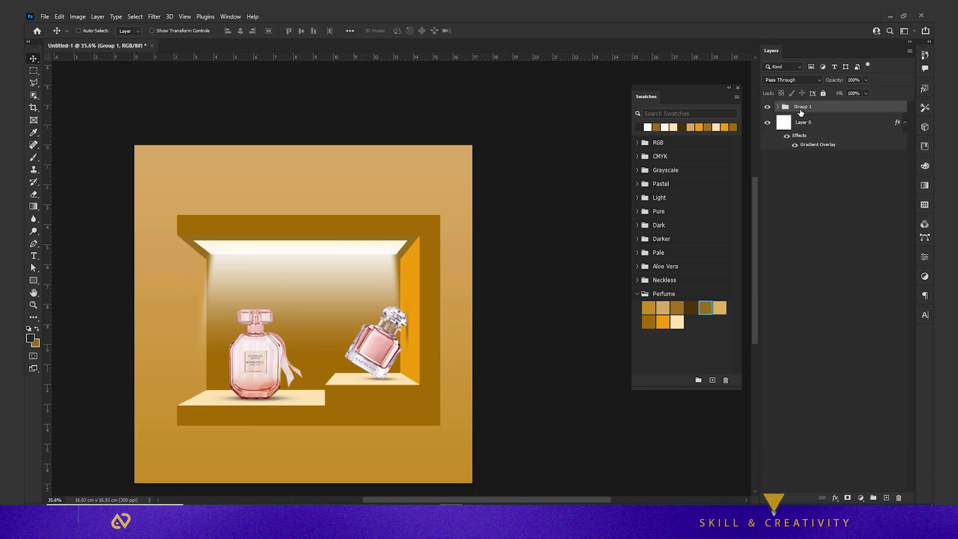
key("ctrl+t")
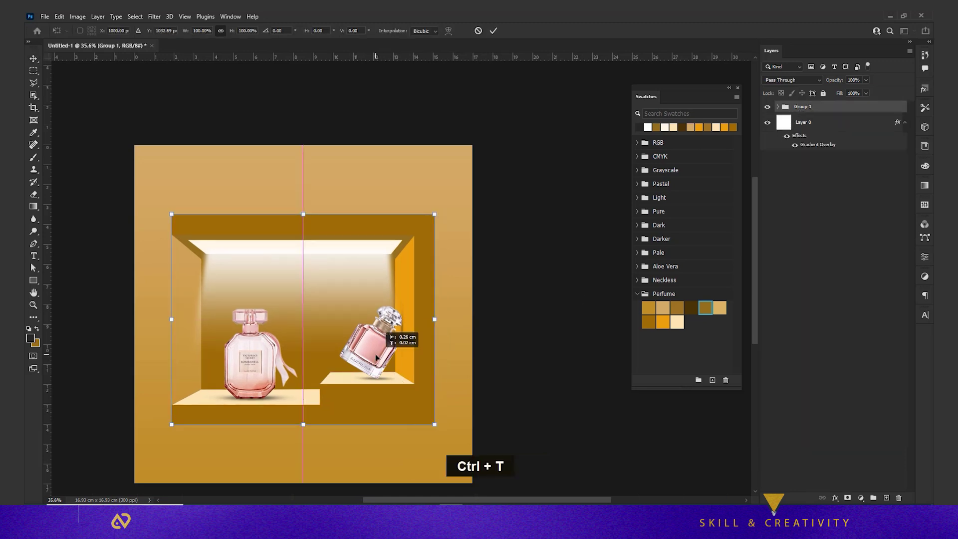
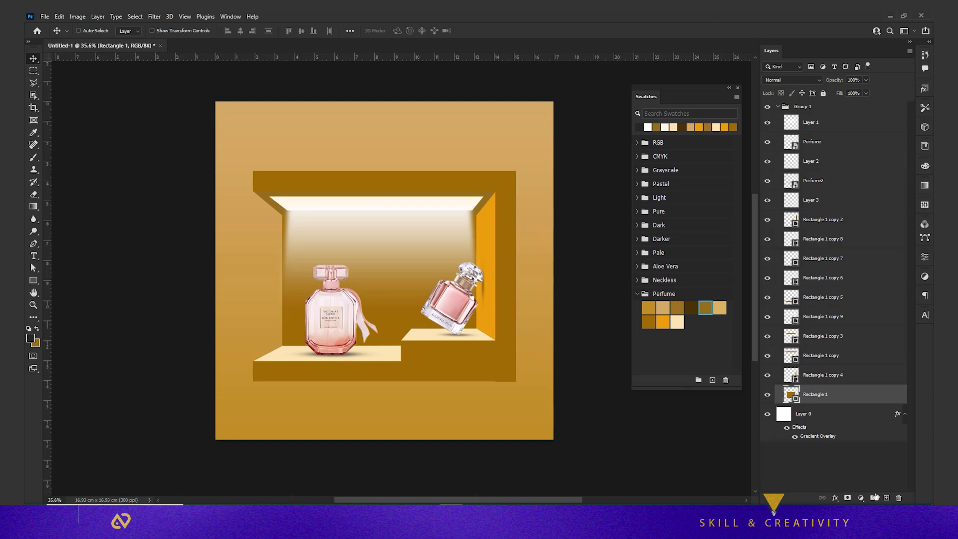
- Draw a dark brown floor rectangle across the lower canvas and send it behind Group 1
key("alt+Tab")
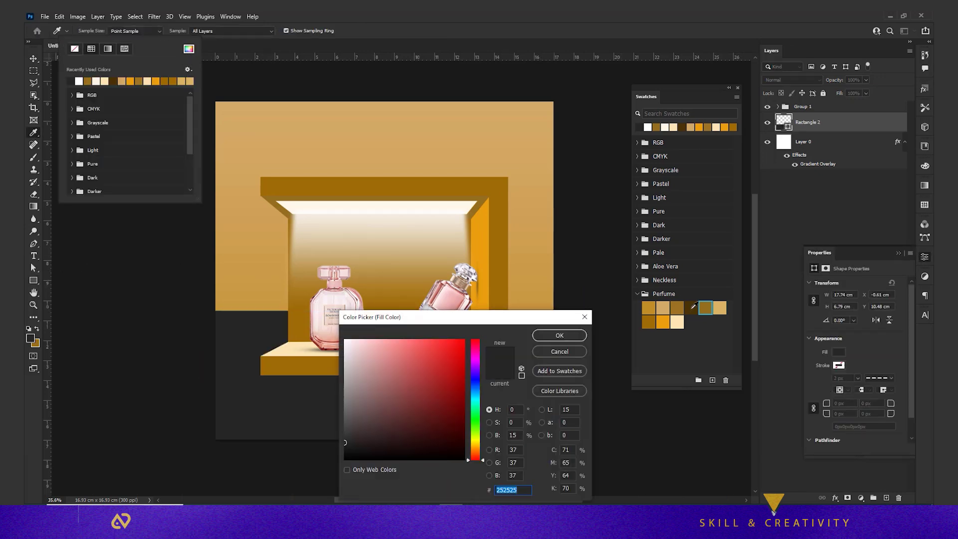
key("v")
key("ctrl+t")
key("Return")
- Collapse the shape properties and pick the lower ledge's front strip layer to duplicate
key("v")
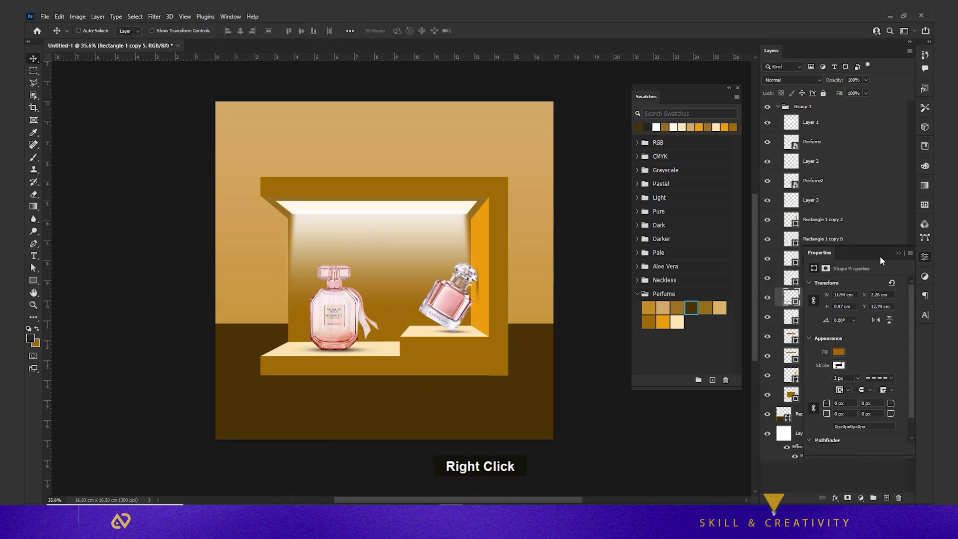
double_click(770, 301)
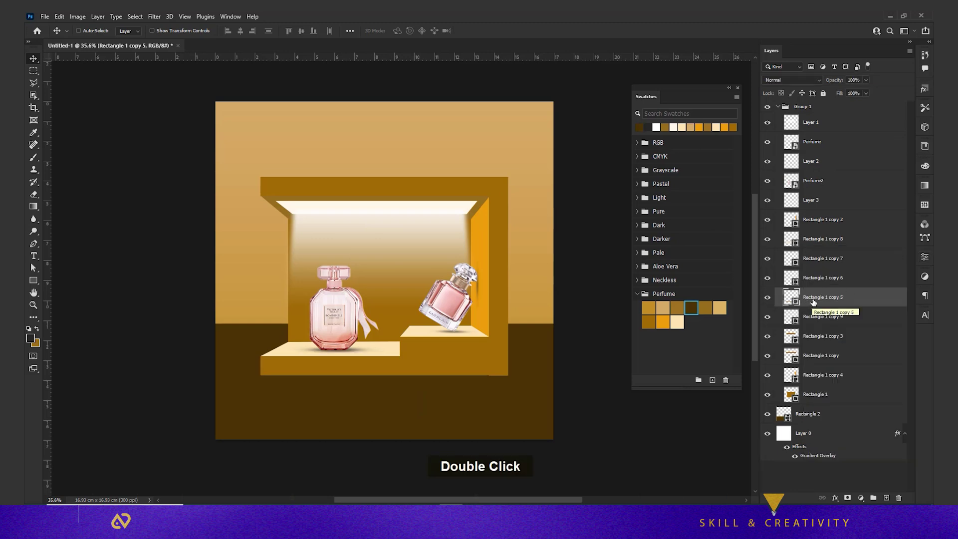
left_click(814, 301)
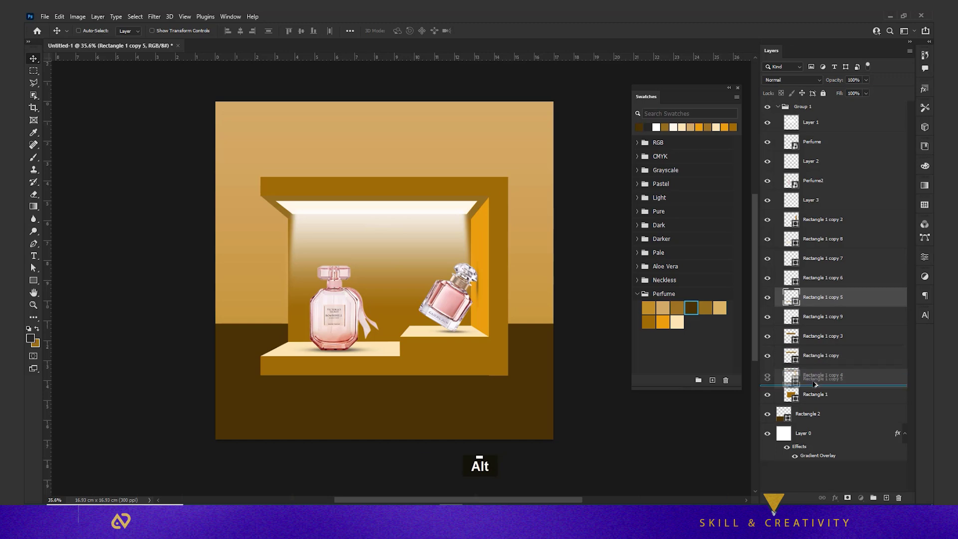
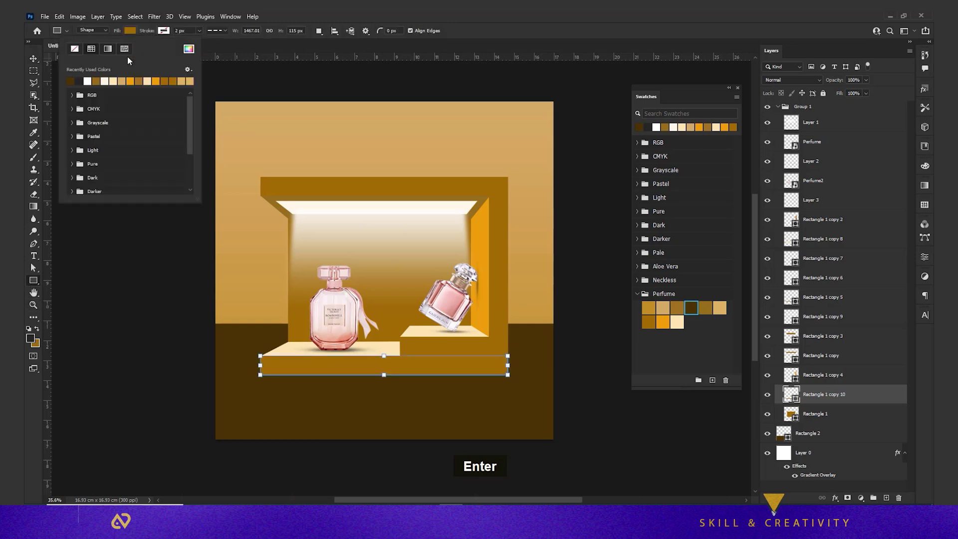
- Convert the strip copy to a Smart Object, Gaussian-blur it and erase its mask edges into a soft shadow
key("v")
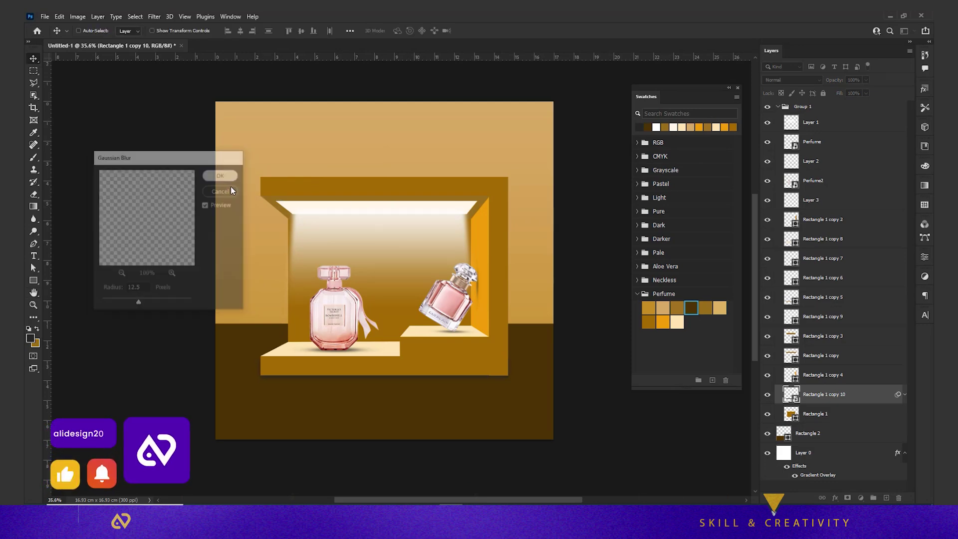
key("v")
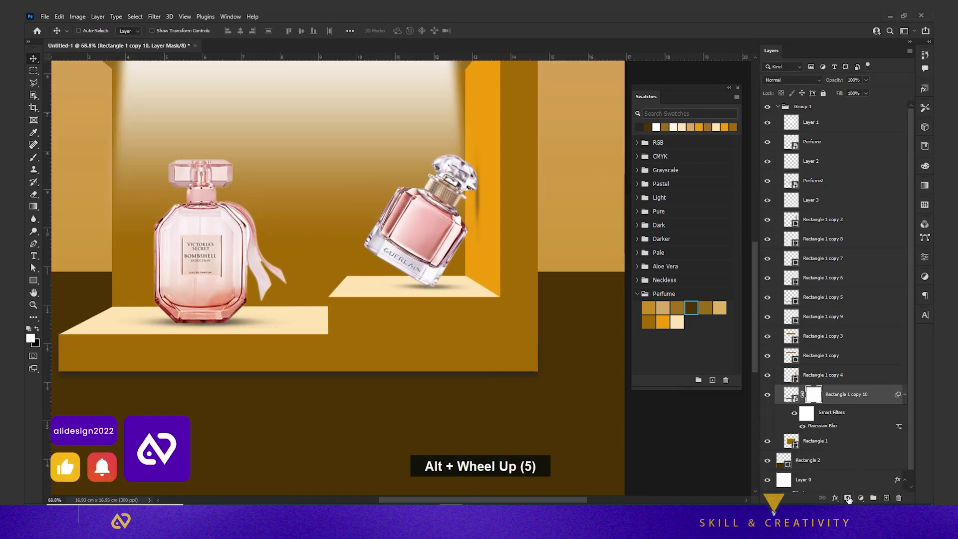
key("e")
right_click(534, 328)
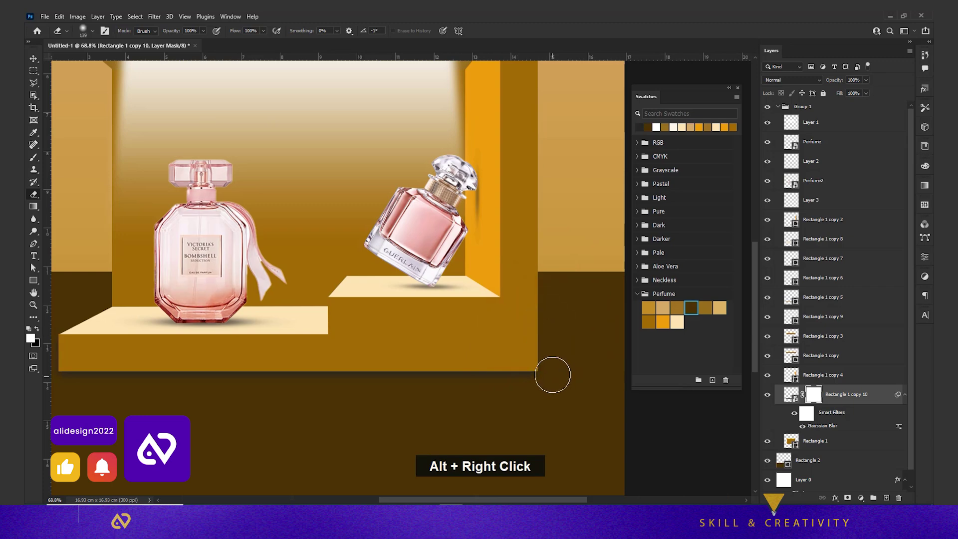
key("space")
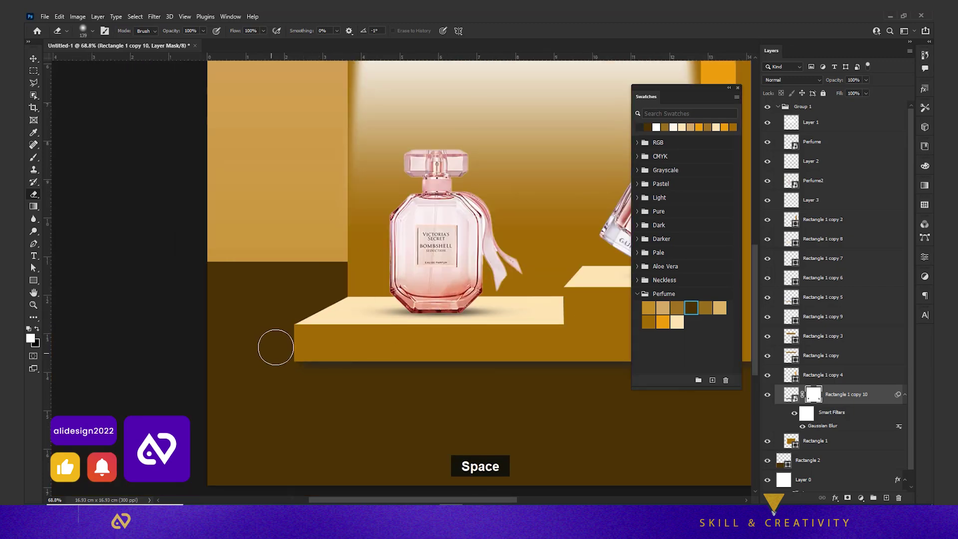
type("v")
- Zoom out to the full design, nudge the shadow into place and add a new empty top layer
scroll("down", 3)
key("space")
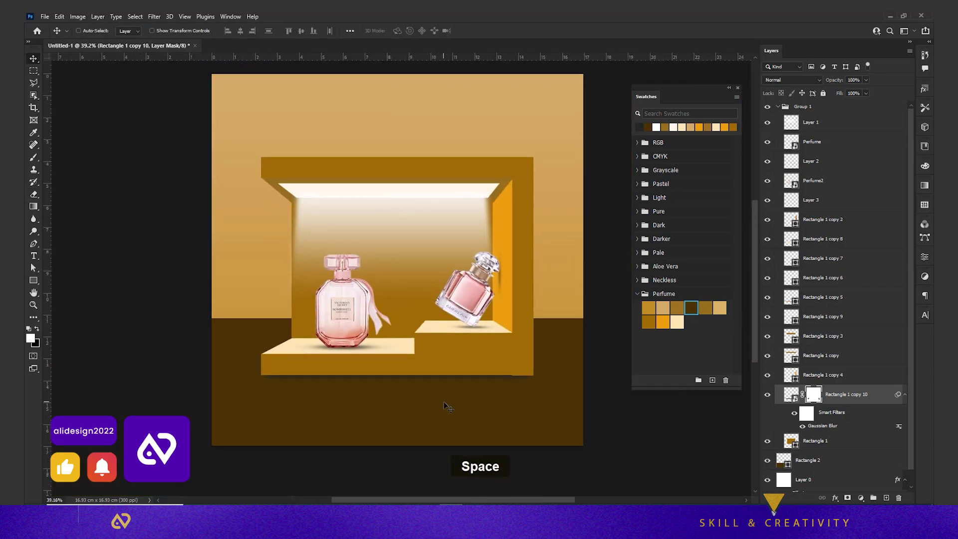
key("shift+Up")
key("Down")
key("Down")
key("v")
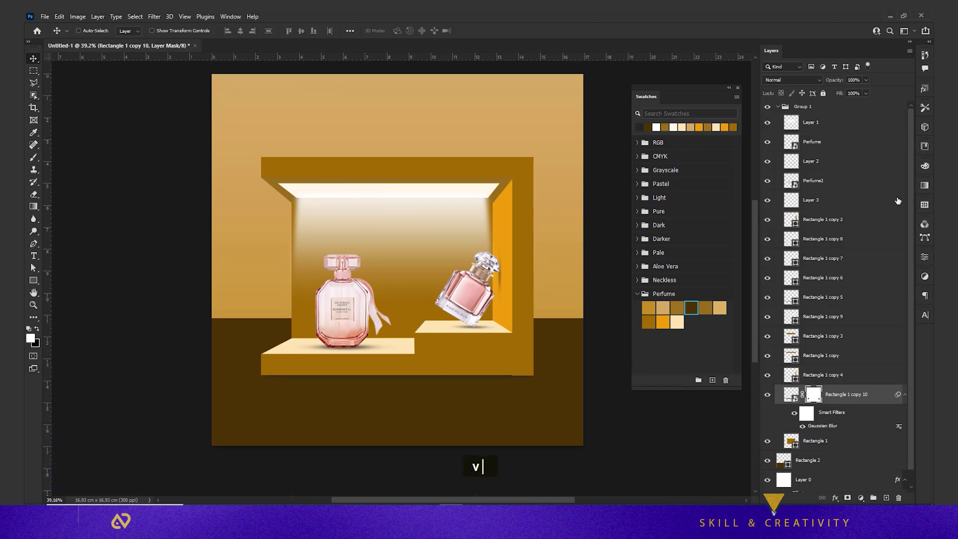
scroll("up", 3)
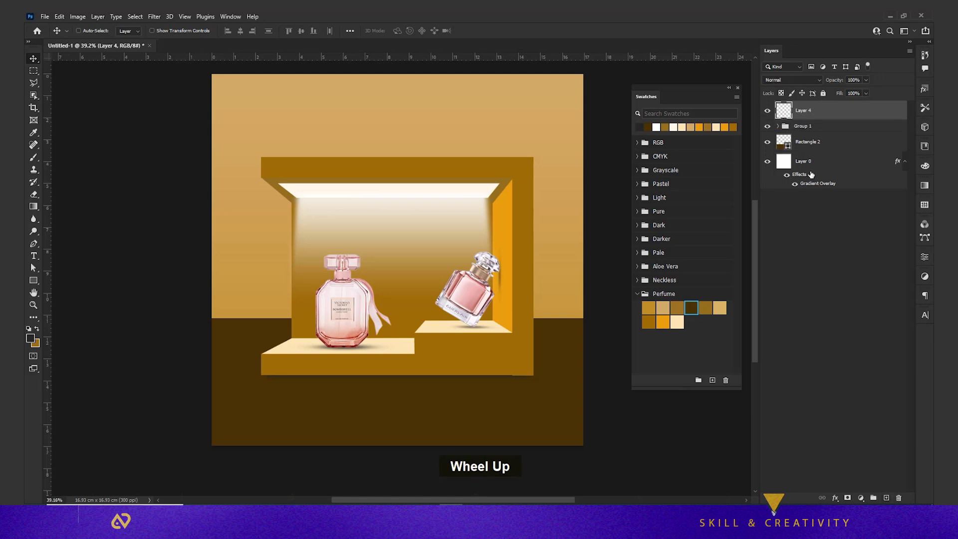
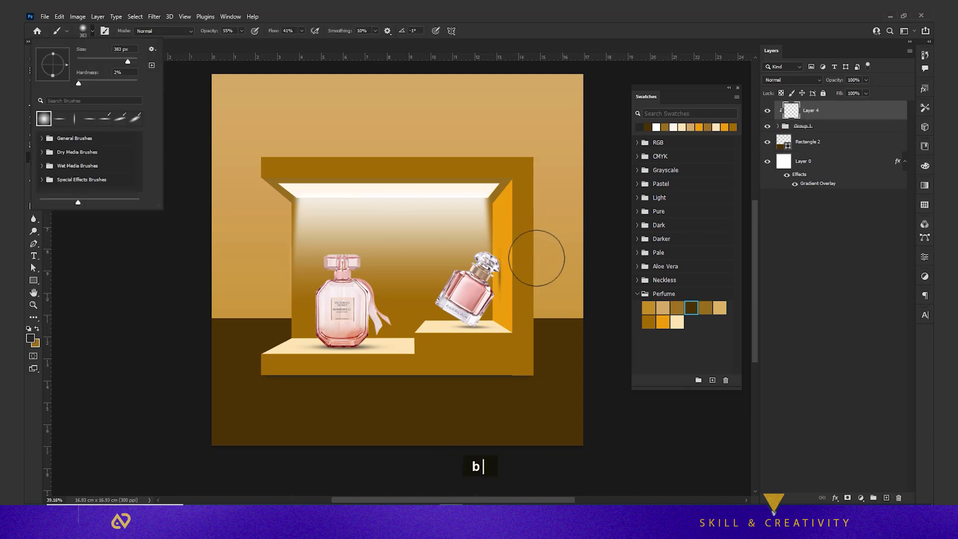
- Paint soft shadow strokes on a layer clipped to the niche wall shape, then restack its copy
key("ctrl+z")
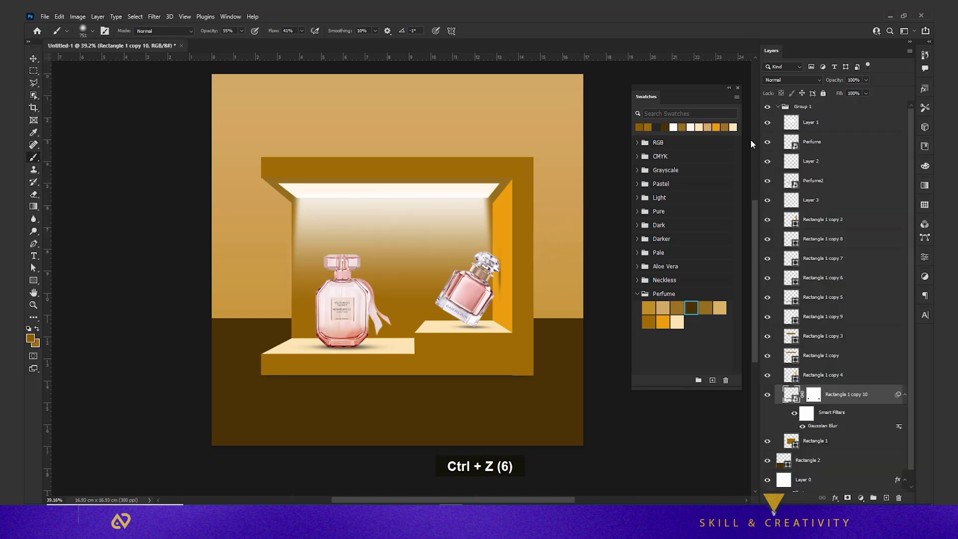
key("v")
right_click(528, 257)
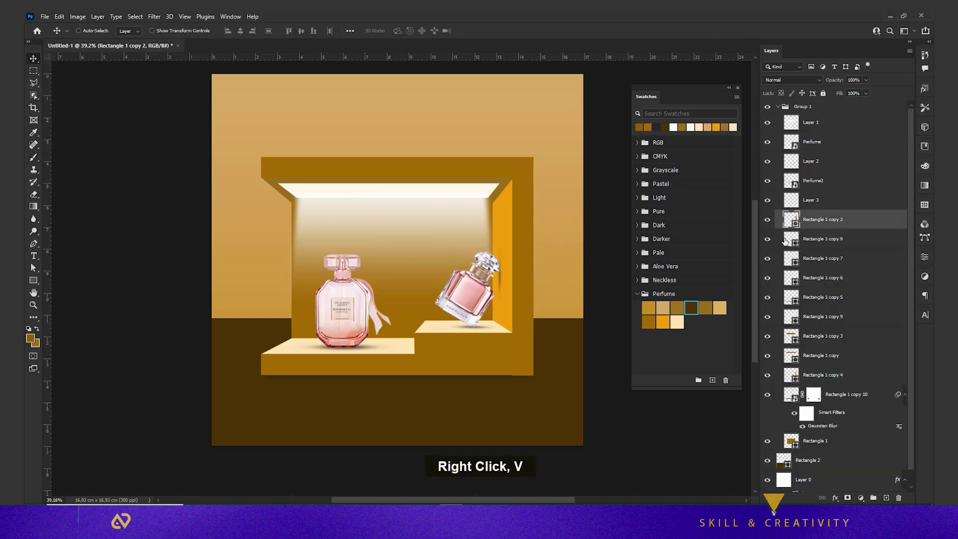
double_click(771, 224)
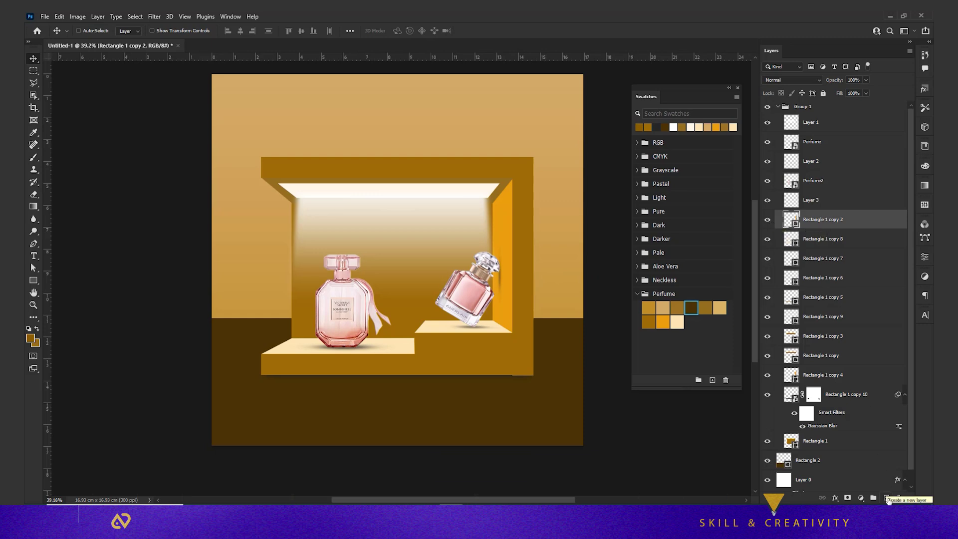
key("b")
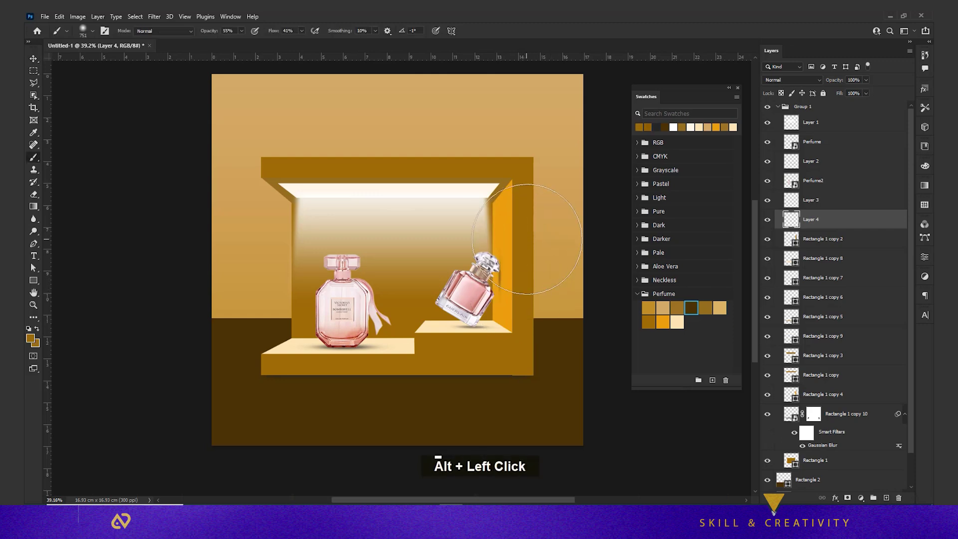
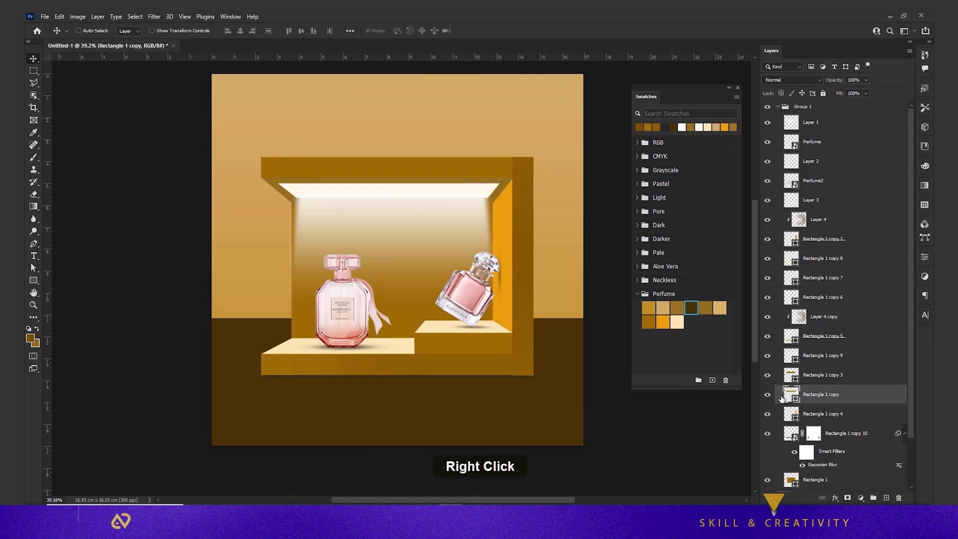
double_click(770, 400)
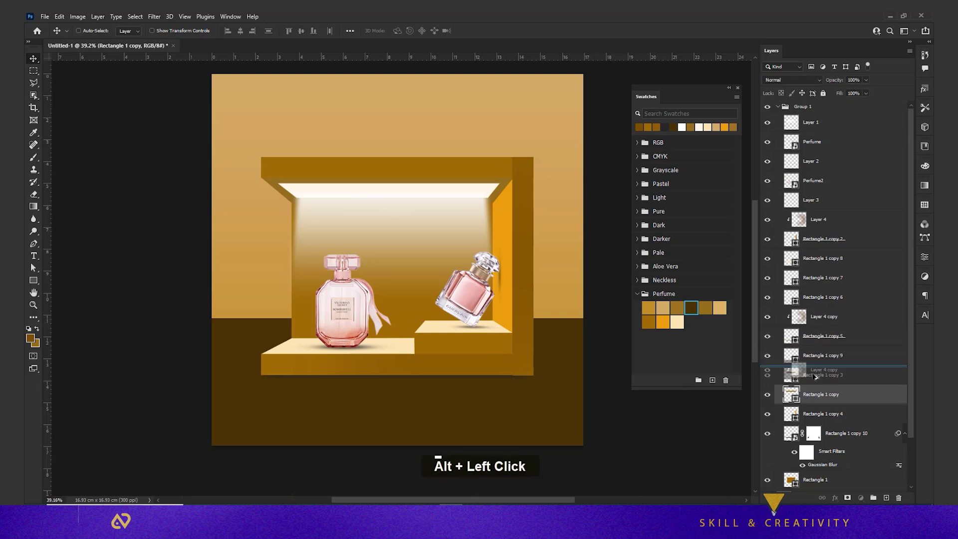
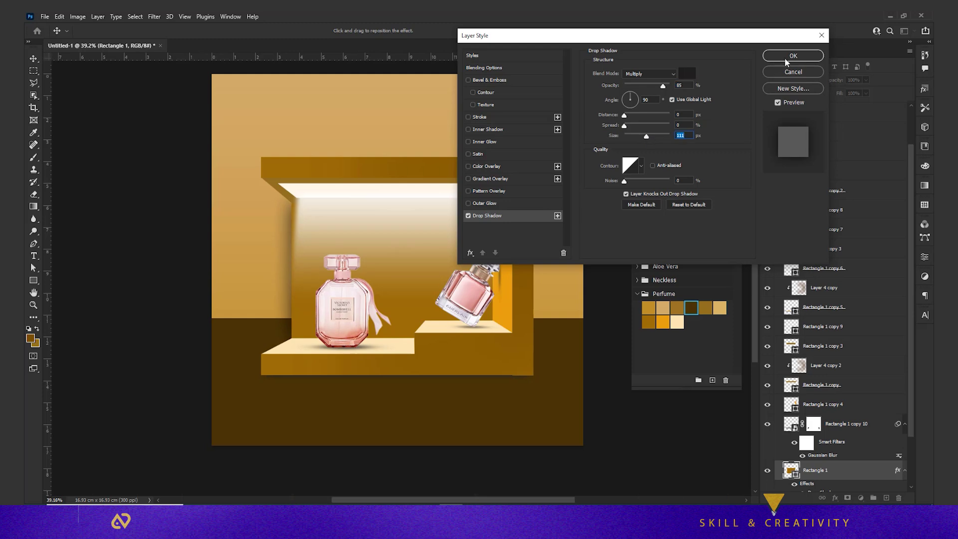
- Confirm the wide soft drop shadow on Rectangle 1 and add an empty layer beneath it
key("v")
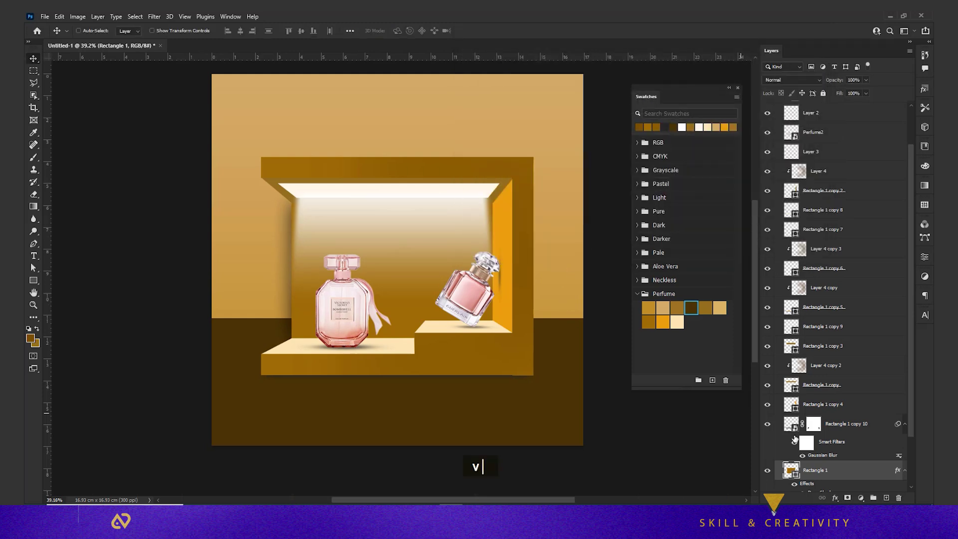
scroll("down", 3)
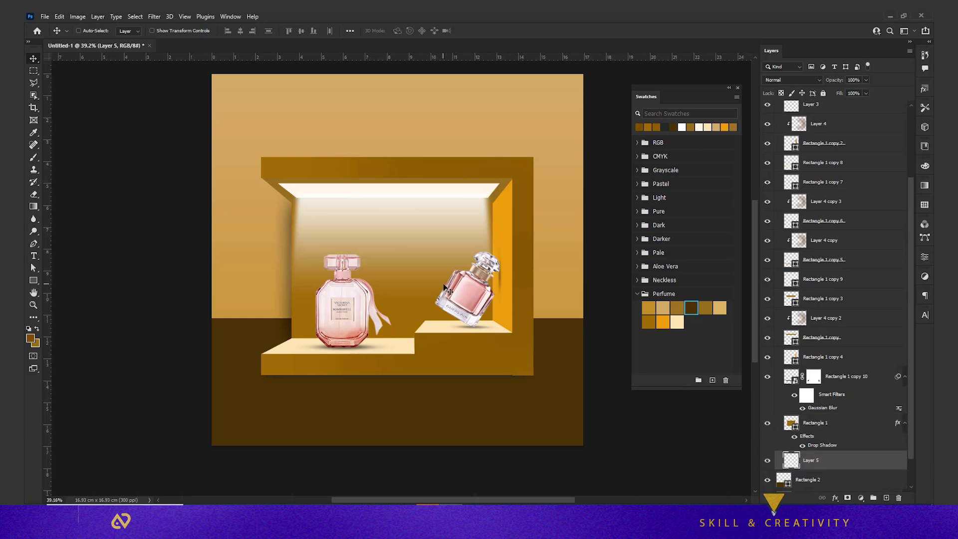
- Fill a marquee right of the niche with a black-to-transparent gradient and narrow it with Free Transform
double_click(36, 73)
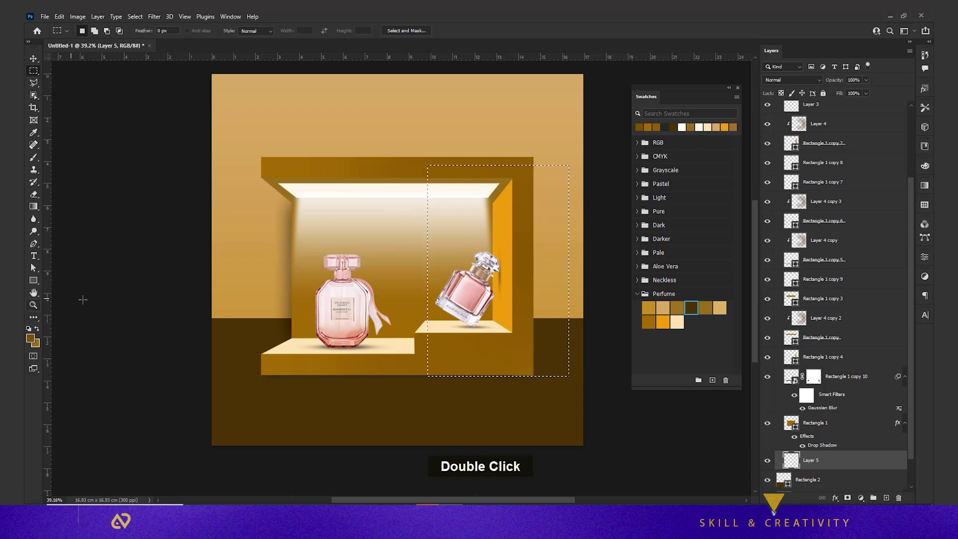
key("g")
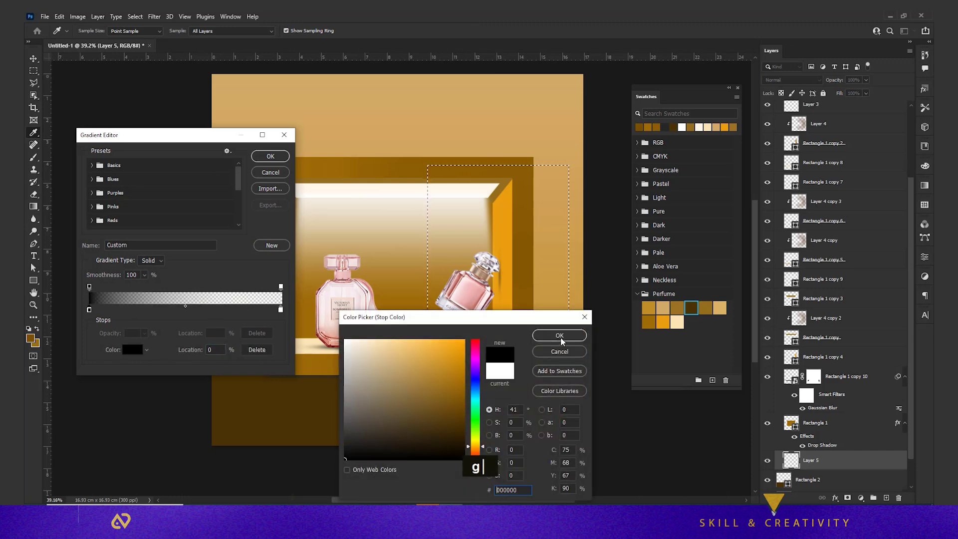
double_click(154, 360)
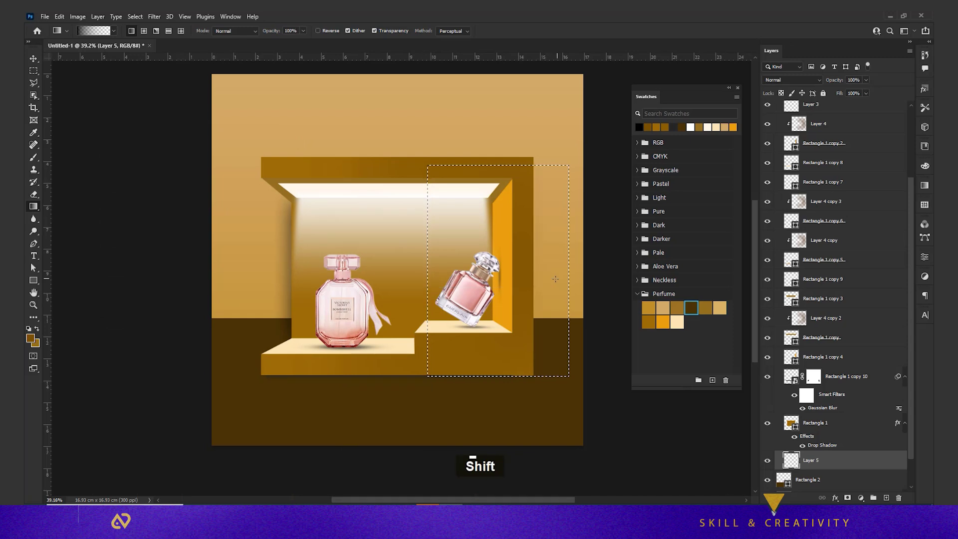
key("ctrl+d")
key("ctrl+t")
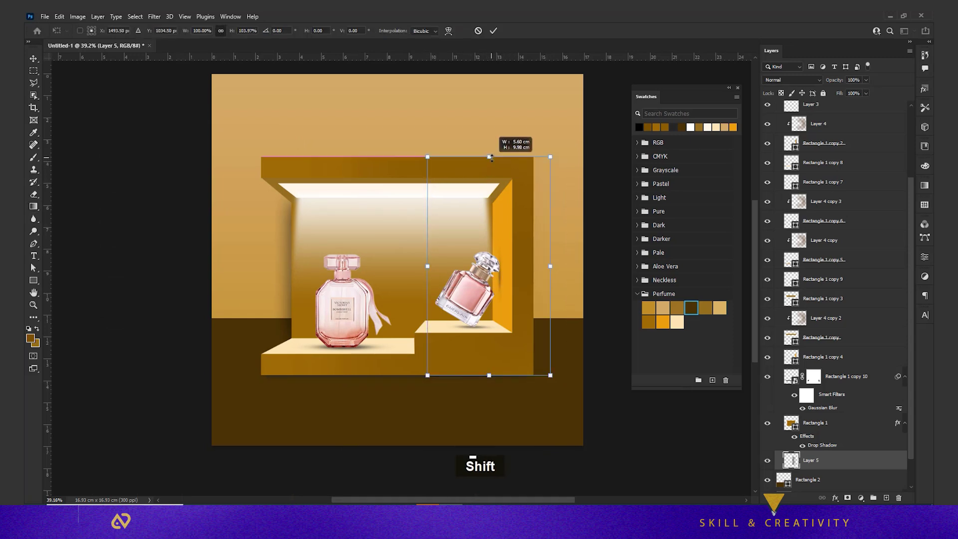
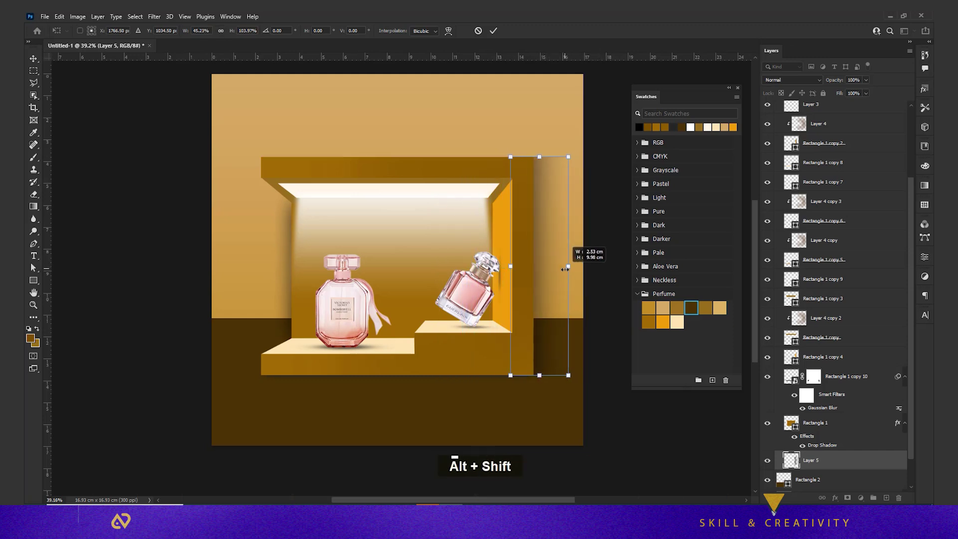
key("Return")
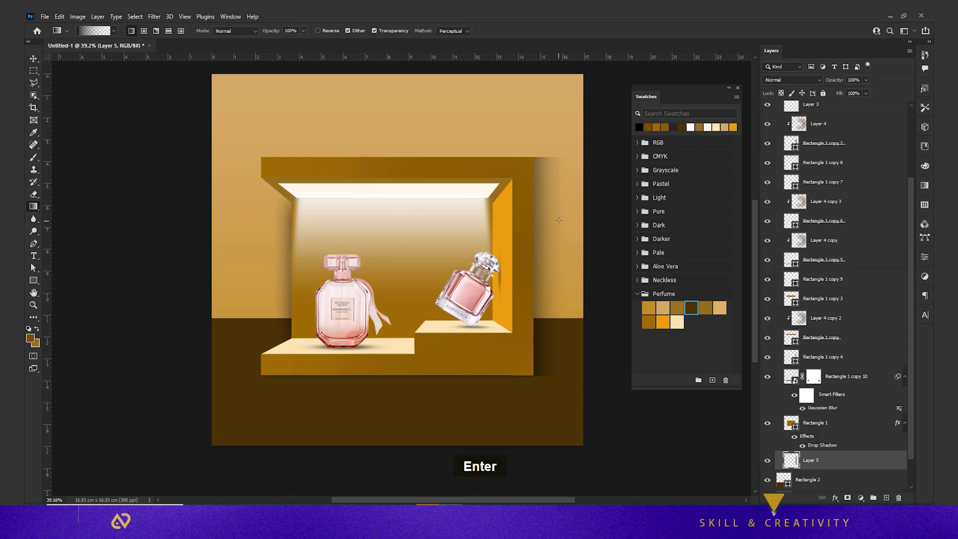
- Mask the shadow strip and erase its top and bottom ends so they fade, then zoom out
key("e")
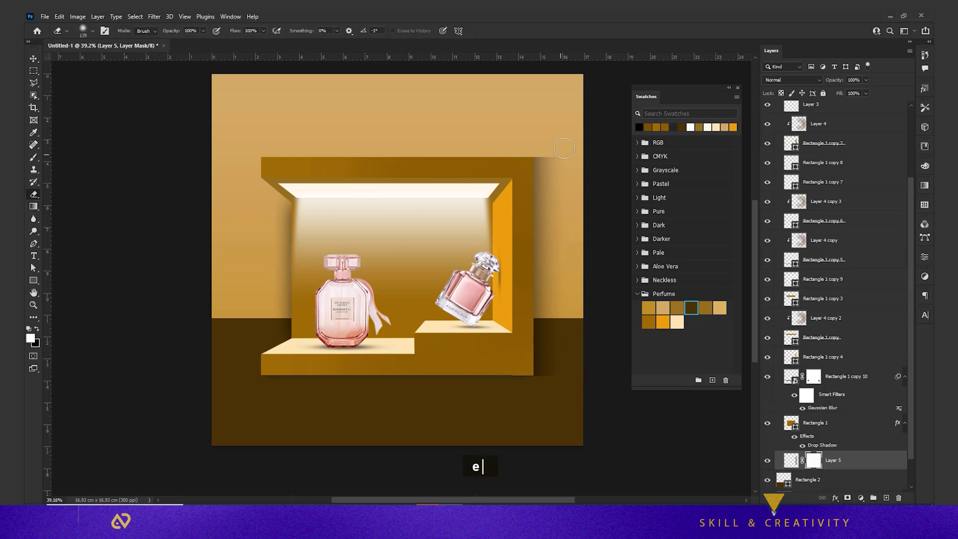
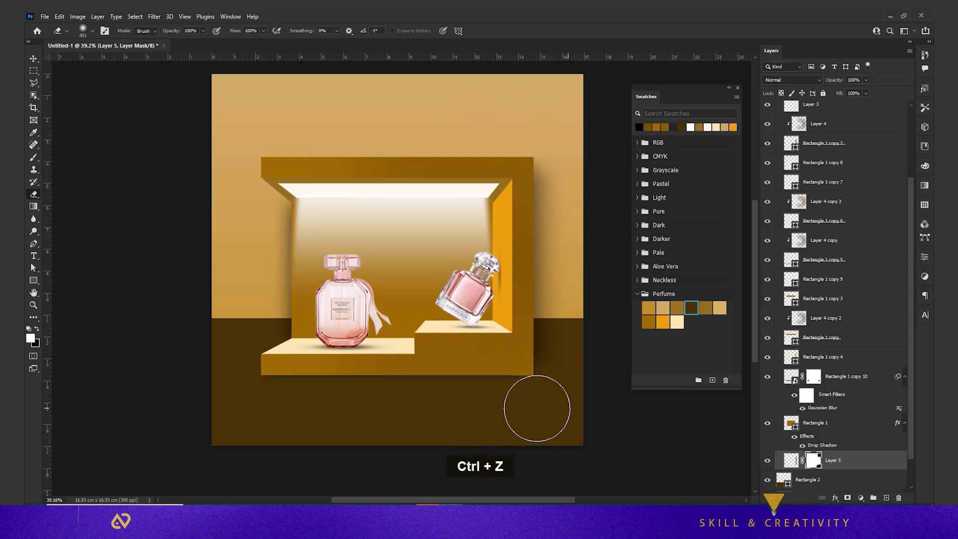
key("v")
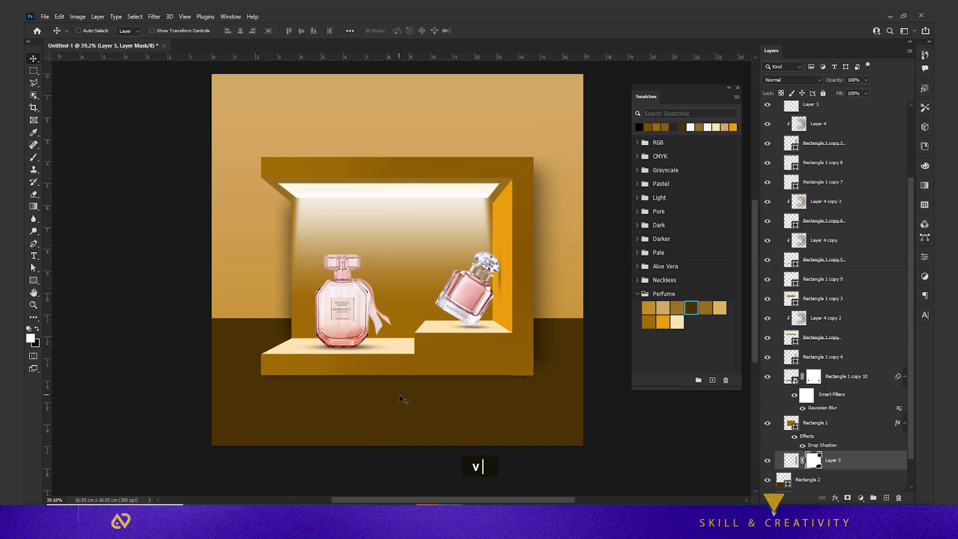
scroll("down", 3)
key("space")
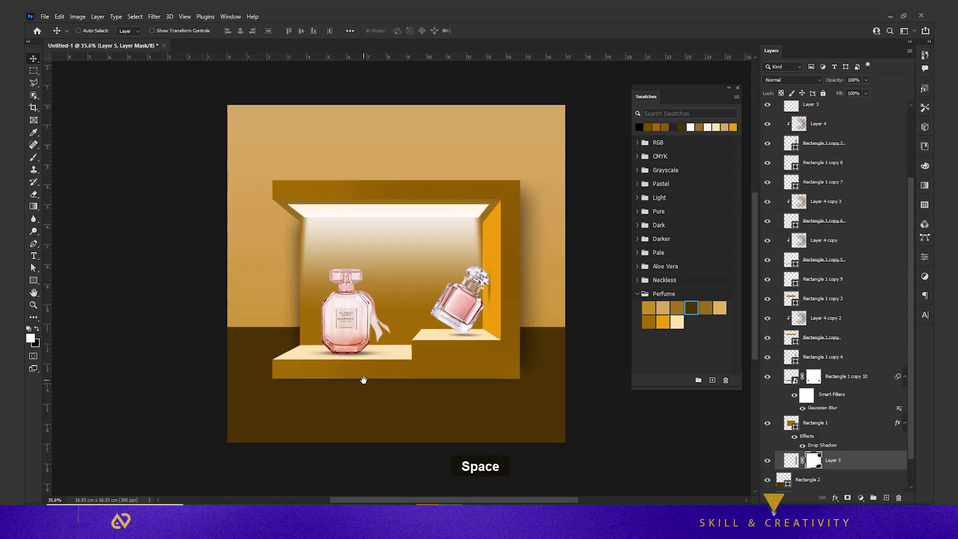
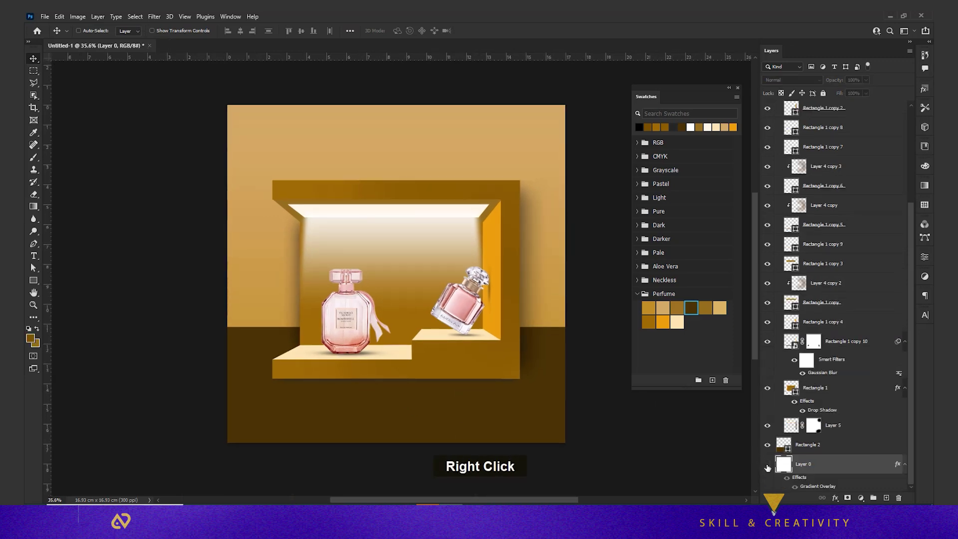
- Brush soft darker shading over the background on a new layer above Layer 0
double_click(768, 467)
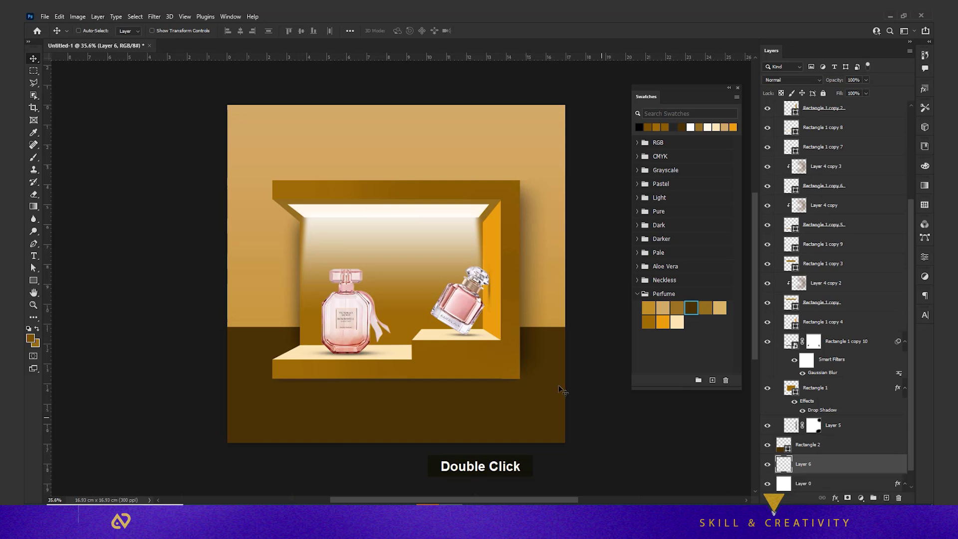
type("b")
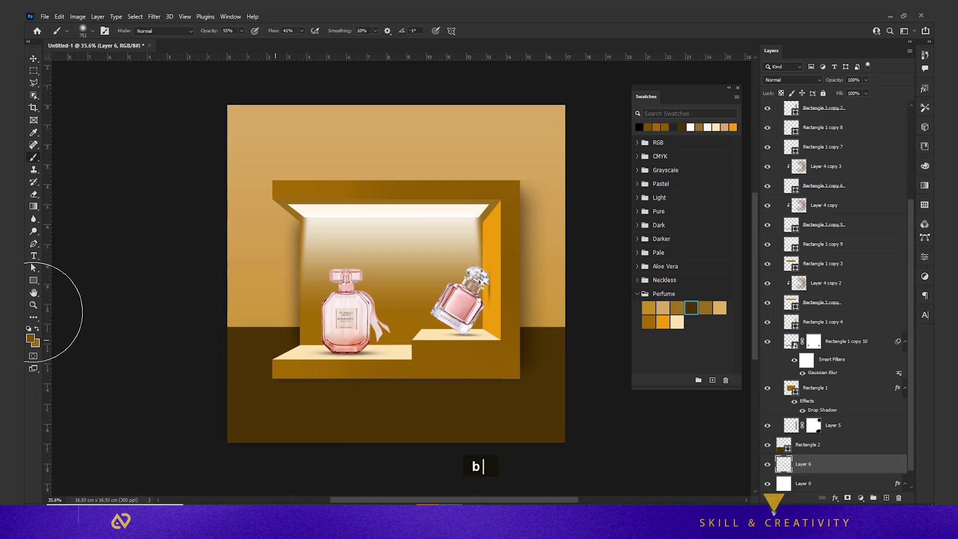
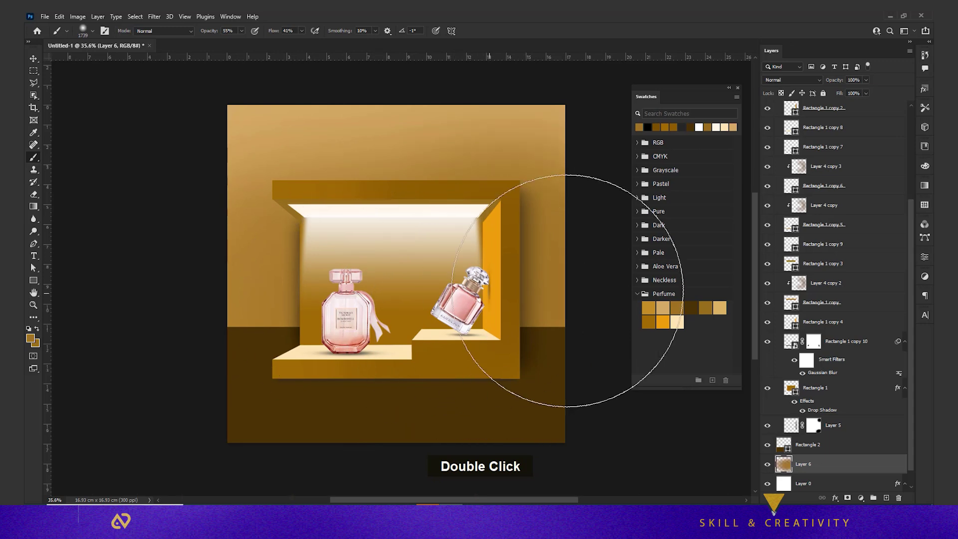
key("v")
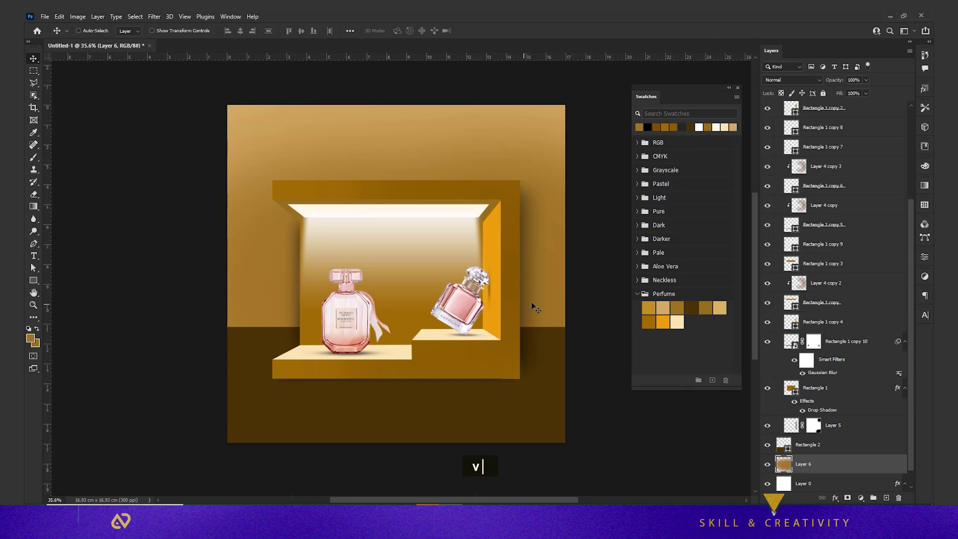
- Collapse Group 1 and start transforming the whole niche group
scroll("up", 3)
double_click(807, 110)
key("ctrl+t")
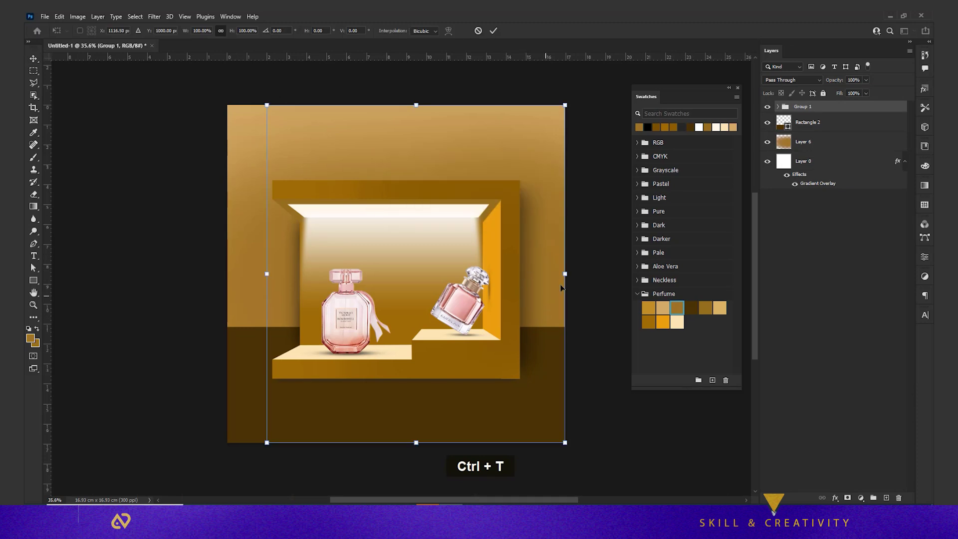
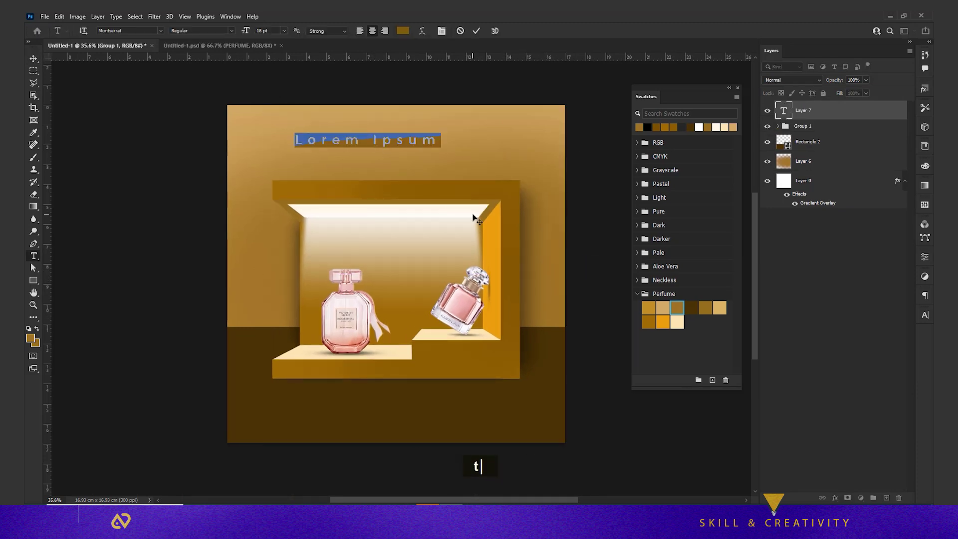
- Add a PERFUME heading above the niche and scale it up into position
type("tperfume")
key("ctrl+t")
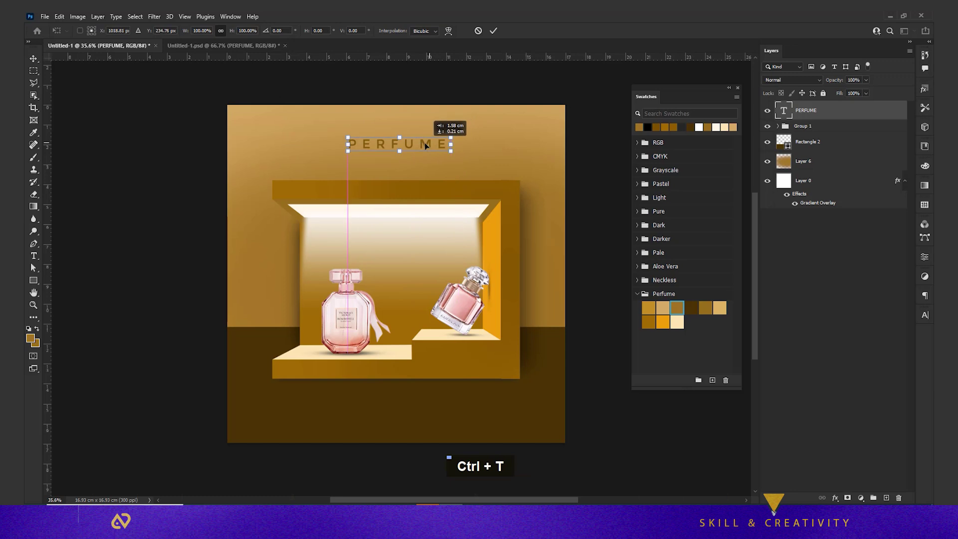
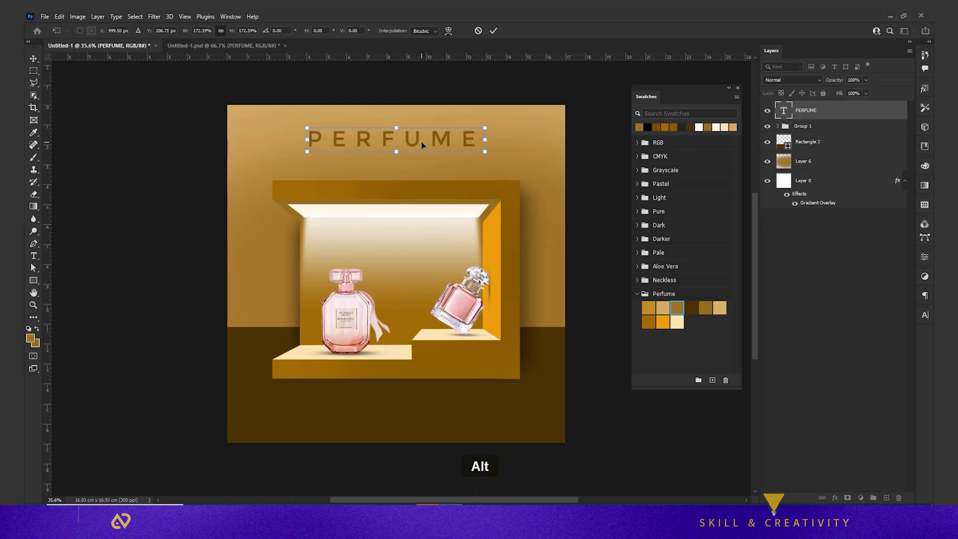
key("Return")
- Rewrite the duplicate heading as the GET IT @ 1999 tagline in Montserrat Light with tighter tracking
double_click(401, 160)
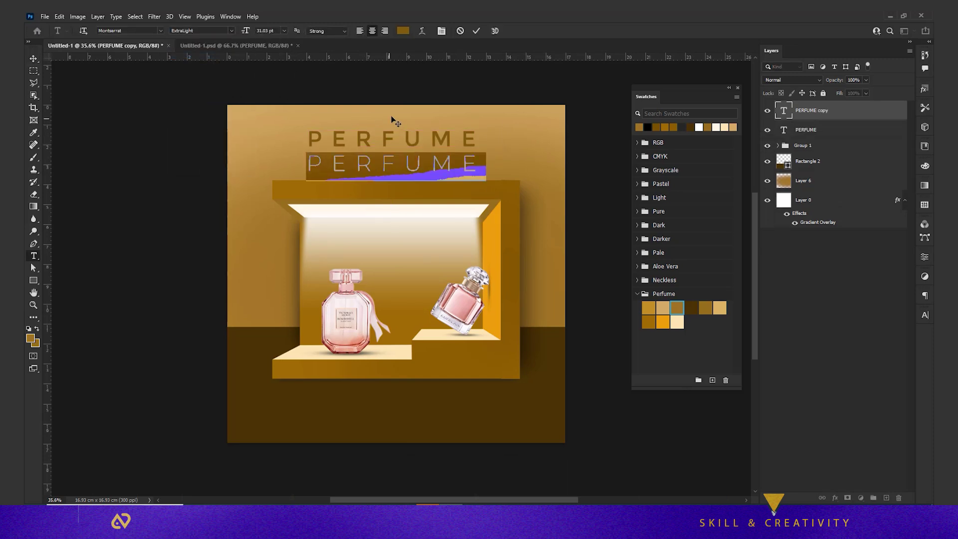
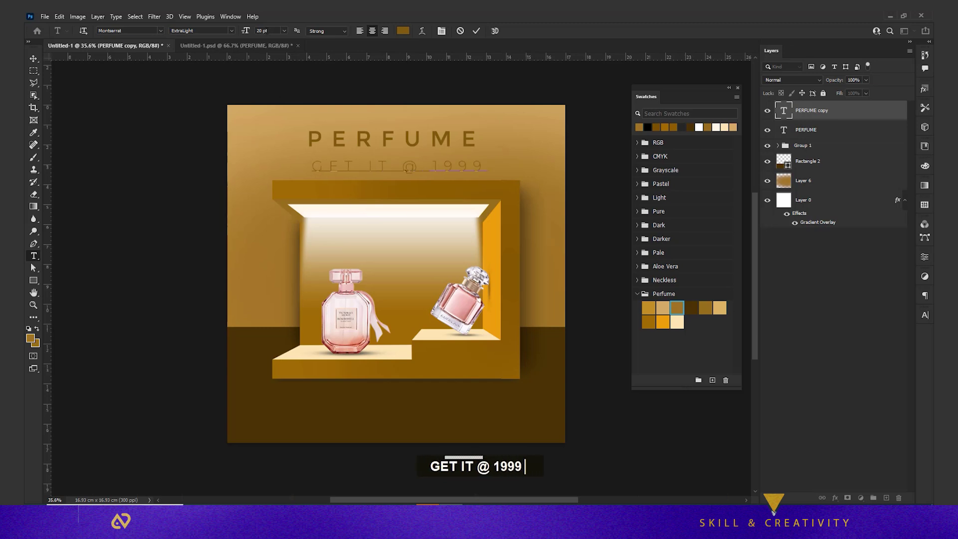
type("GET IT @ 199")
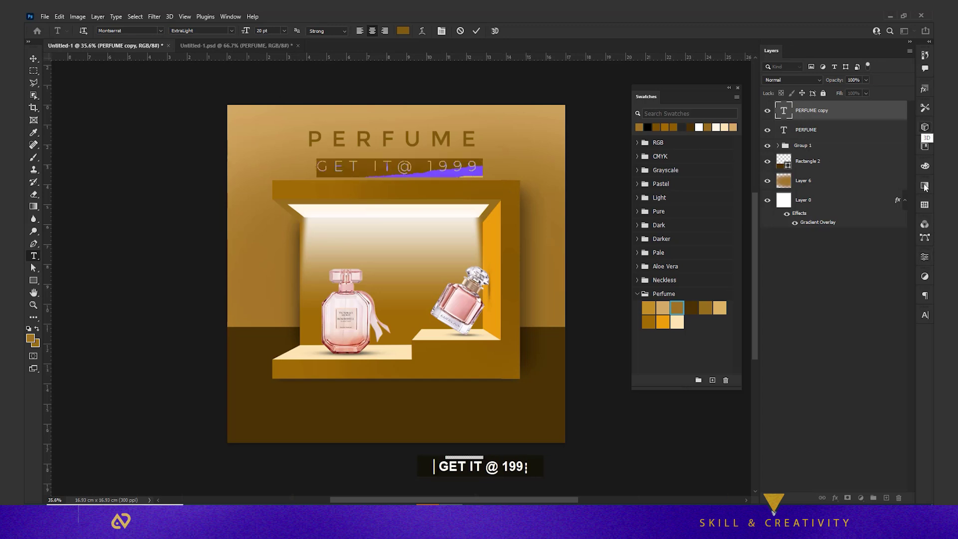
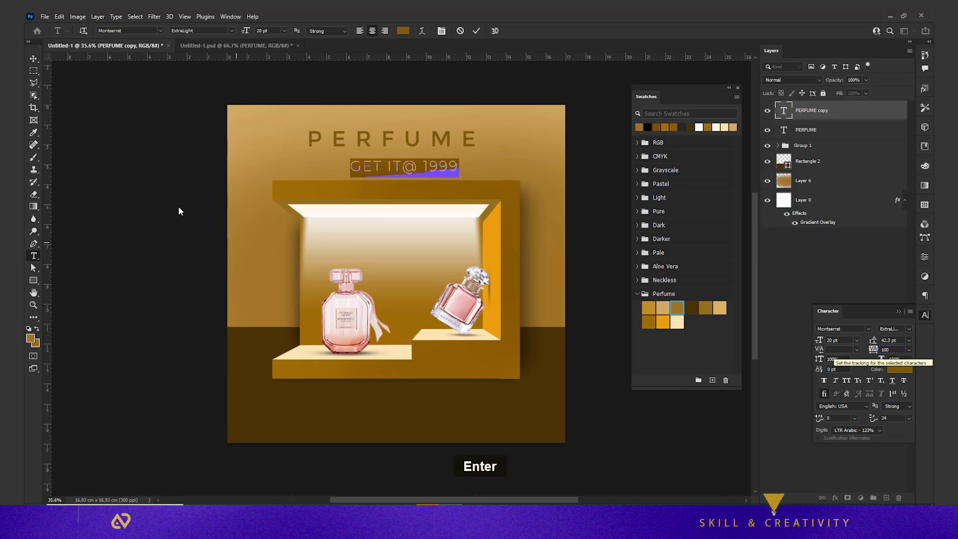
double_click(407, 163)
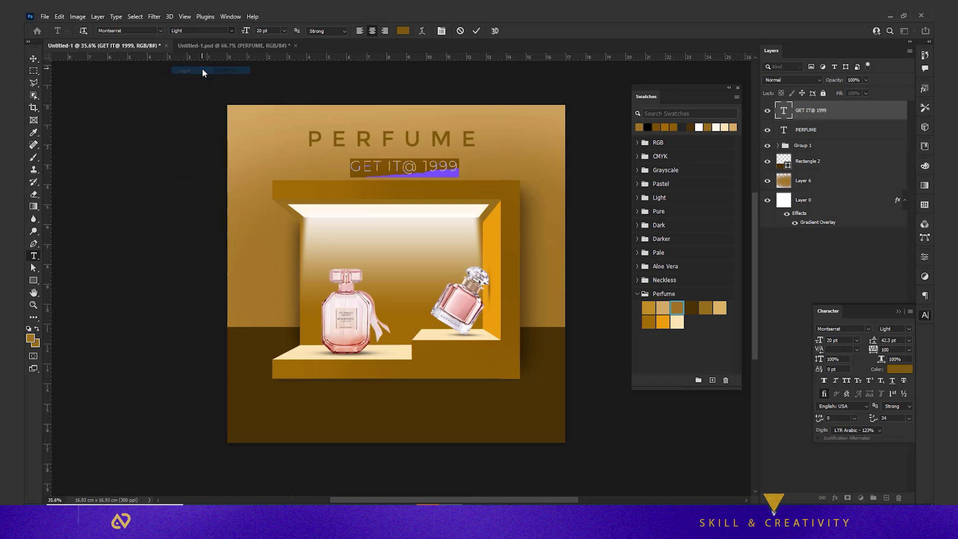
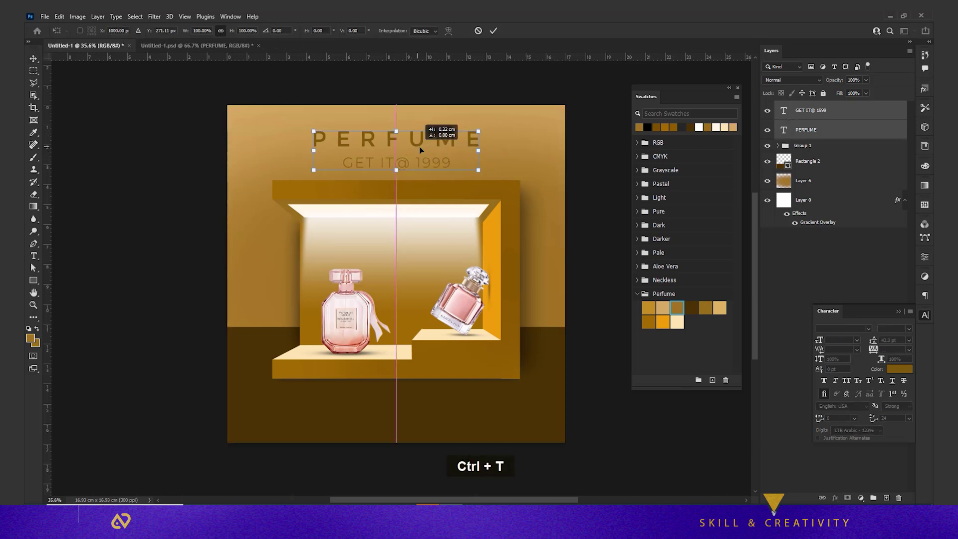
- Place the embedded social icons, scale them down and commit them centred near the bottom edge
key("Return")
key("v")
key("BackSpace")
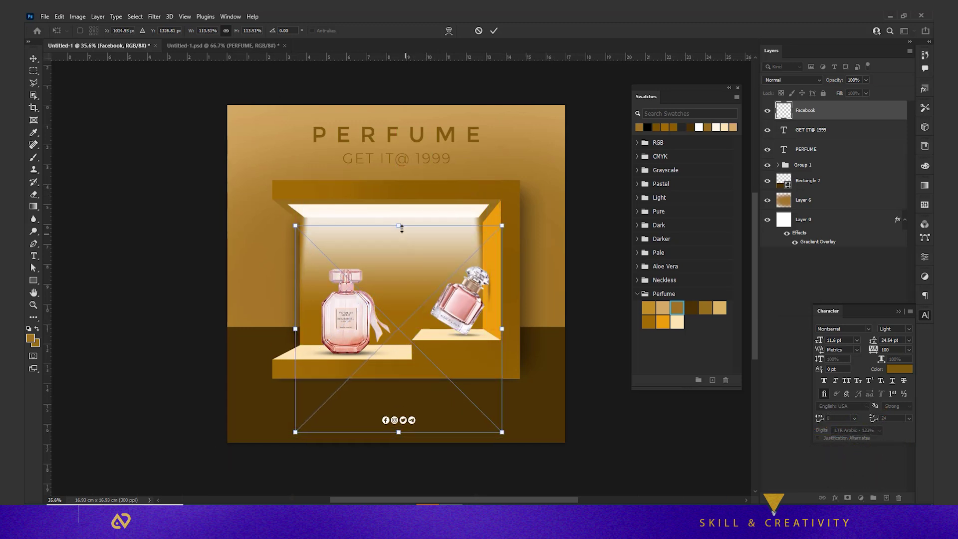
key("Return")
key("Up")
key("Up")
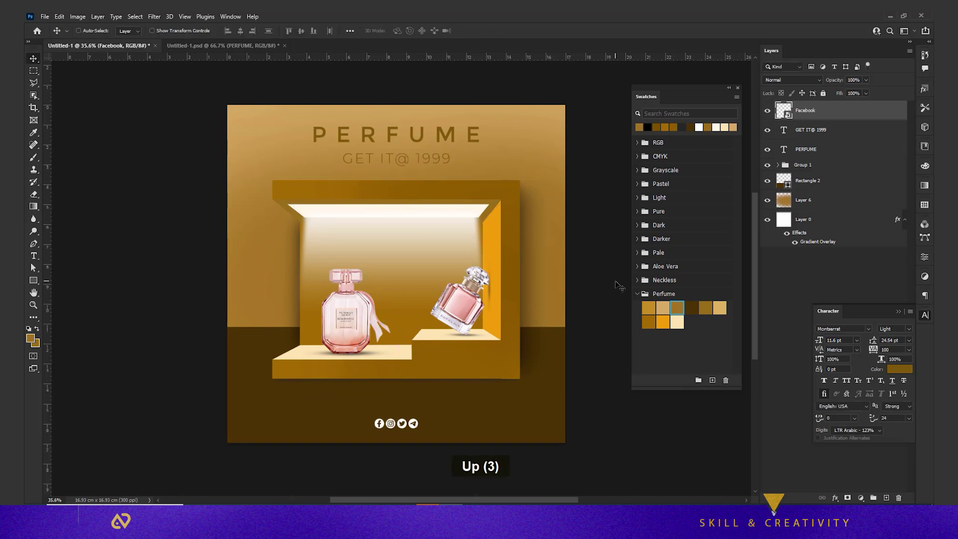
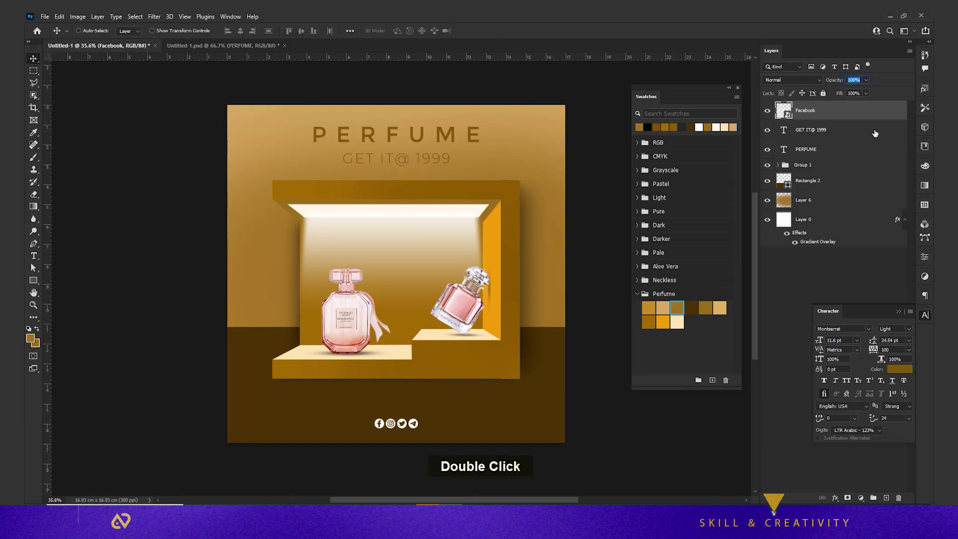
- Set the social icons layer to 80% Opacity and 80% Fill
type("80")
key("Tab")
type("80 80")
key("Return")
type("v")
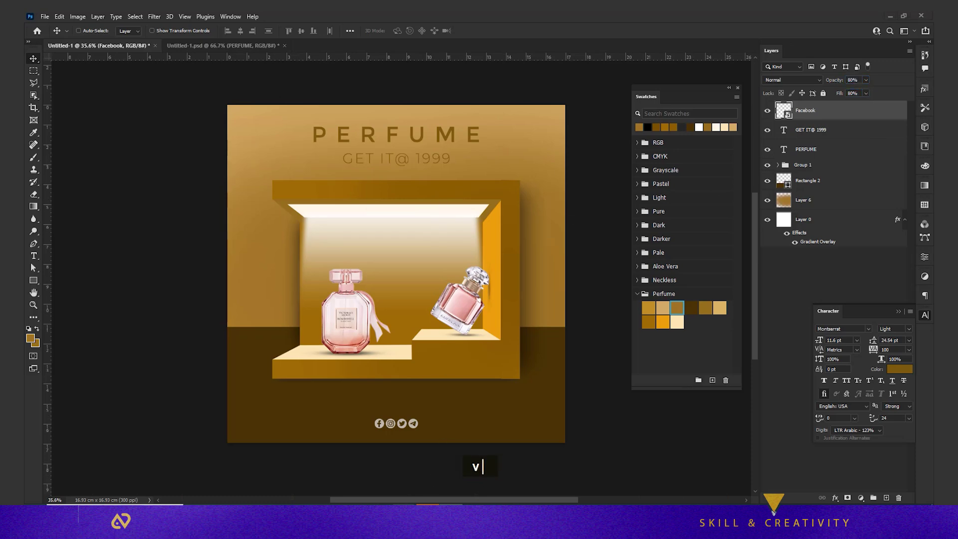
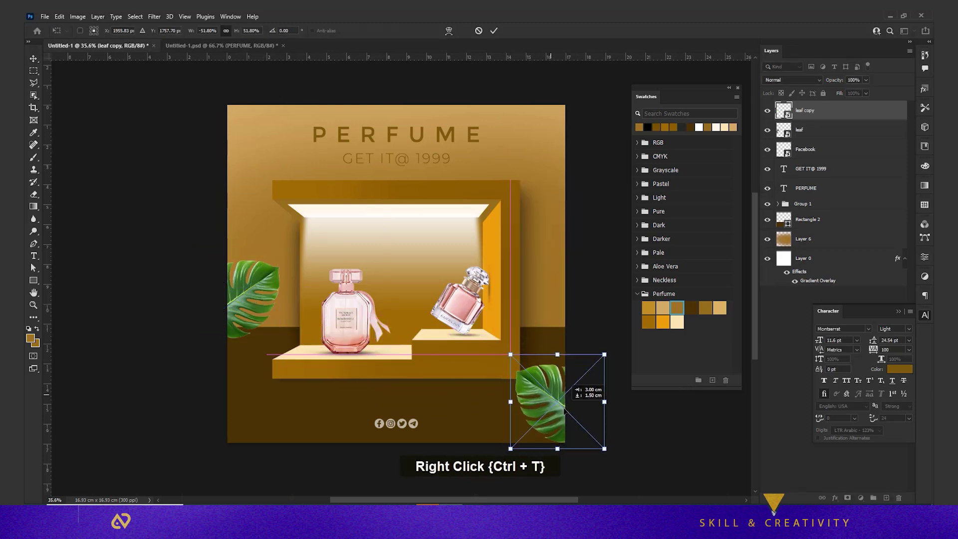
- Commit the flipped leaf copy, nudge it to the lower right and blur it with Gaussian Blur
key("Return")
key("Up")
key("Right")
key("Right")
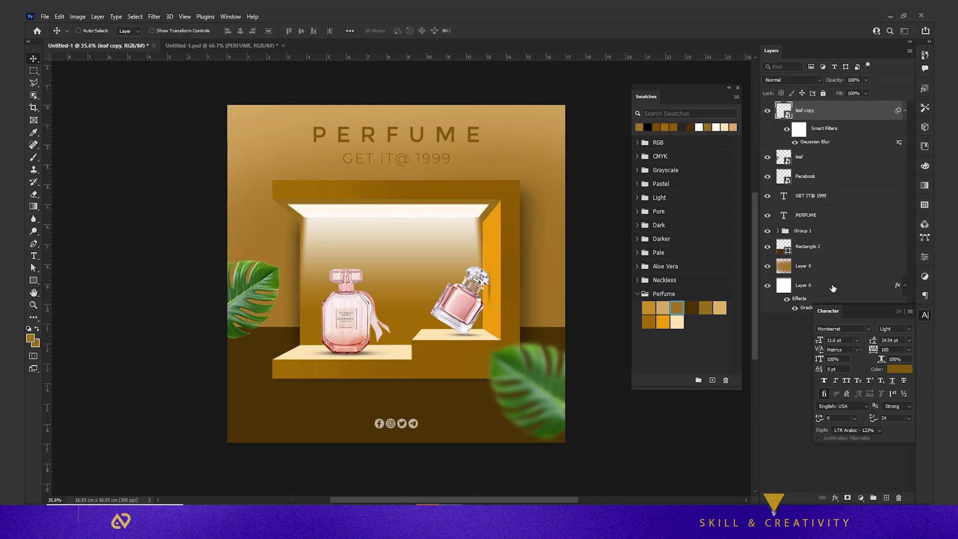
key("v")
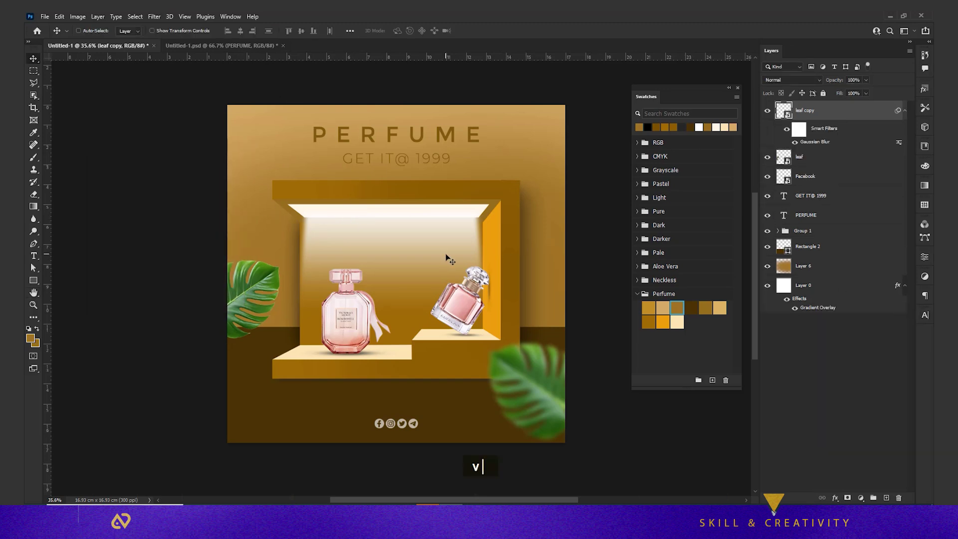
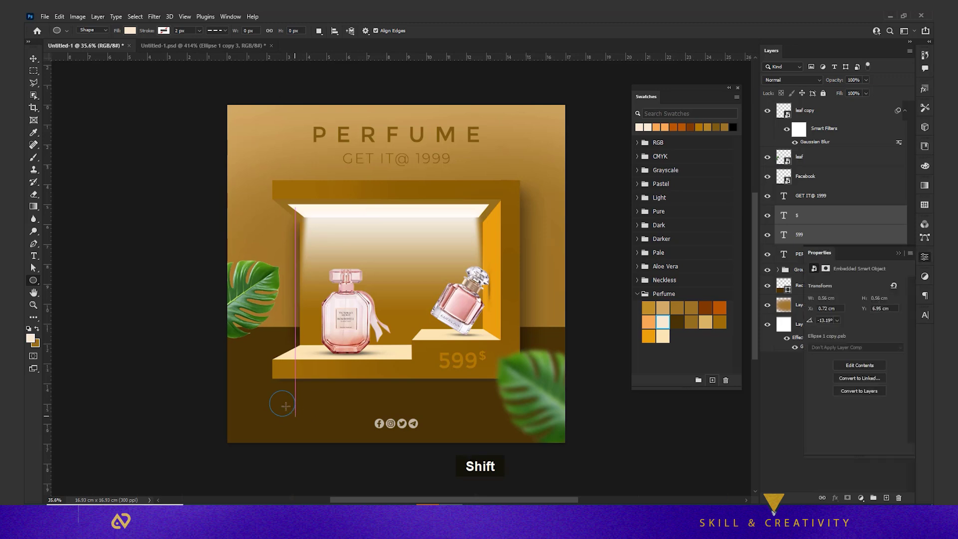
- Draw an ellipse, duplicate it with a dark orange fill and apply a 12.5 px Gaussian Blur
key("v")
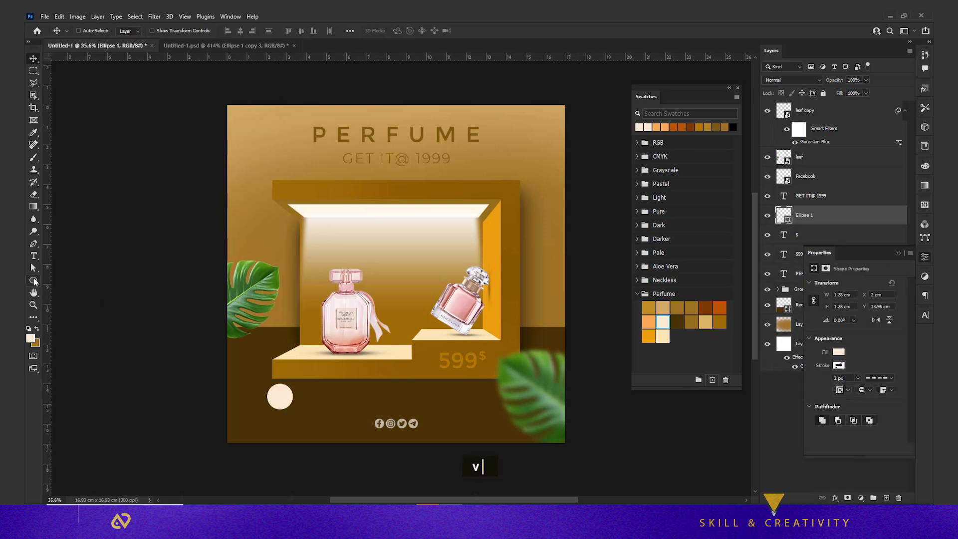
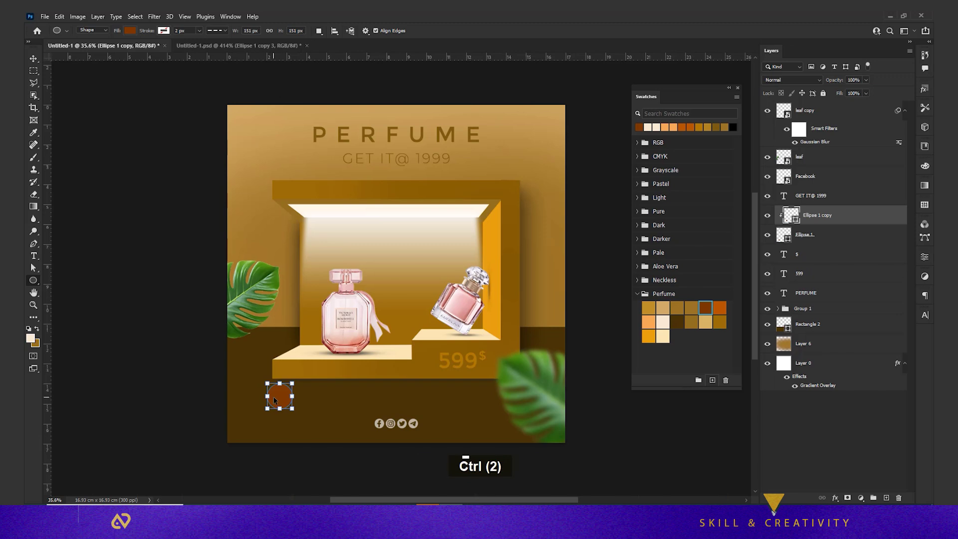
key("Return")
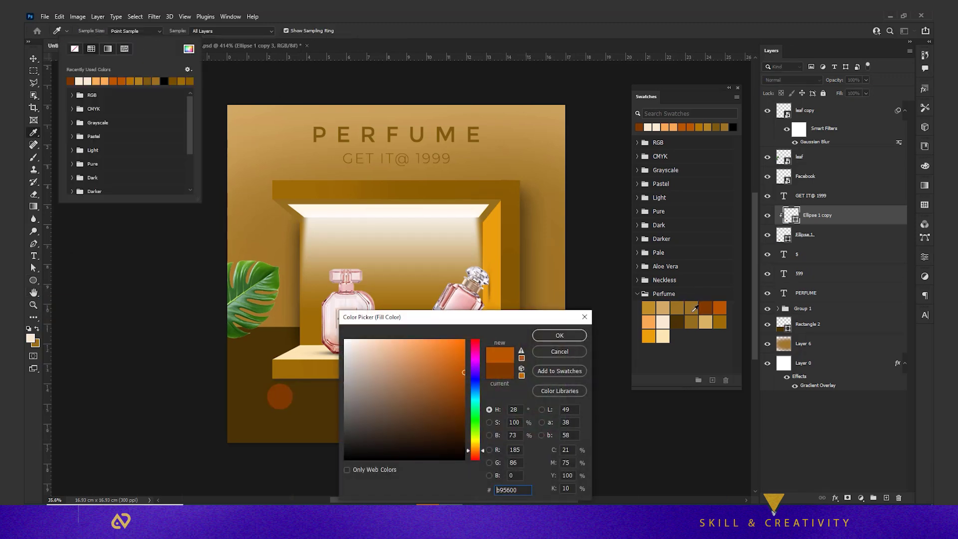
key("v")
key("ctrl+t")
key("Return")
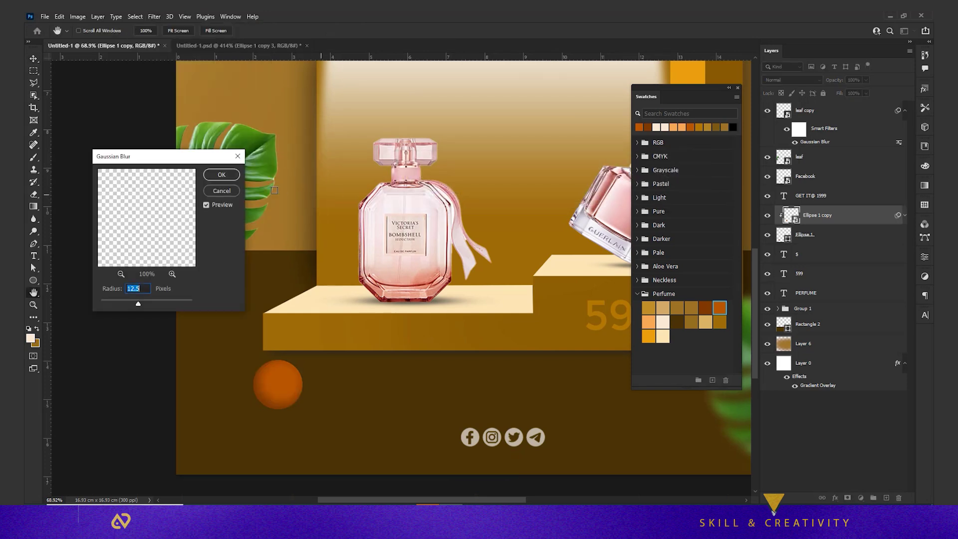
key("Right")
- Nudge the blurred orange circle up and right onto the dark floor at the lower left
key("Right")
key("Up")
key("Up")
key("Right")
key("Right")
key("Up")
key("Up")
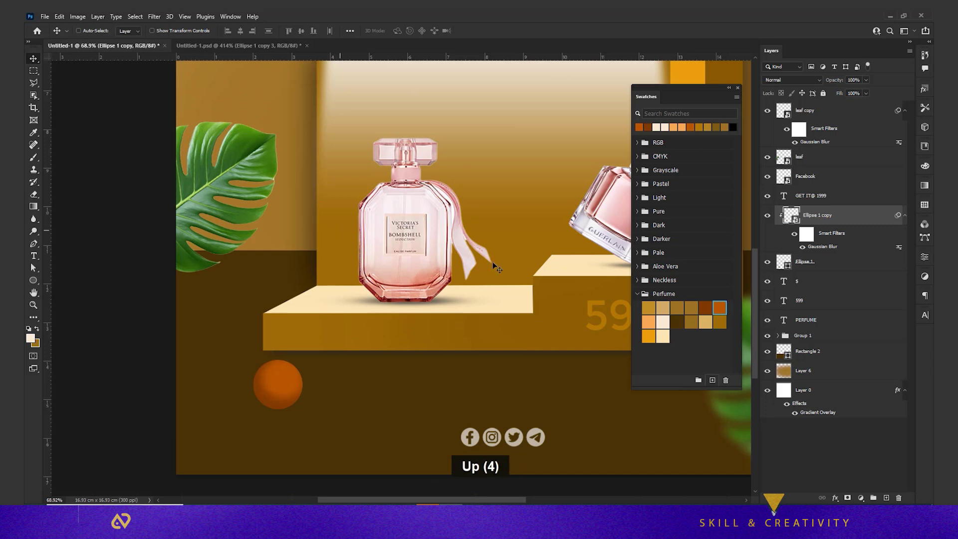
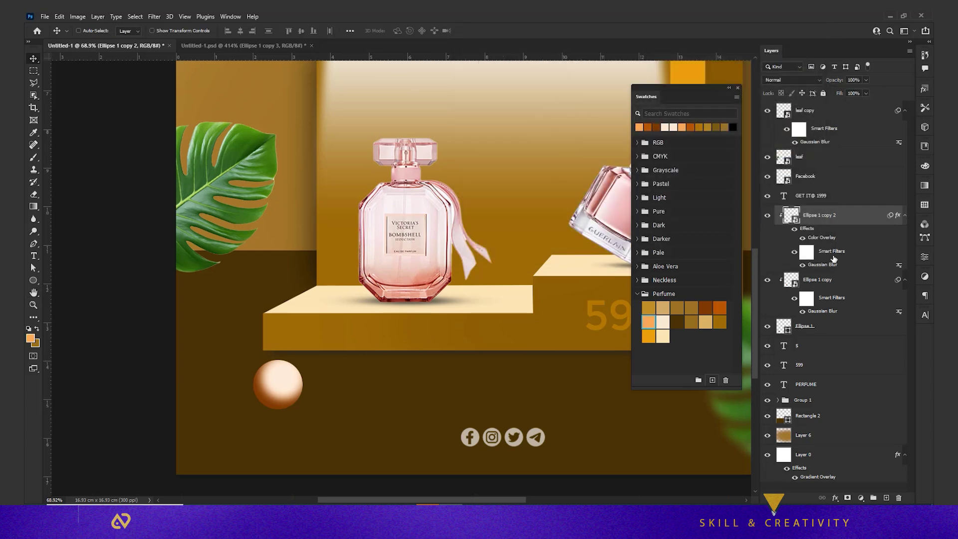
- Give the sphere copy a lighter orange Color Overlay and shrink it into an upper highlight
double_click(832, 242)
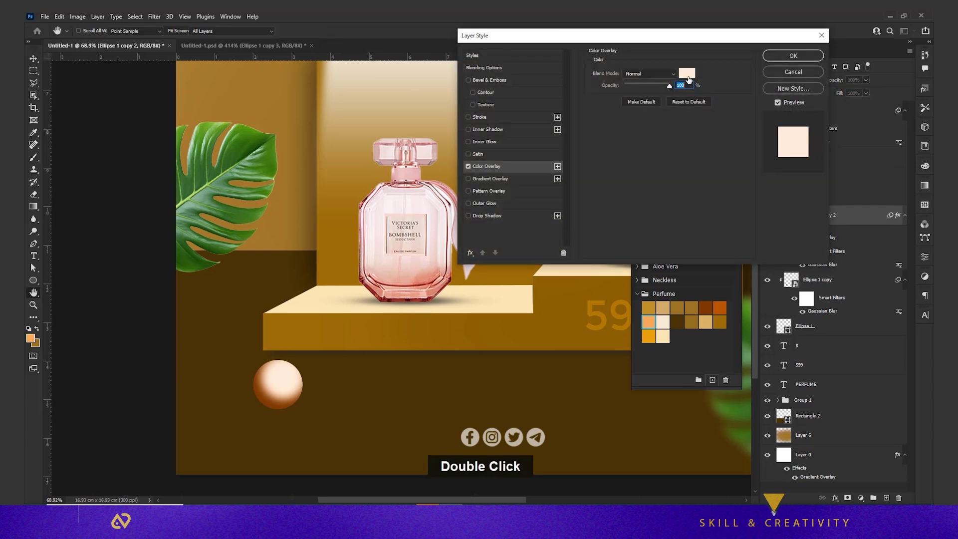
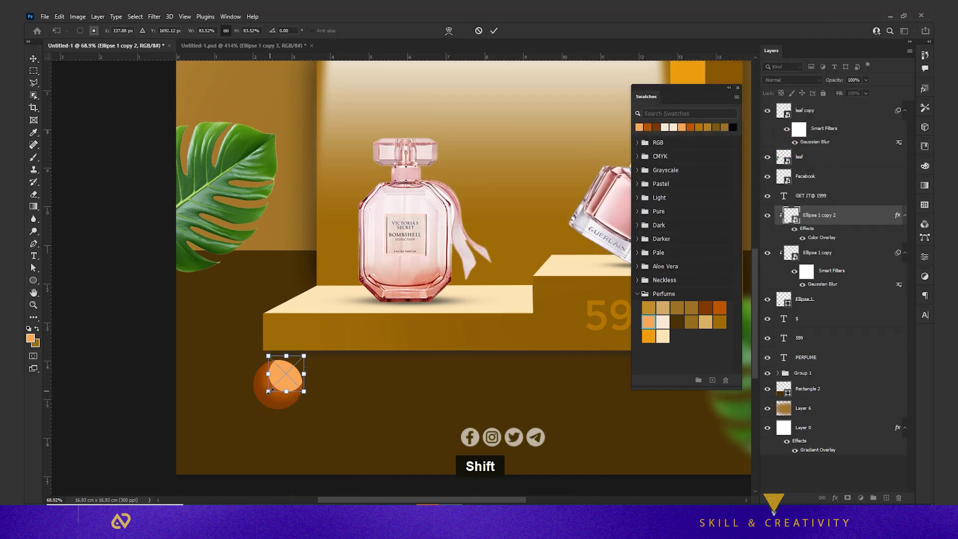
key("Return")
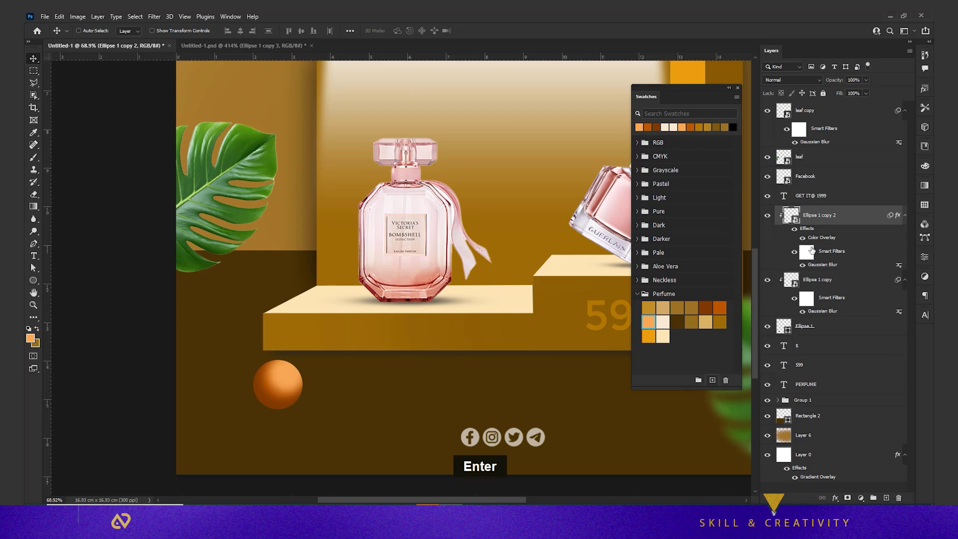
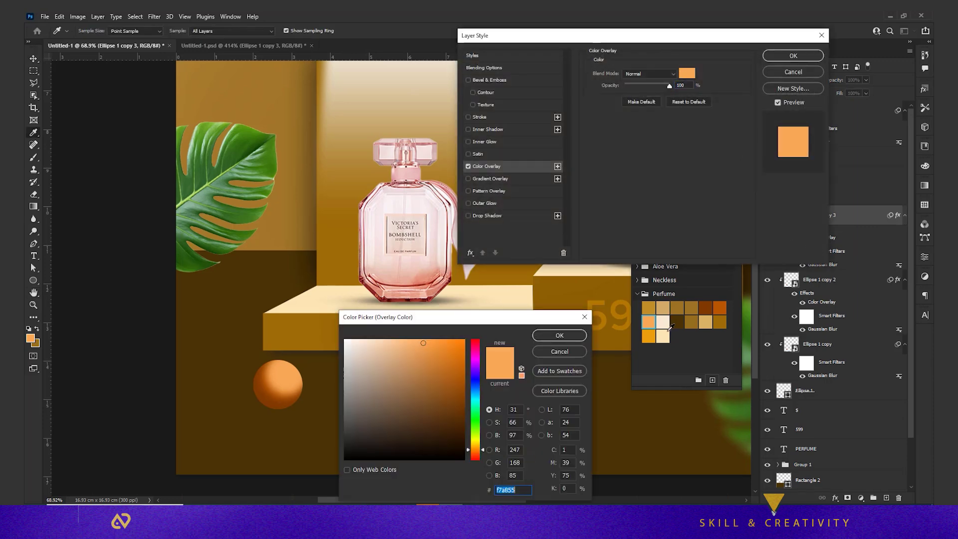
key("ctrl+t")
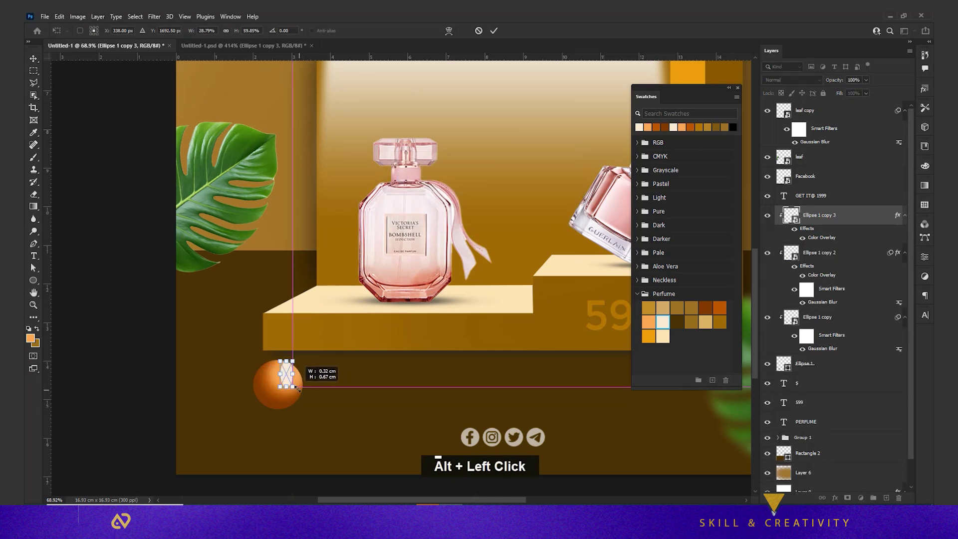
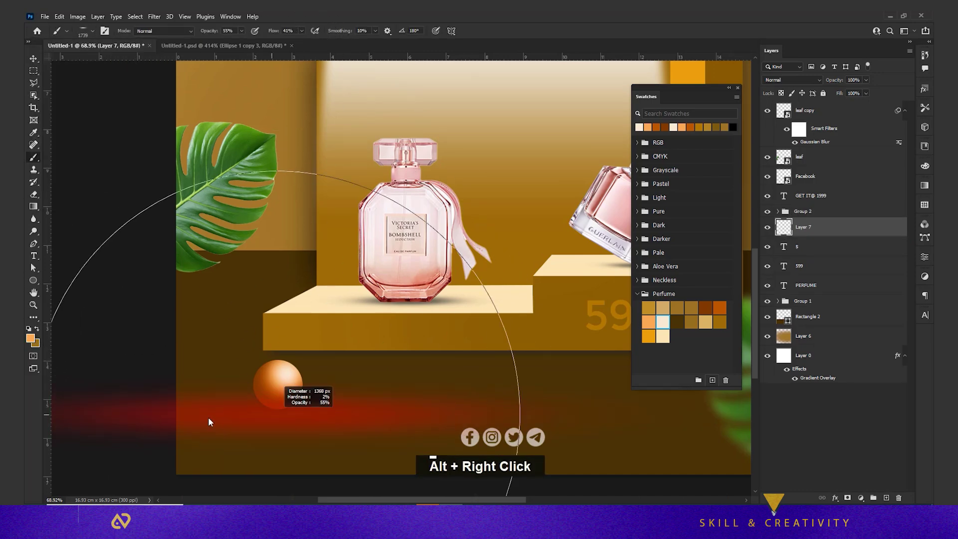
- Duplicate the orange sphere group and flip the copy horizontally toward the bottom right
right_click(275, 417)
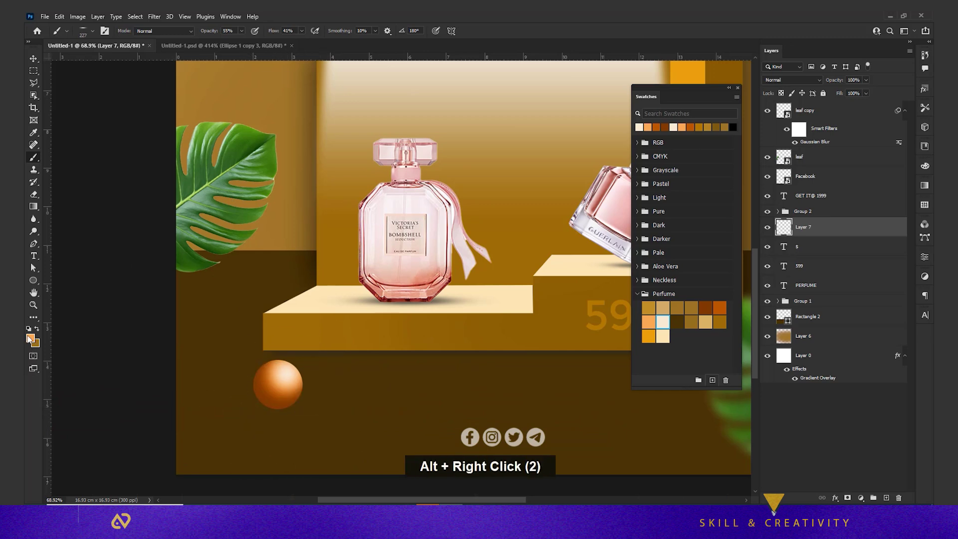
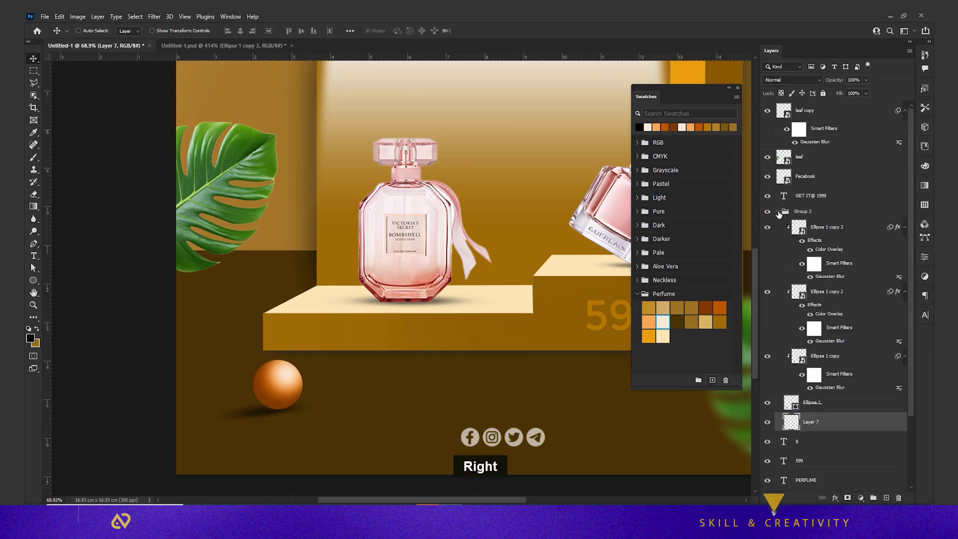
scroll("down", 3)
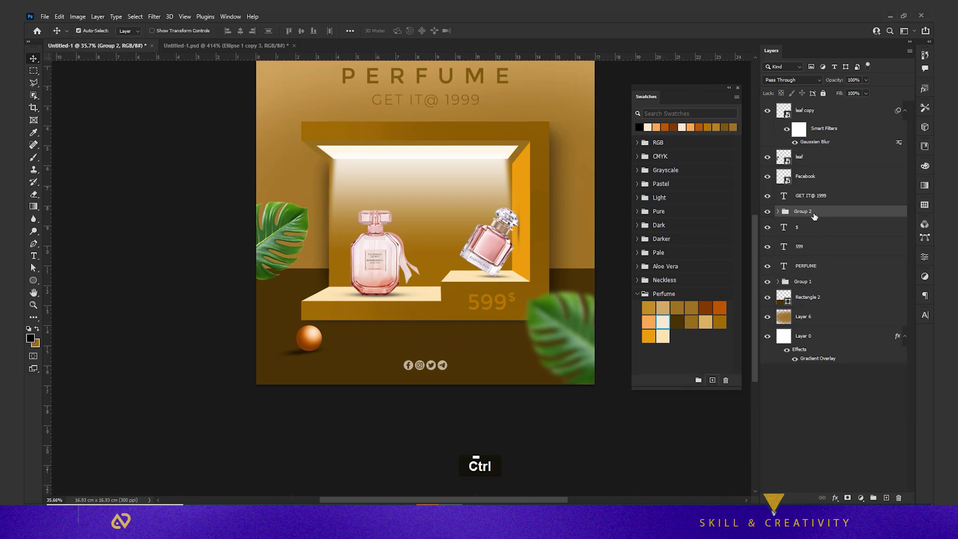
key("ctrl+ت")
key("ctrl+ف")
right_click(318, 340)
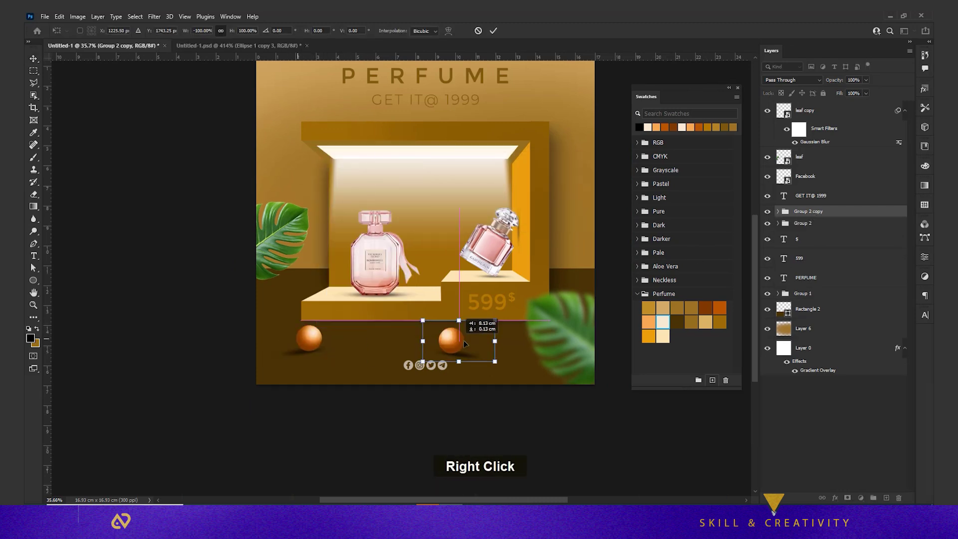
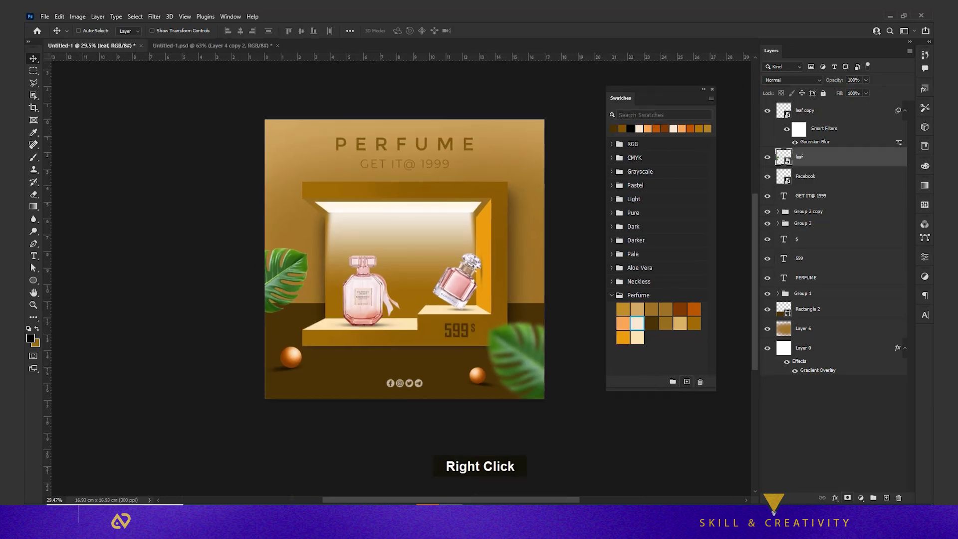
- Finish the leaf's soft drop shadow, then copy and paste that style onto the leaf copy
double_click(852, 499)
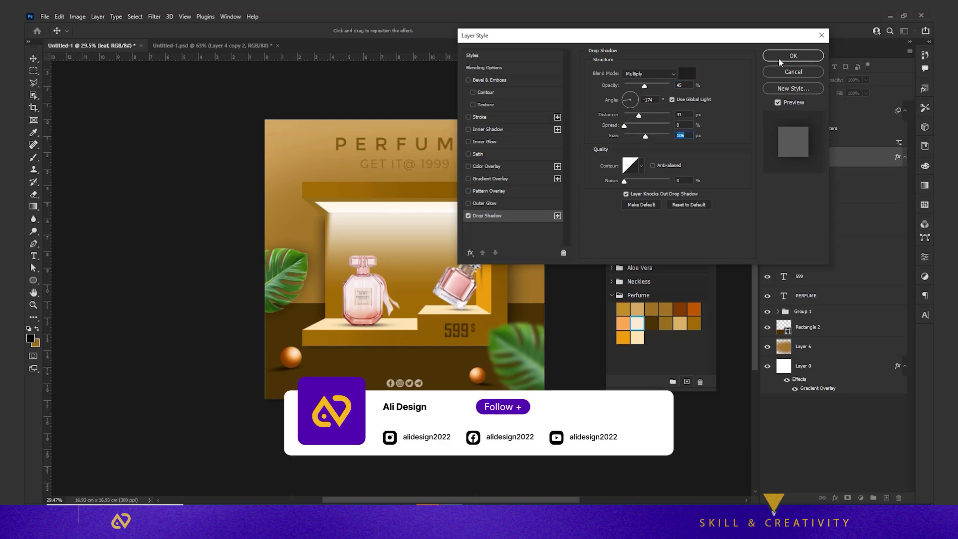
right_click(814, 182)
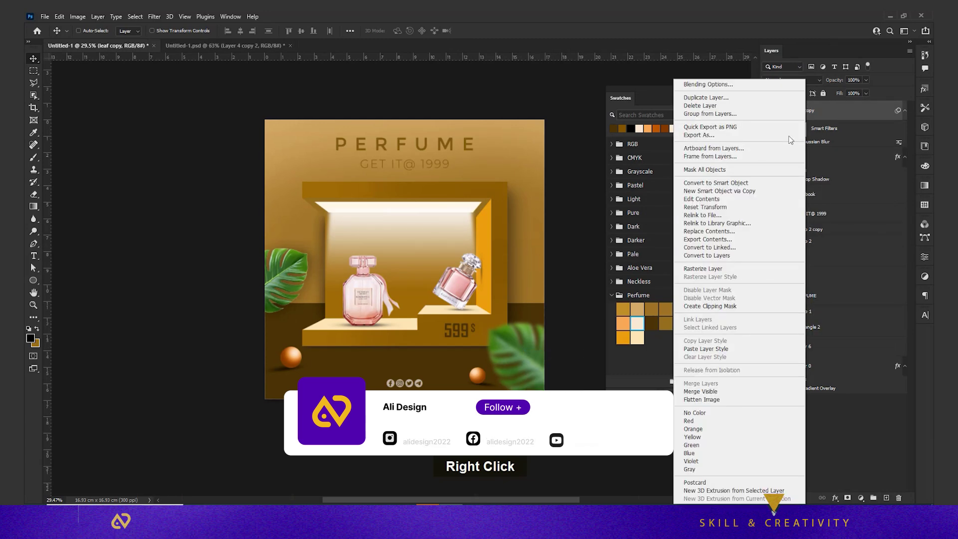
right_click(475, 308)
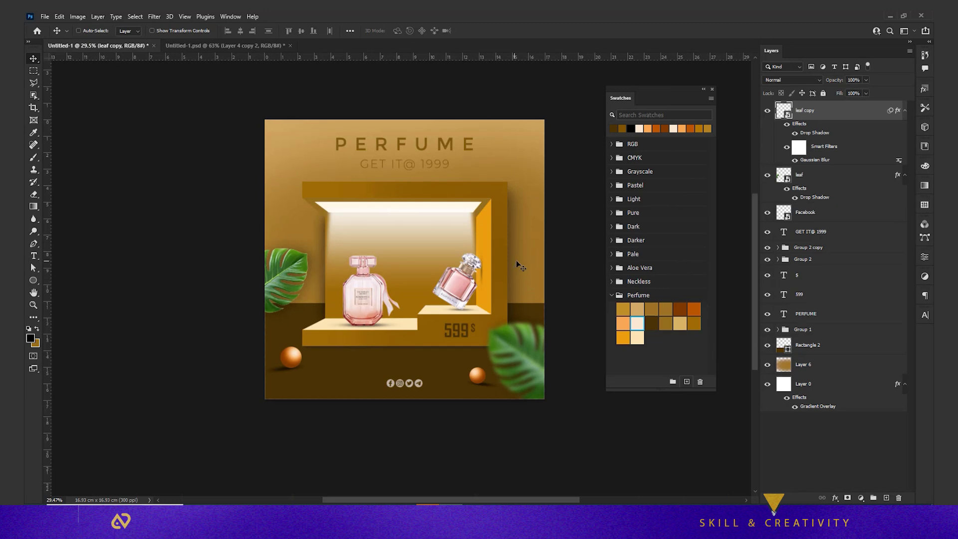
right_click(438, 189)
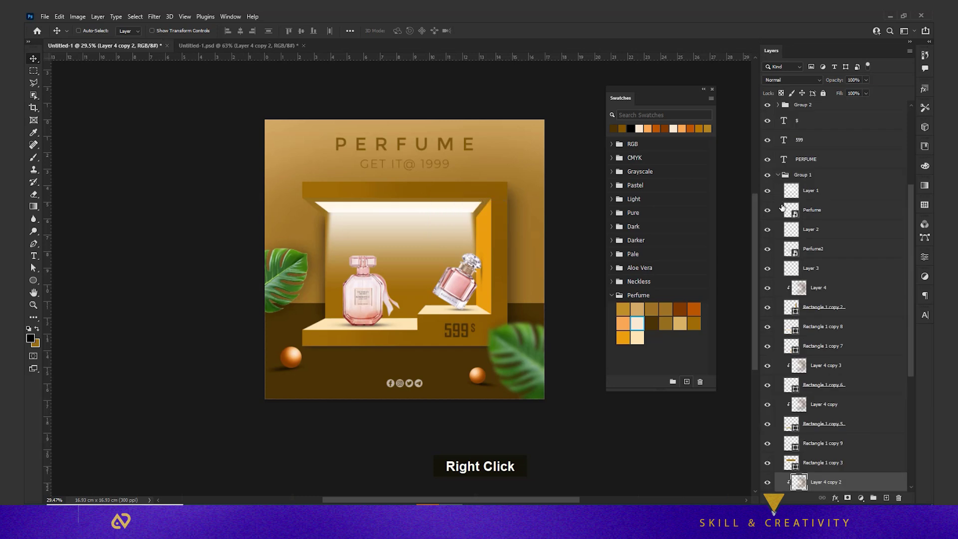
- Stamp the visible layers into a merged copy and start raising Contrast and Highlights in Camera Raw
double_click(769, 484)
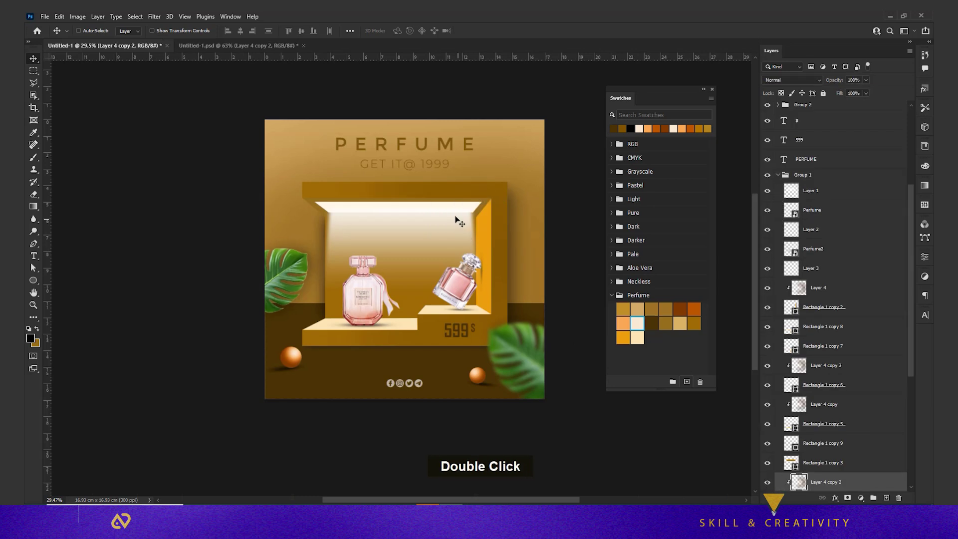
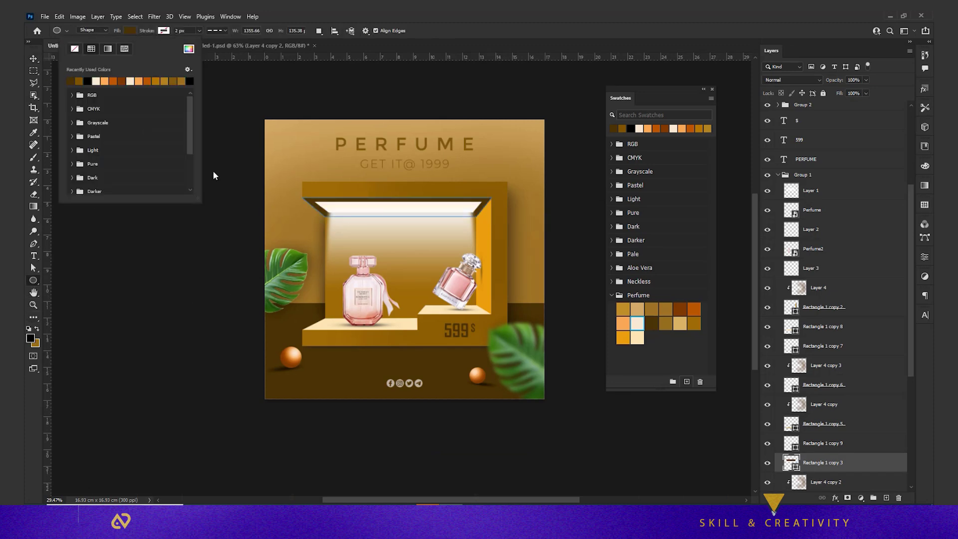
type("c")
type("v")
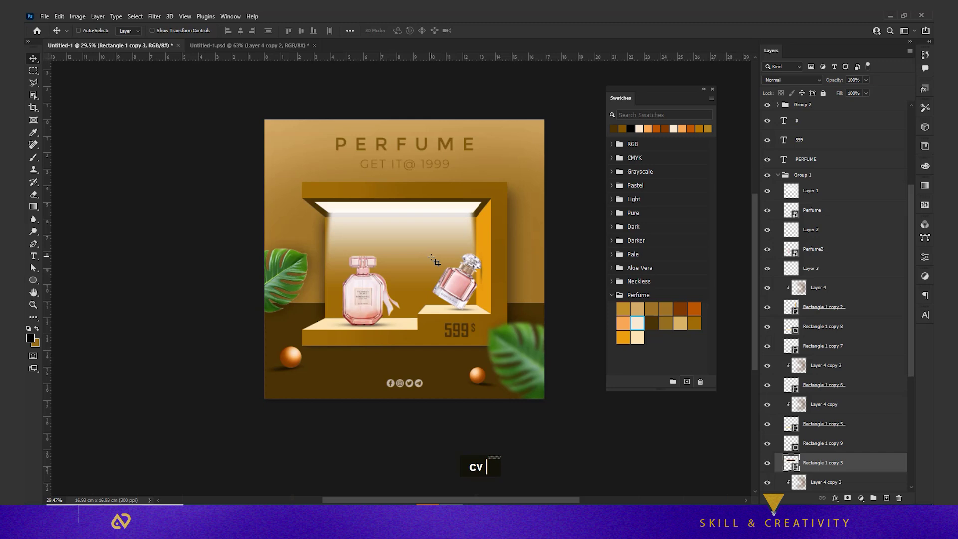
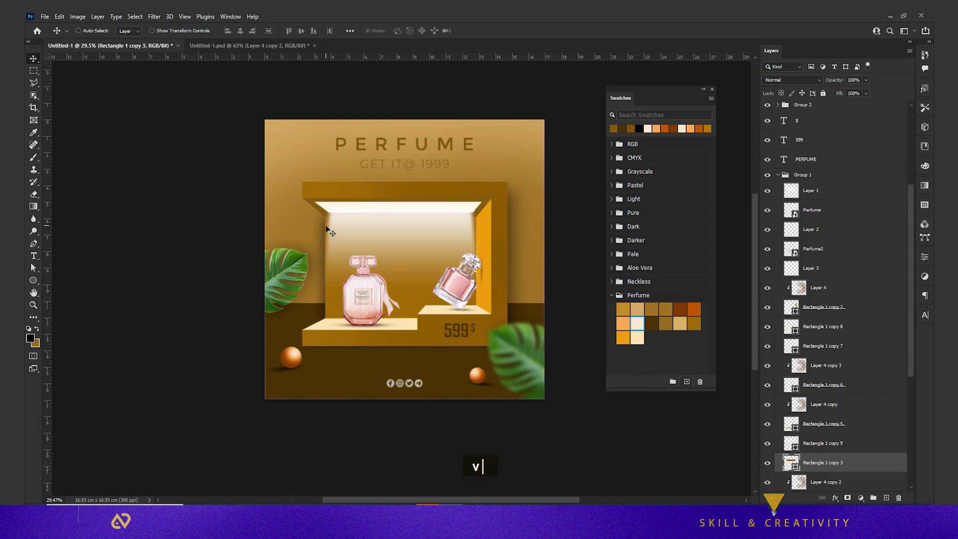
- Apply Texture -41, Clarity +33, Dehaze +18 and Vignette -7 in Camera Raw Effects
right_click(329, 225)
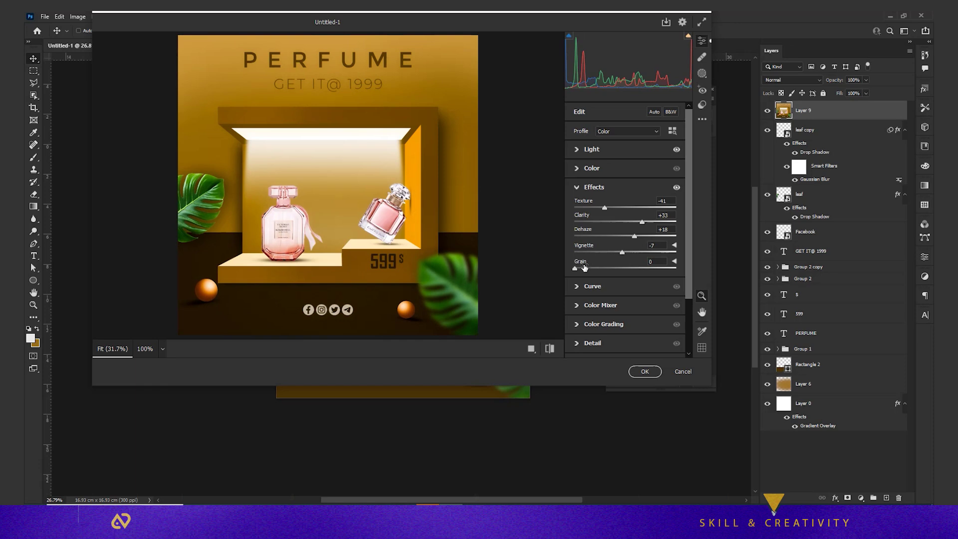
scroll("down", 3)
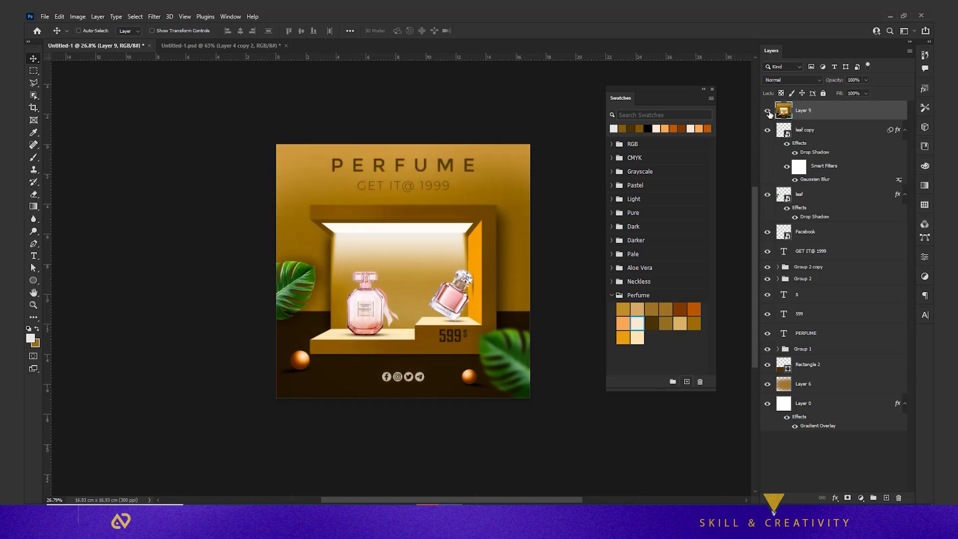
- Fit the design in view and blend the window-light shadow photo with Multiply
scroll("up", 3)
key("space")
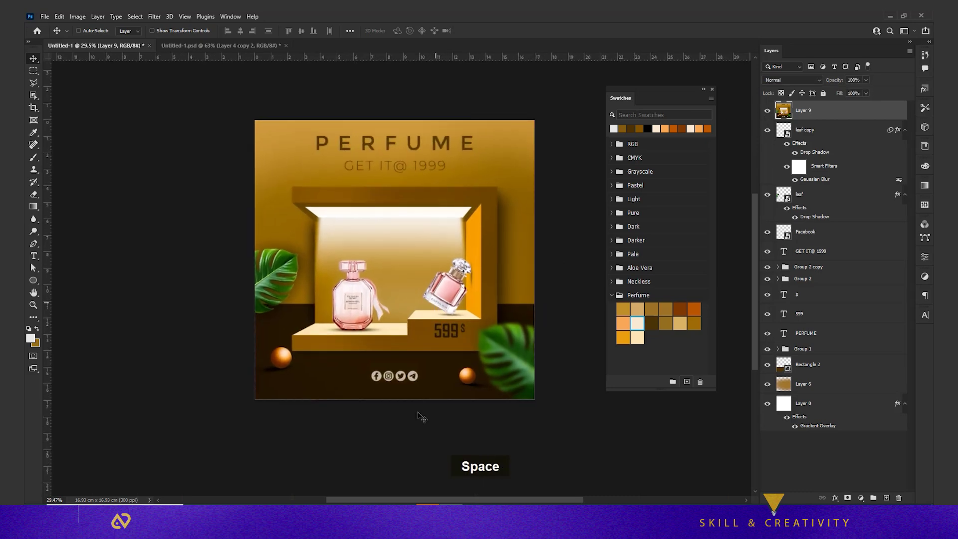
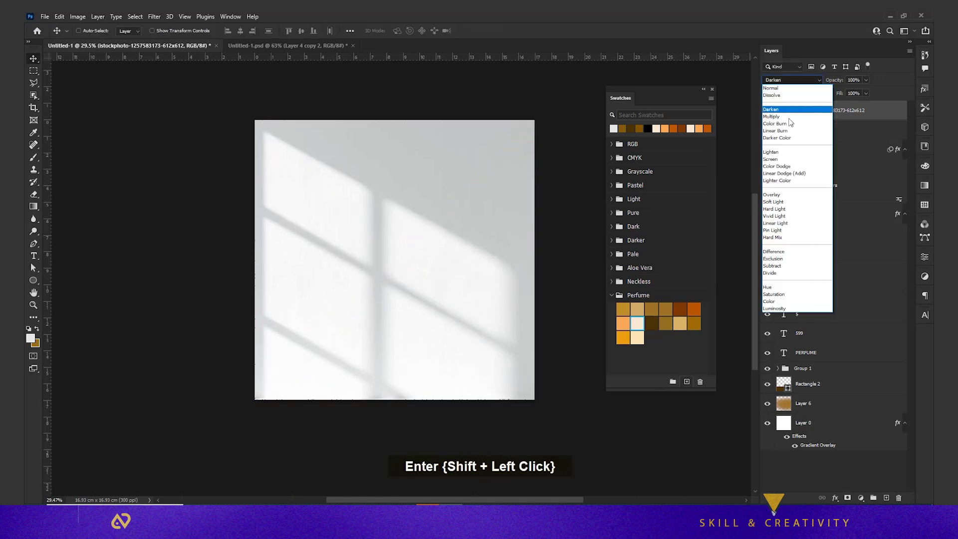
key("Down")
key("Up")
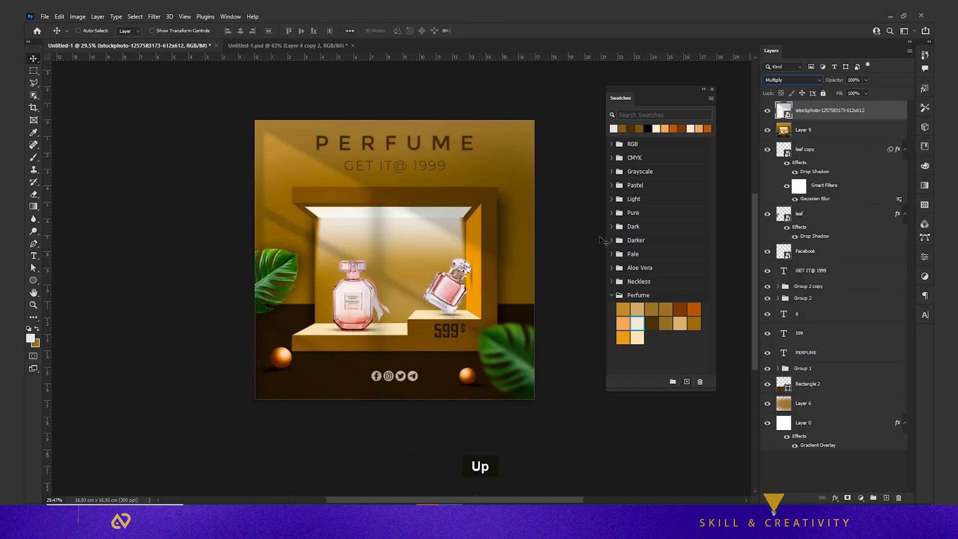
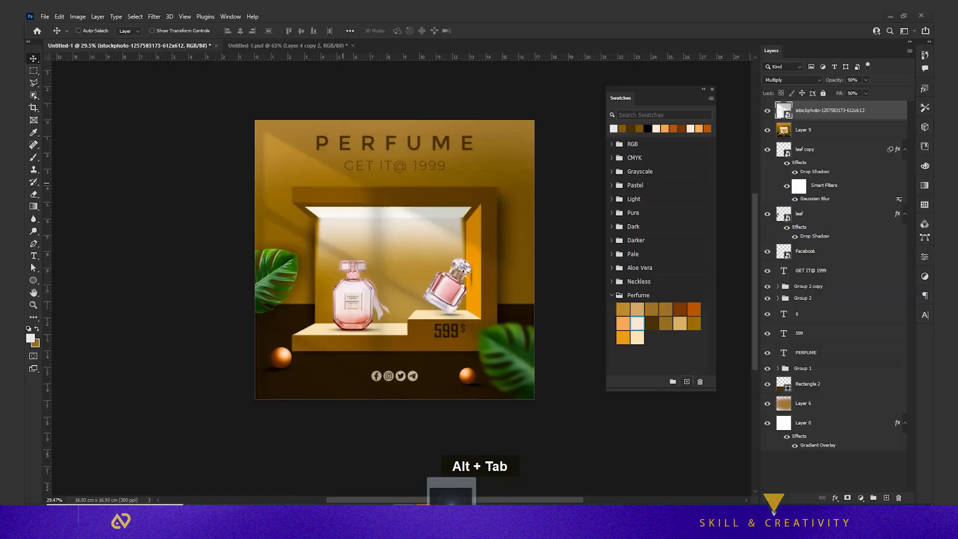
- Place the flare, then scale it down and rotate it onto the Guerlain bottle cap
key("Return")
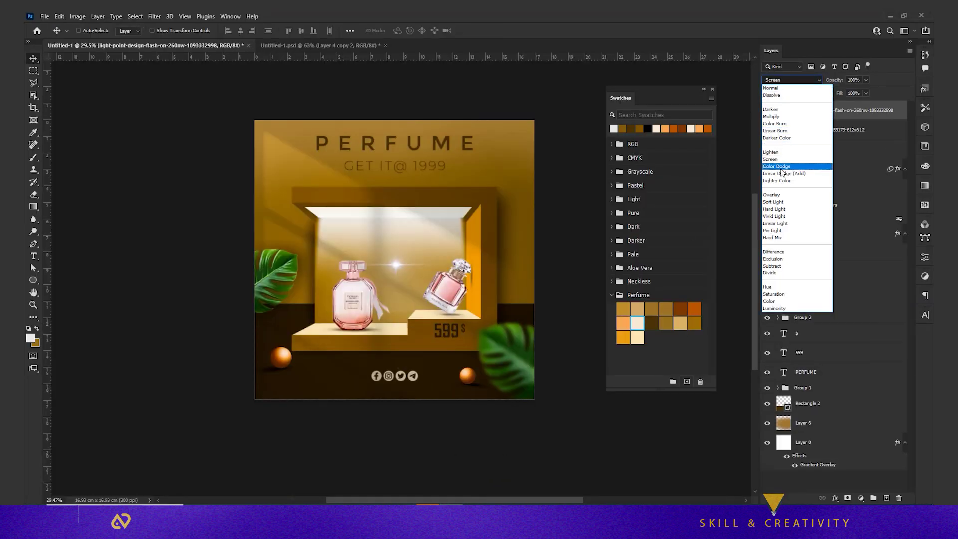
scroll("up", 3)
scroll("up", 3)
key("ctrl+t")
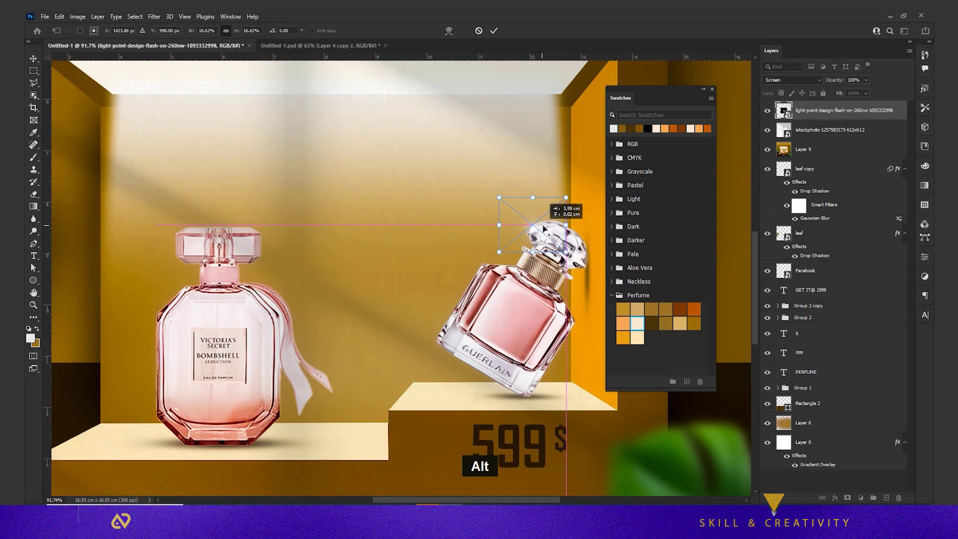
key("Return")
scroll("up", 3)
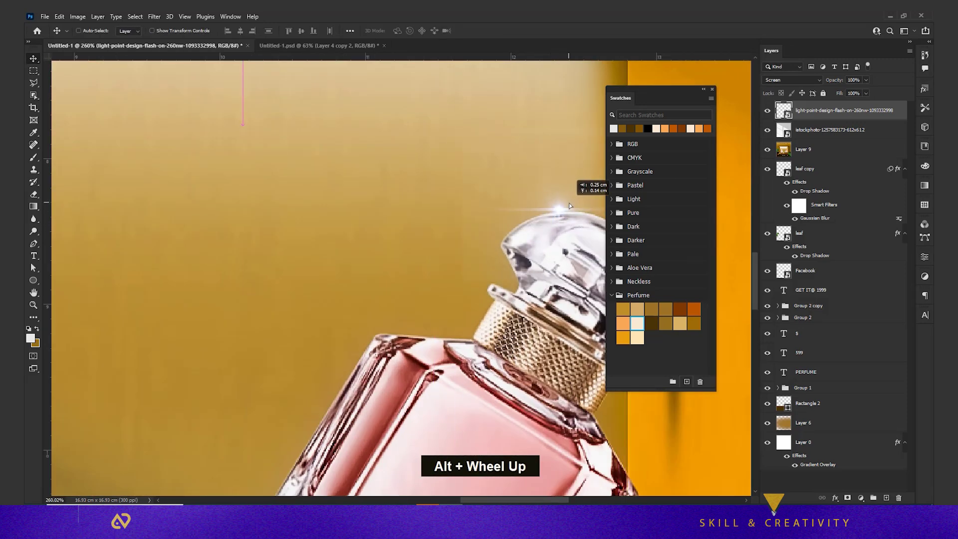
key("ctrl+t")
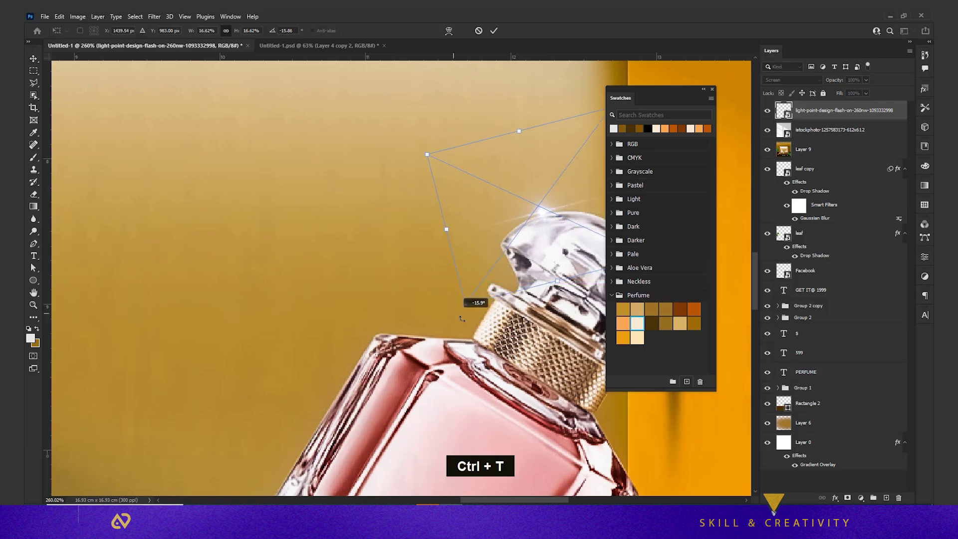
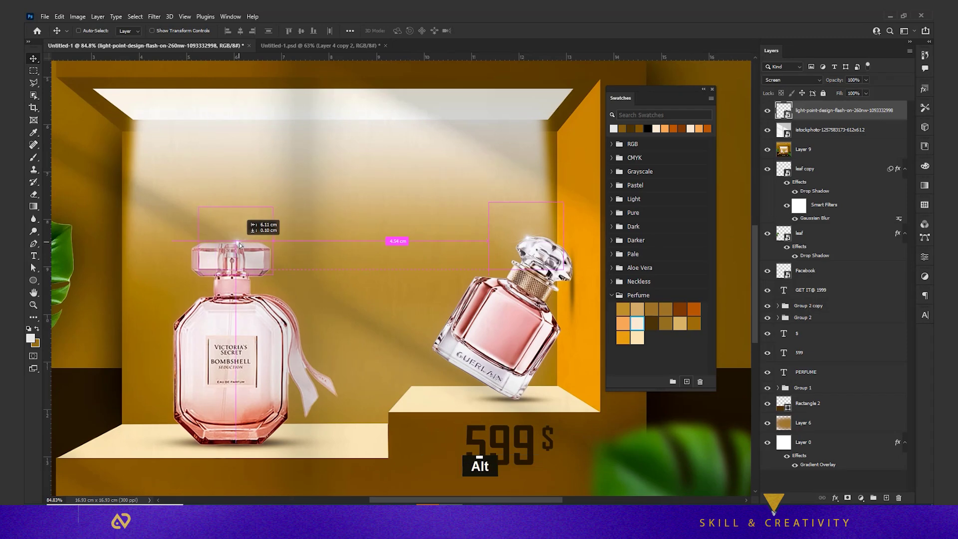
- Duplicate the flare and position the copy as a sparkle on the Bombshell cap
key("ctrl+t")
scroll("up", 3)
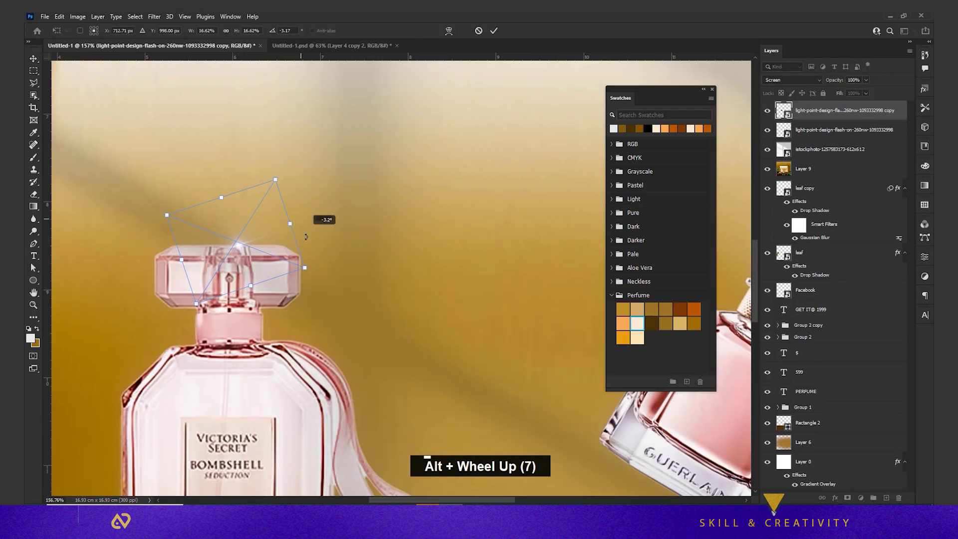
key("Return")
key("Up")
key("Up")
key("ctrl+t")
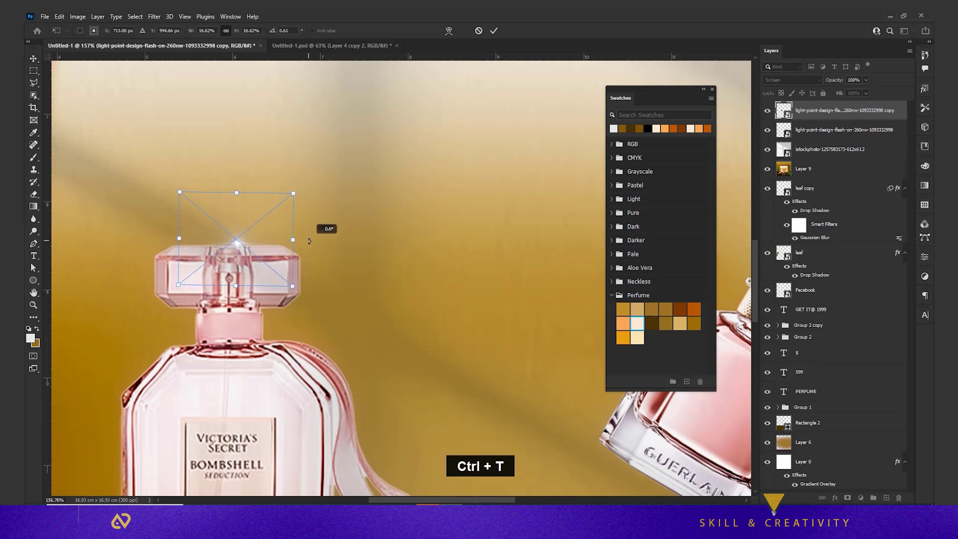
key("Return")
key("Down")
key("Down")
key("Up")
scroll("down", 3)
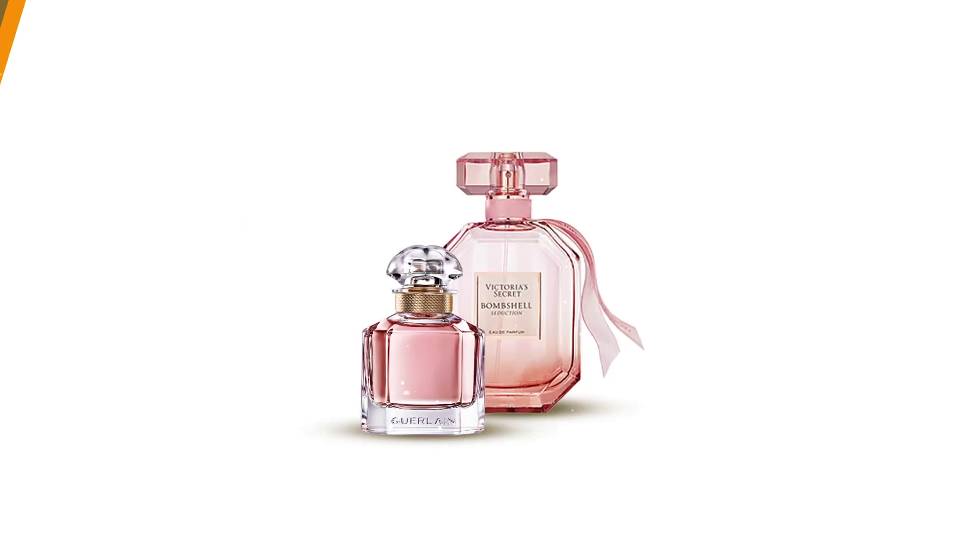